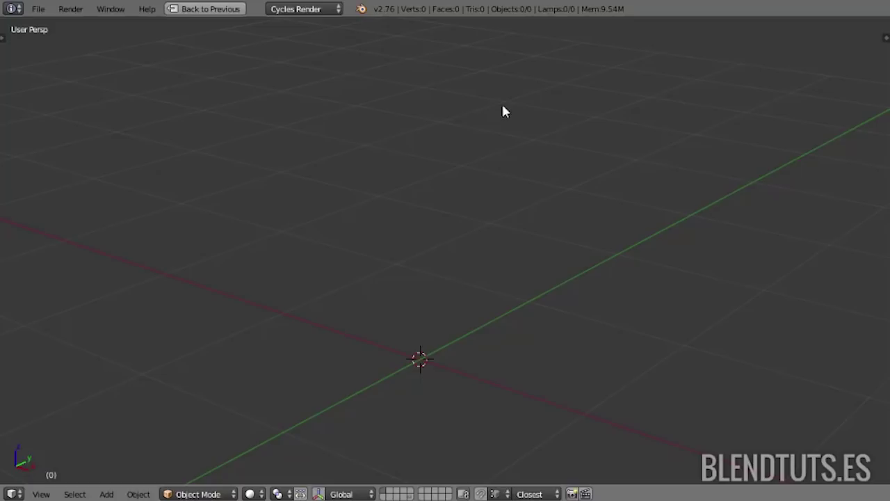
- Add a plane to the scene and inset its face to frame a central square
{"action": "key", "text": "shift+a"}
{"action": "middle_click", "coordinate": [505, 190]}
{"action": "middle_click", "coordinate": [477, 218]}
{"action": "key", "text": "Tab"}
{"action": "middle_click", "coordinate": [471, 232]}
{"action": "middle_click", "coordinate": [460, 248]}
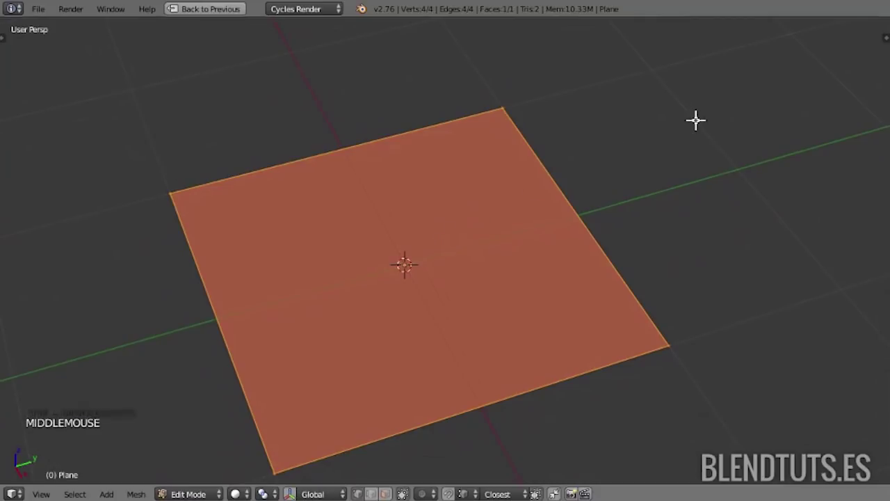
{"action": "key", "text": "i"}
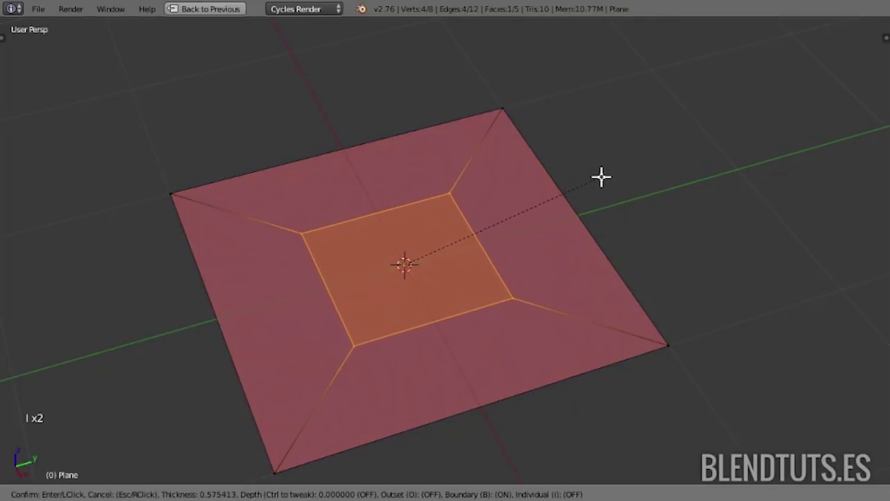
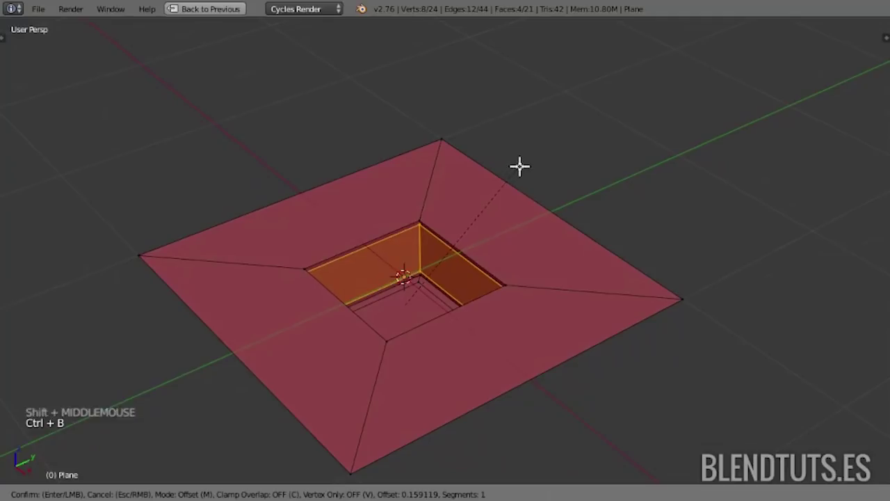
- Sink the centre square into a deep hole and round the tile with a Ctrl+2 Subdivision Surface
{"action": "key", "text": "ctrl+r"}
{"action": "key", "text": "a"}
{"action": "middle_click", "coordinate": [426, 270]}
{"action": "scroll", "scroll_direction": "up", "scroll_amount": 3}
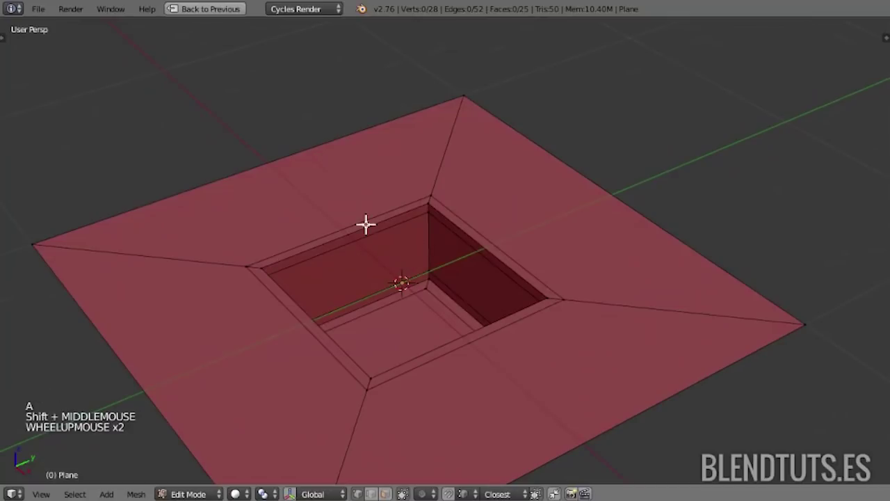
{"action": "key", "text": "ctrl+2"}
{"action": "key", "text": "Tab"}
- Move the smoothed disc tile about 2 units along X away from the origin
{"action": "middle_click", "coordinate": [444, 311]}
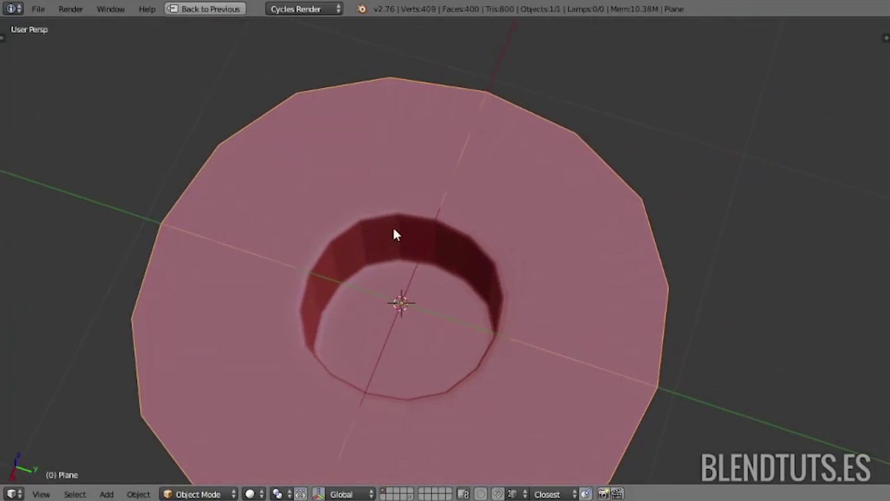
{"action": "middle_click", "coordinate": [451, 302]}
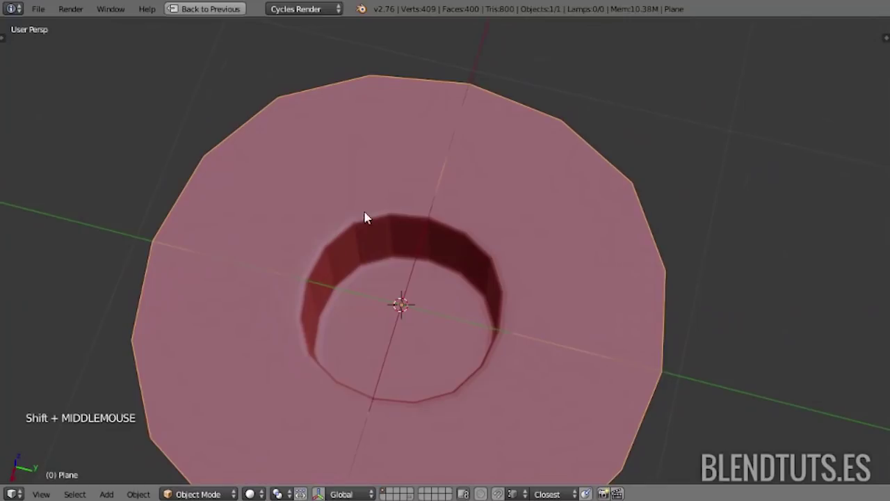
{"action": "middle_click", "coordinate": [472, 318]}
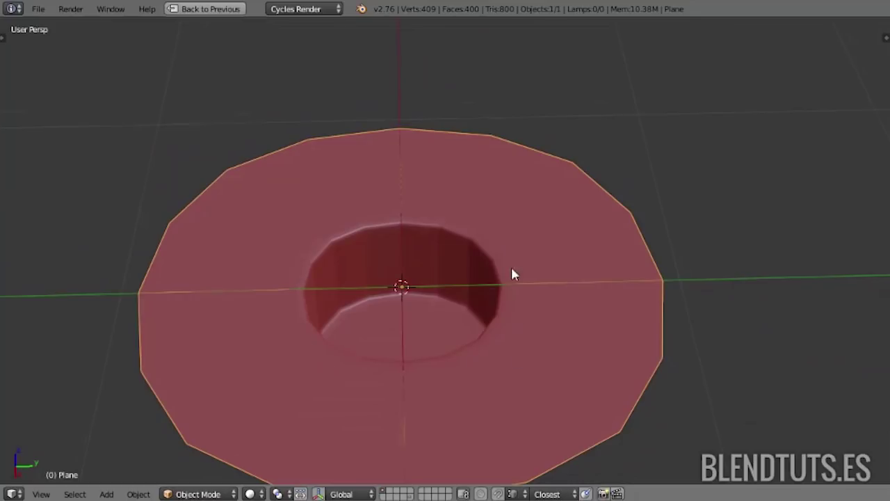
{"action": "middle_click", "coordinate": [380, 259]}
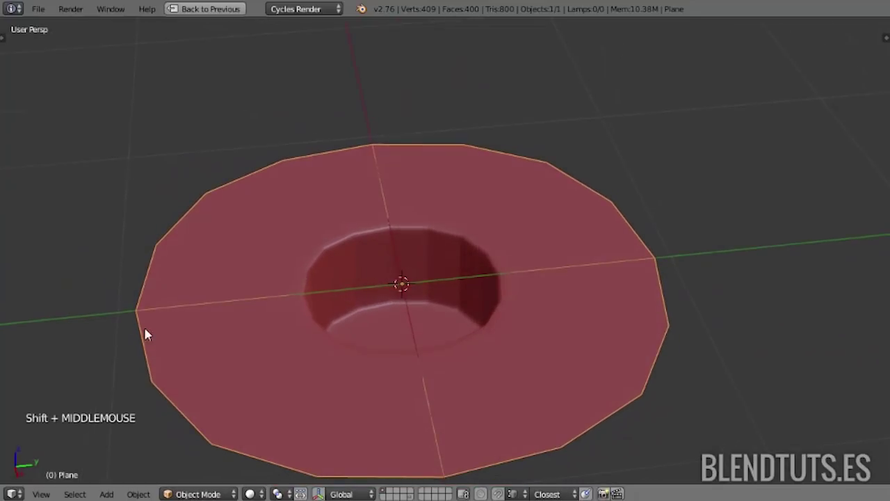
{"action": "middle_click", "coordinate": [376, 353]}
{"action": "scroll", "scroll_direction": "down", "scroll_amount": 3}
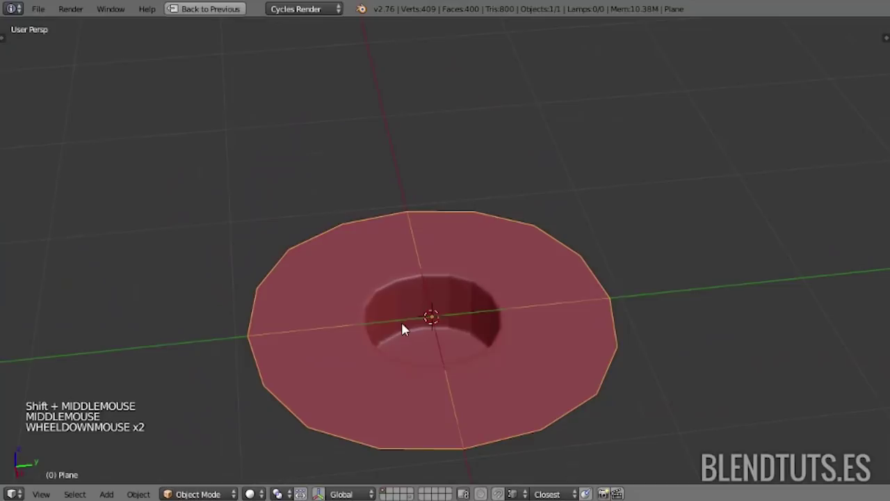
{"action": "key", "text": "g"}
{"action": "middle_click", "coordinate": [460, 343]}
{"action": "middle_click", "coordinate": [533, 308]}
- Add a second plane at the origin, inset its face and subdivide the inner area
{"action": "key", "text": "g"}
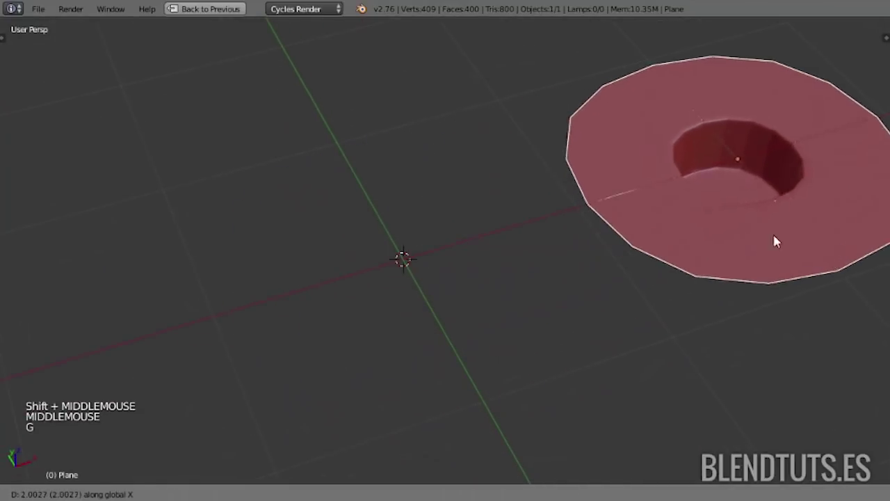
{"action": "key", "text": "shift+a"}
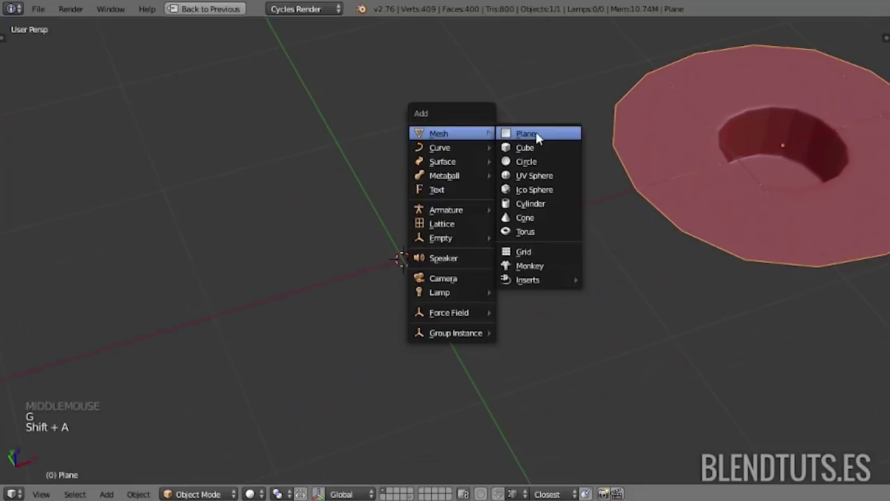
{"action": "key", "text": "Tab"}
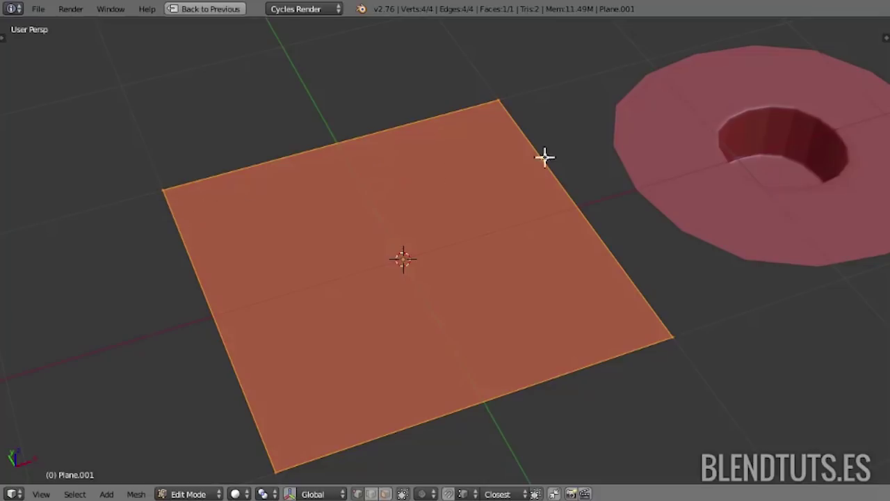
{"action": "key", "text": "i"}
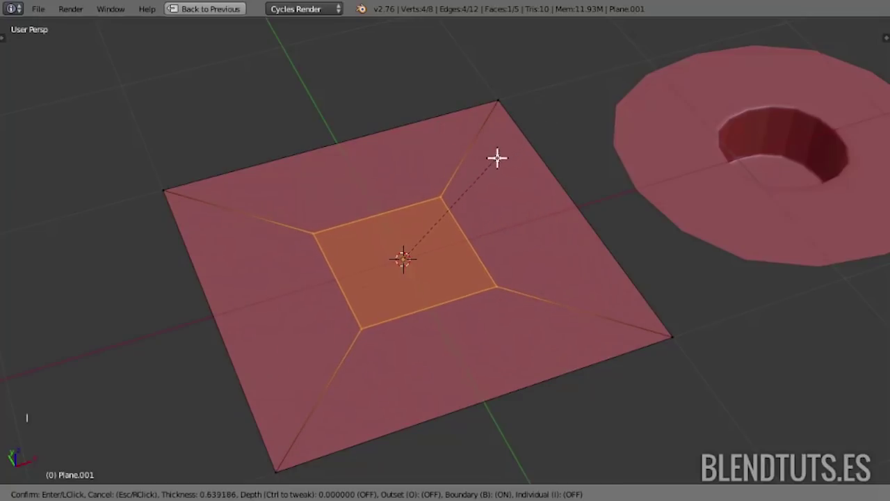
{"action": "key", "text": "ctrl+r"}
{"action": "key", "text": "ctrl+r"}
- Scale the four inner-square midpoints outward to form an octagon
{"action": "right_click", "coordinate": [338, 275]}
{"action": "right_click", "coordinate": [374, 205]}
{"action": "right_click", "coordinate": [468, 230]}
{"action": "right_click", "coordinate": [425, 312]}
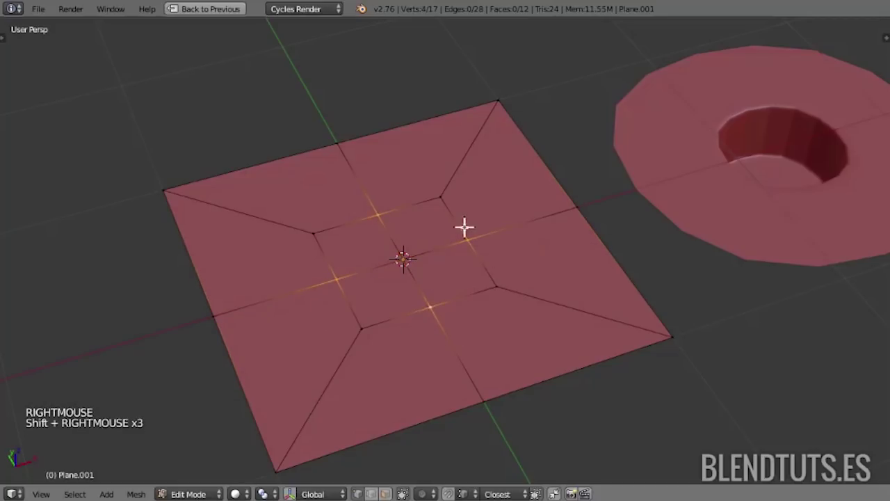
{"action": "key", "text": "s"}
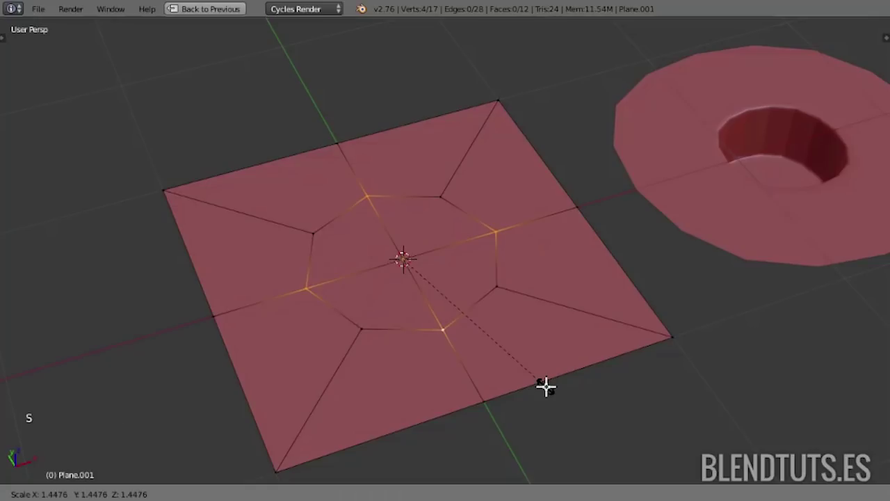
{"action": "middle_click", "coordinate": [490, 327]}
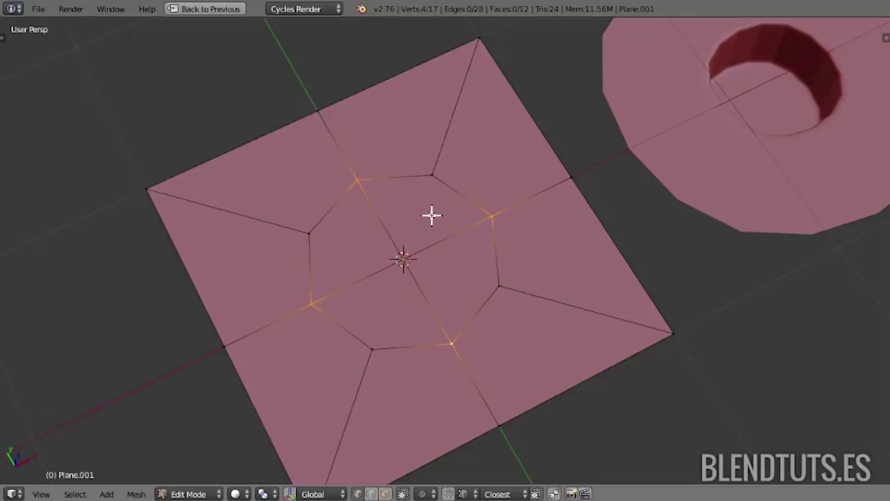
- Select the octagon's corner points and then its central faces ready to sink
{"action": "right_click", "coordinate": [434, 169]}
{"action": "right_click", "coordinate": [301, 234]}
{"action": "right_click", "coordinate": [382, 356]}
{"action": "right_click", "coordinate": [508, 276]}
{"action": "key", "text": "w"}
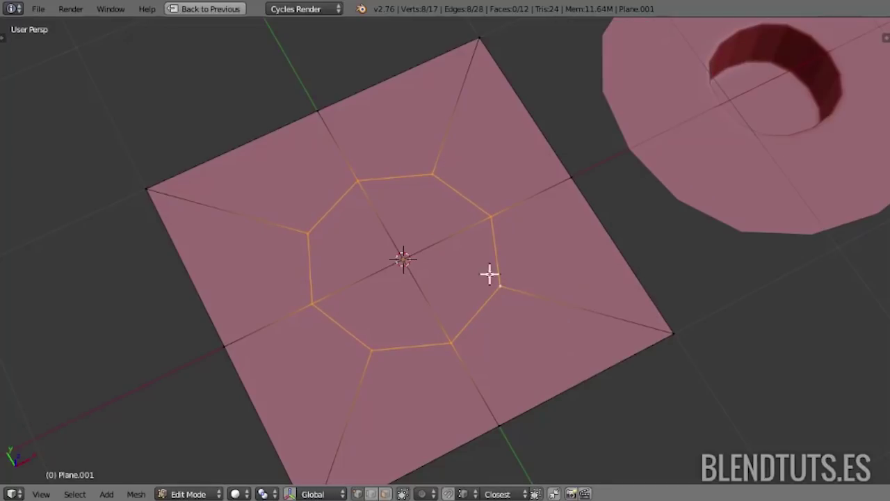
{"action": "middle_click", "coordinate": [483, 276]}
{"action": "key", "text": "ctrl+Tab"}
{"action": "right_click", "coordinate": [383, 252]}
{"action": "right_click", "coordinate": [423, 252]}
{"action": "right_click", "coordinate": [426, 280]}
- Extrude the octagon down into a hole and add loop cuts at the rim and near the floor
{"action": "key", "text": "e"}
{"action": "key", "text": "a"}
{"action": "middle_click", "coordinate": [487, 268]}
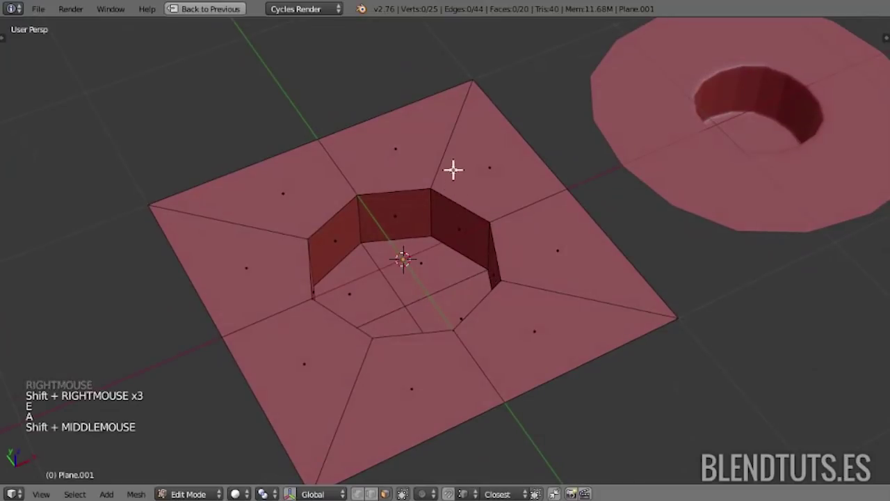
{"action": "key", "text": "ctrl+r"}
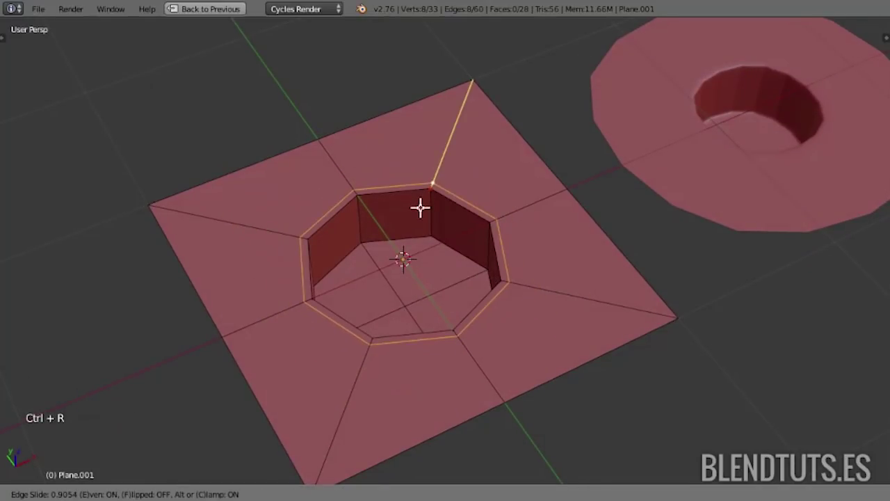
{"action": "key", "text": "ctrl+r"}
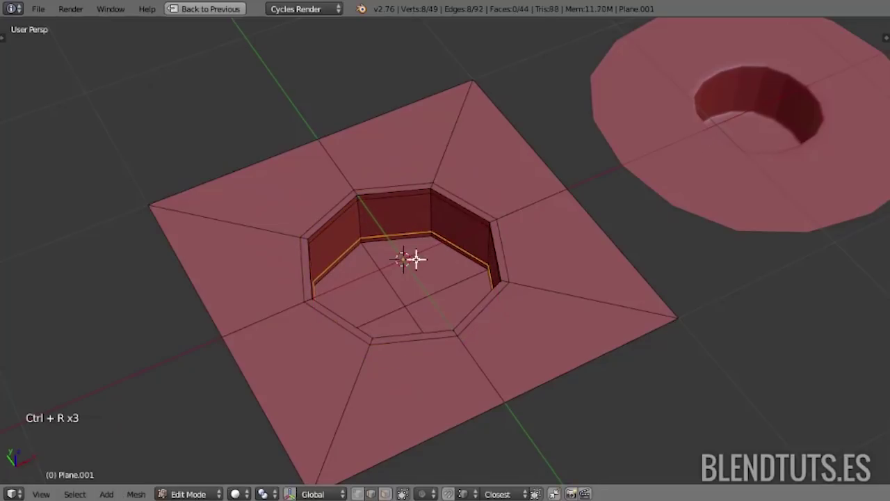
- Select the hole-floor faces and inset them
{"action": "key", "text": "ctrl+Tab"}
{"action": "right_click", "coordinate": [367, 273]}
{"action": "right_click", "coordinate": [408, 262]}
{"action": "middle_click", "coordinate": [437, 283]}
{"action": "right_click", "coordinate": [429, 316]}
{"action": "right_click", "coordinate": [405, 335]}
{"action": "middle_click", "coordinate": [406, 317]}
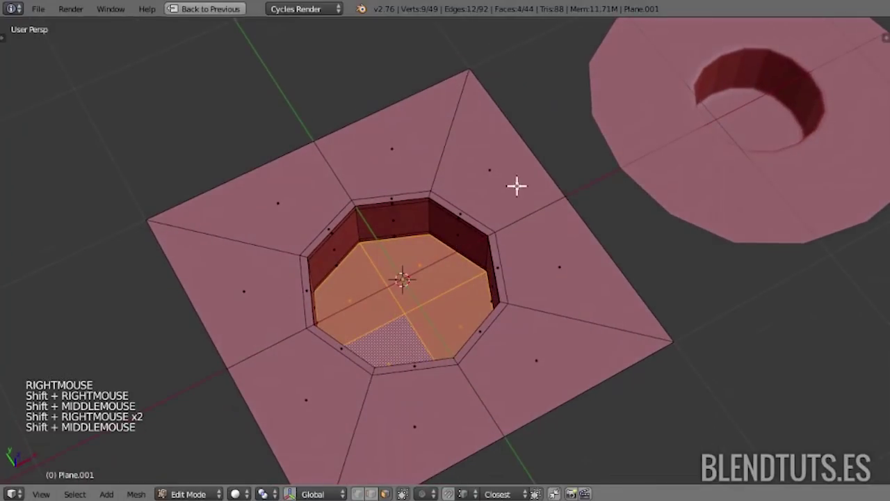
{"action": "key", "text": "i"}
{"action": "key", "text": "a"}
- Add a Ctrl+2 Subdivision Surface so the tile rounds into a square with a circular hole
{"action": "middle_click", "coordinate": [416, 276]}
{"action": "key", "text": "Tab"}
{"action": "key", "text": "ctrl+2"}
{"action": "middle_click", "coordinate": [428, 282]}
{"action": "key", "text": "Tab"}
{"action": "key", "text": "Tab"}
- Move the second tile aside along X and add a third plane split into a 3×3 grid
{"action": "key", "text": "a"}
{"action": "key", "text": "g"}
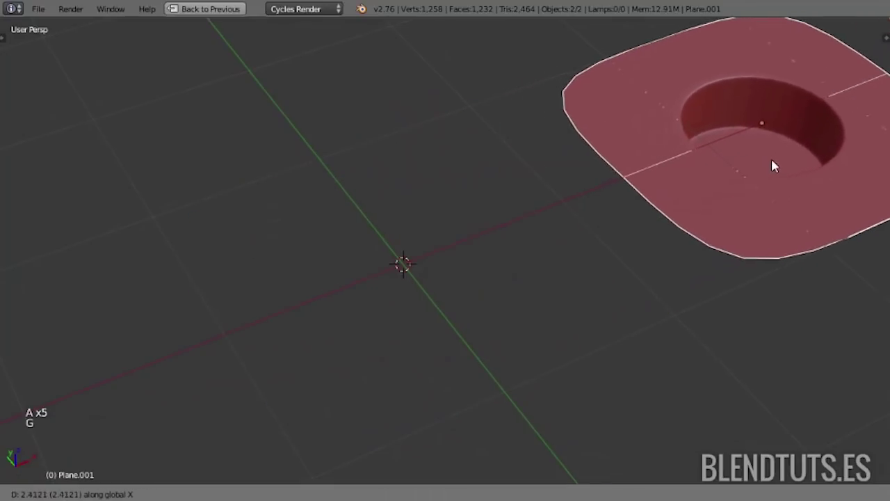
{"action": "key", "text": "shift+a"}
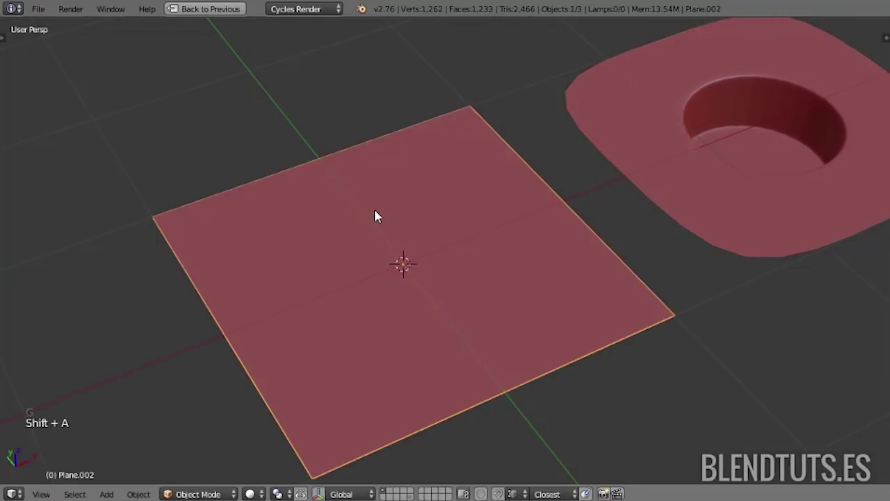
{"action": "key", "text": "Tab"}
{"action": "key", "text": "ctrl+r"}
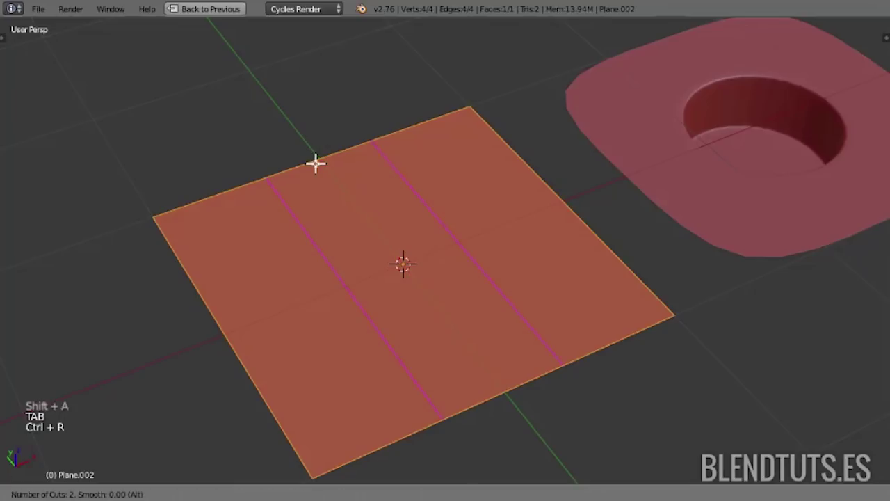
{"action": "key", "text": "ctrl+r"}
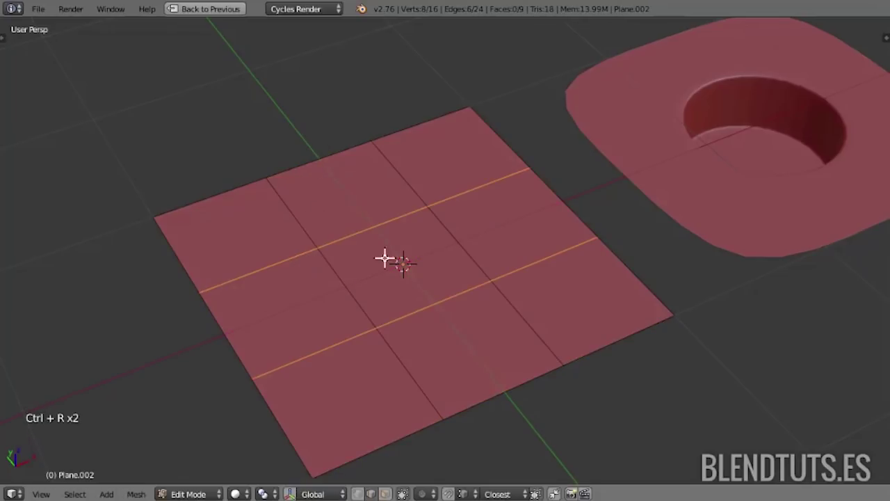
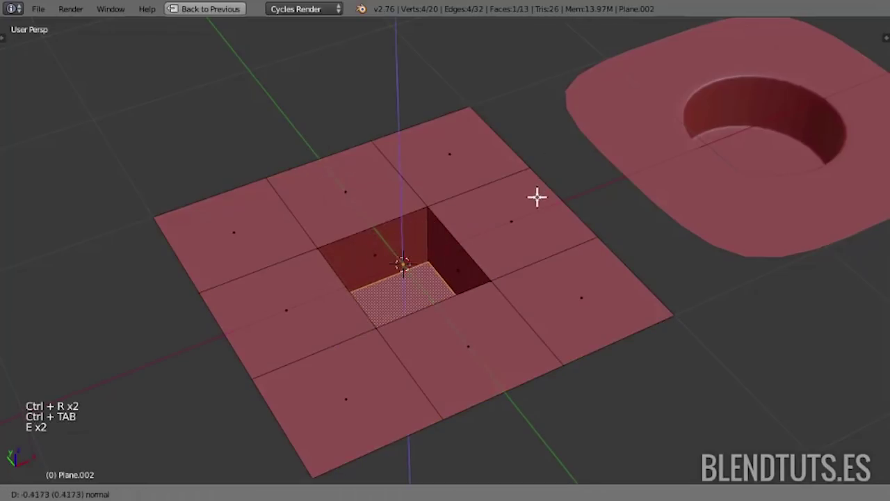
- Sink the centre square of the grid downward and deselect everything
{"action": "middle_click", "coordinate": [423, 319]}
{"action": "middle_click", "coordinate": [424, 319]}
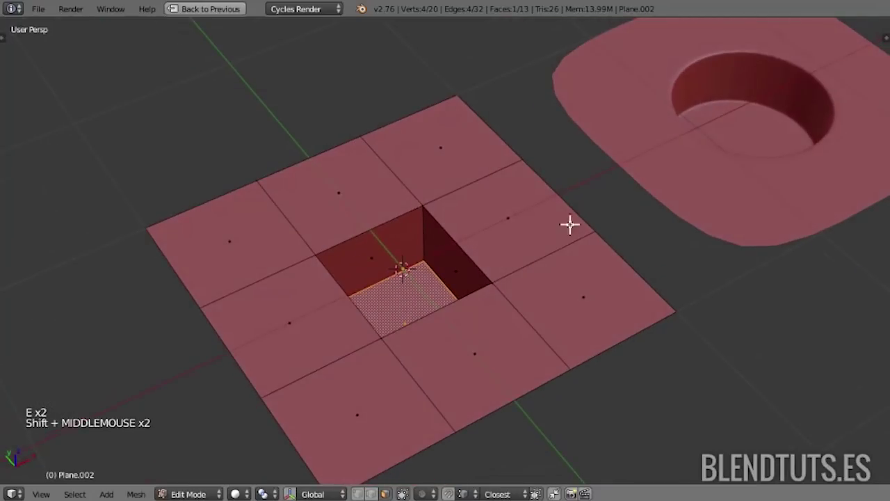
{"action": "key", "text": "g"}
{"action": "key", "text": "a"}
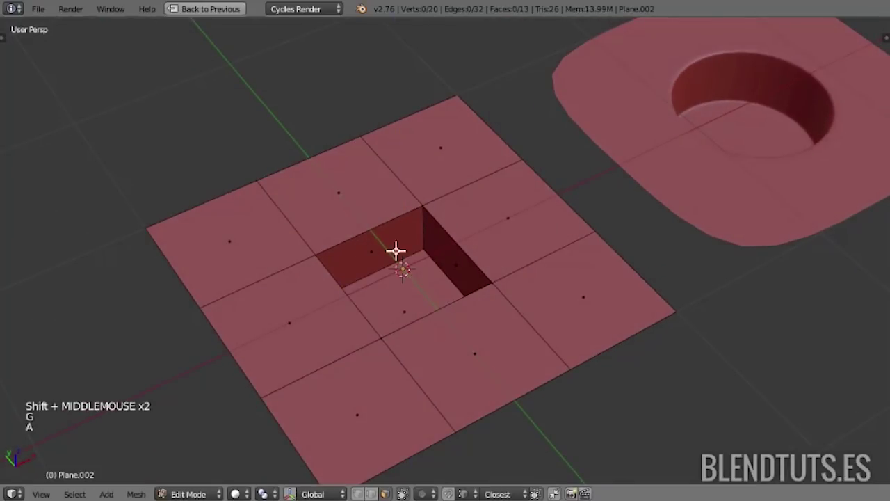
{"action": "middle_click", "coordinate": [408, 247]}
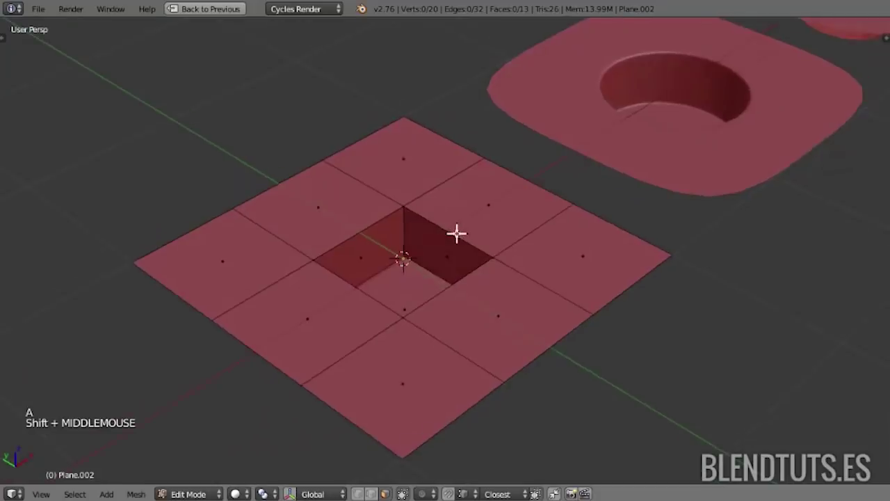
{"action": "middle_click", "coordinate": [468, 223]}
{"action": "scroll", "scroll_direction": "down", "scroll_amount": 3}
{"action": "middle_click", "coordinate": [439, 292]}
{"action": "scroll", "scroll_direction": "down", "scroll_amount": 3}
{"action": "middle_click", "coordinate": [453, 253]}
{"action": "middle_click", "coordinate": [416, 324]}
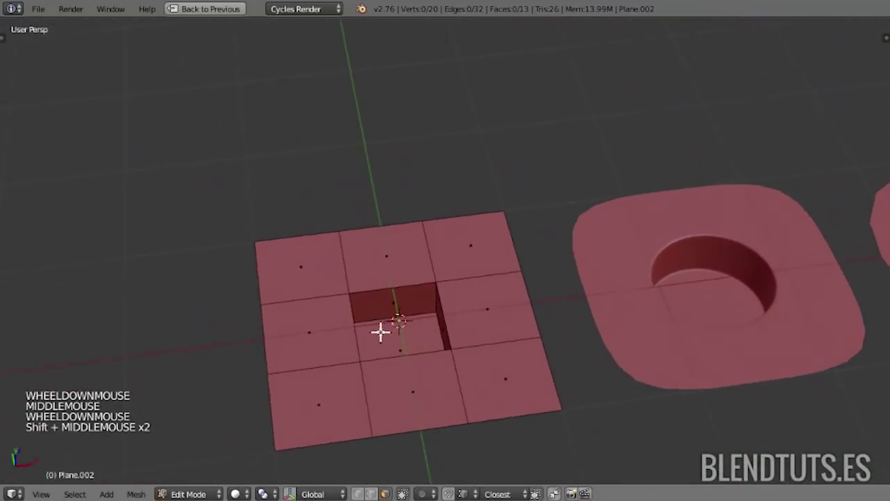
{"action": "scroll", "scroll_direction": "up", "scroll_amount": 3}
{"action": "middle_click", "coordinate": [412, 309]}
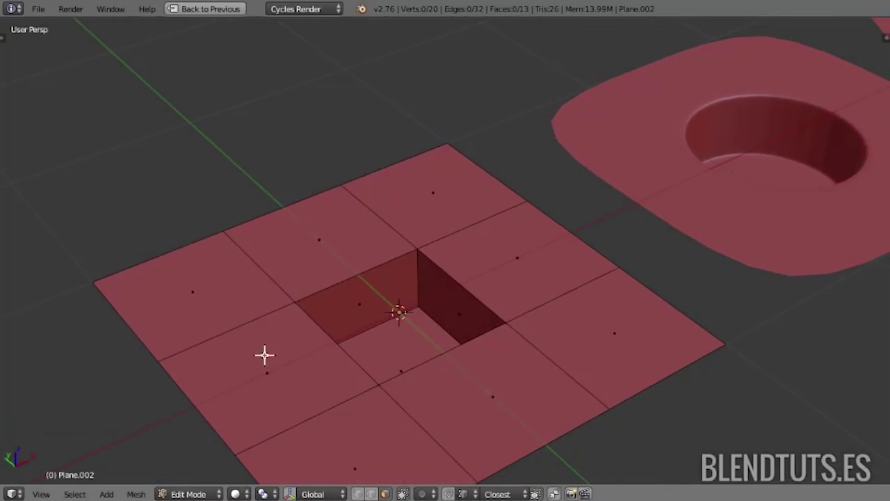
- Smooth the grid tile with a Ctrl+2 Subdivision Surface and a loop cut to sharpen the cup
{"action": "key", "text": "ctrl+2"}
{"action": "middle_click", "coordinate": [455, 339]}
{"action": "key", "text": "ctrl+r"}
{"action": "middle_click", "coordinate": [485, 291]}
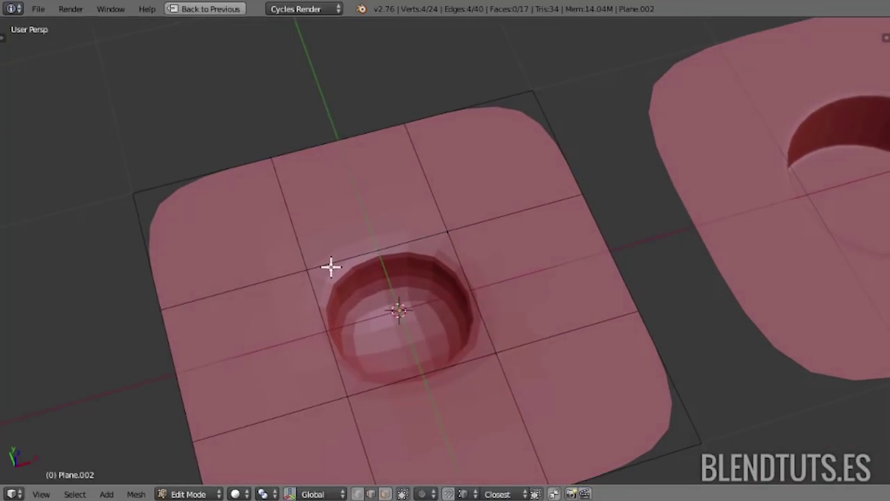
- Select the four corner vertices of the square around the dent
{"action": "right_click", "coordinate": [332, 253]}
{"action": "right_click", "coordinate": [318, 304]}
{"action": "right_click", "coordinate": [414, 381]}
{"action": "right_click", "coordinate": [494, 309]}
{"action": "middle_click", "coordinate": [500, 272]}
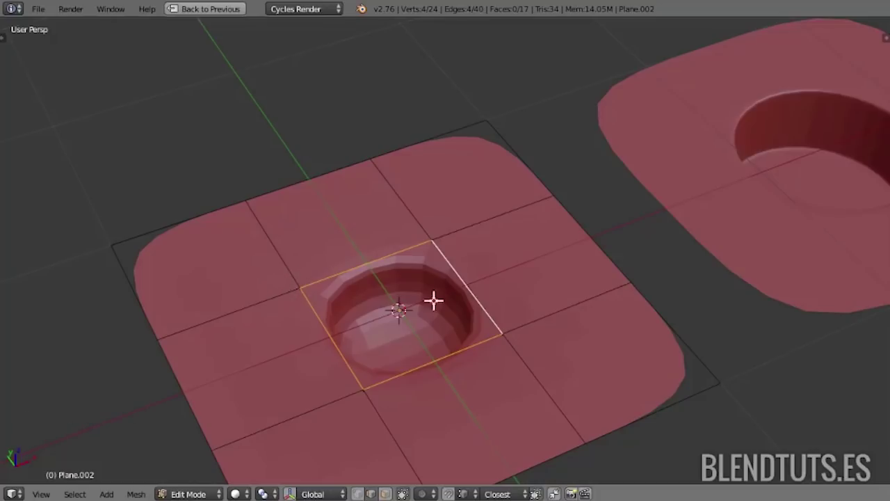
{"action": "middle_click", "coordinate": [460, 284]}
- Bevel a thin border ring around the centre square to give the cup a crisper rim
{"action": "key", "text": "ctrl+b"}
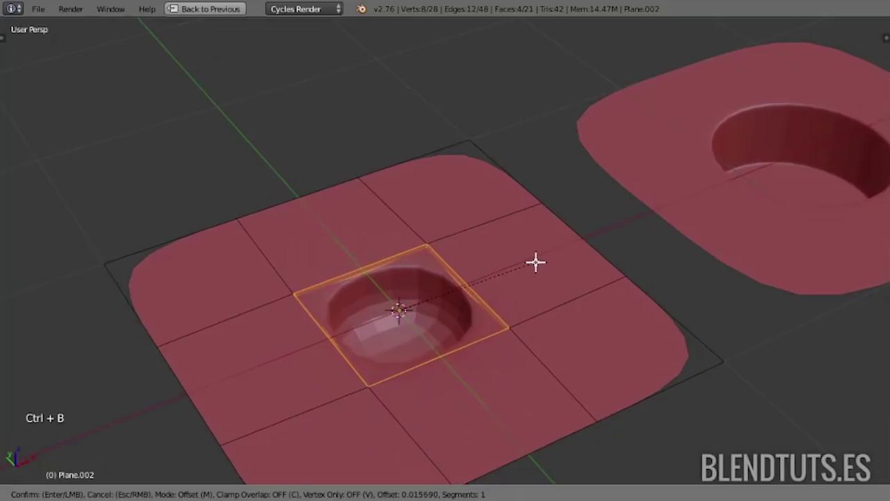
{"action": "key", "text": "z"}
{"action": "middle_click", "coordinate": [505, 276]}
{"action": "key", "text": "z"}
{"action": "middle_click", "coordinate": [510, 278]}
{"action": "key", "text": "a"}
{"action": "middle_click", "coordinate": [468, 261]}
{"action": "middle_click", "coordinate": [462, 299]}
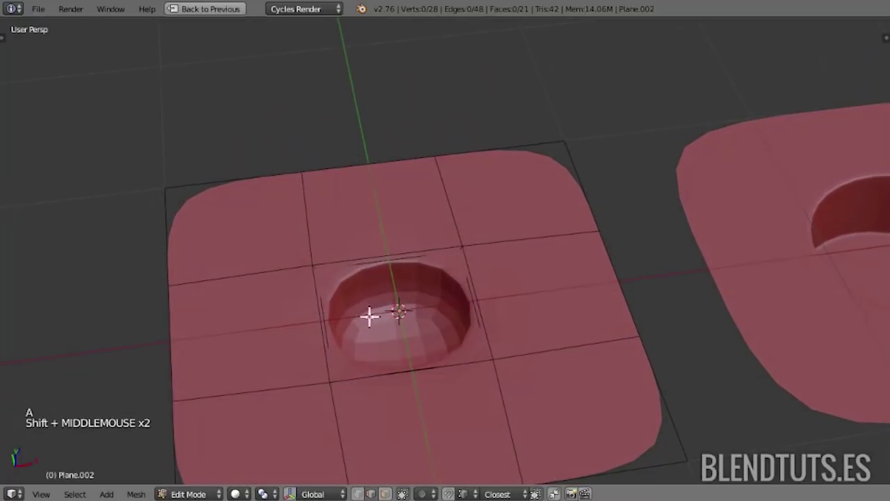
{"action": "middle_click", "coordinate": [478, 315]}
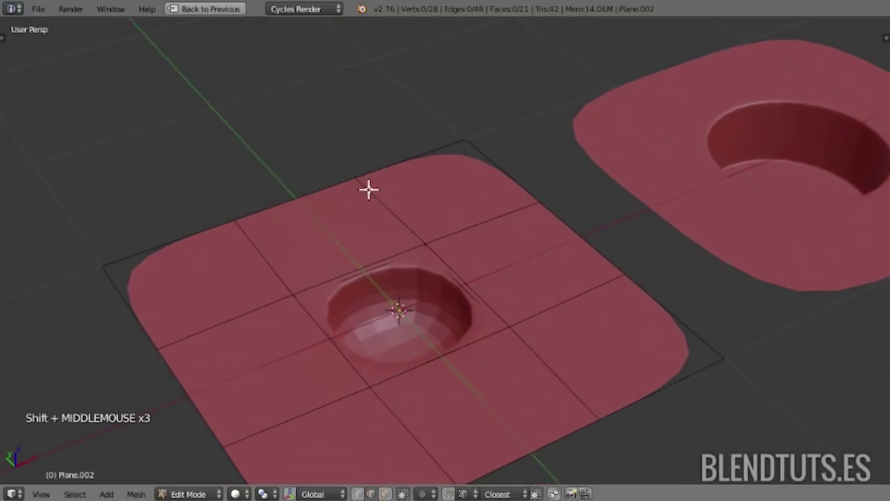
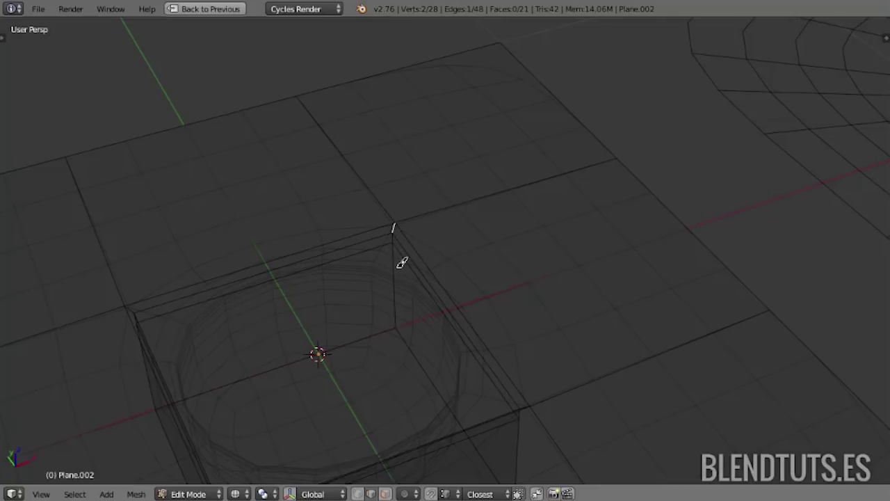
- Move the dented tile aside, add a new plane and bevel its poked centre into a small square
{"action": "key", "text": "Tab"}
{"action": "scroll", "scroll_direction": "down", "scroll_amount": 3}
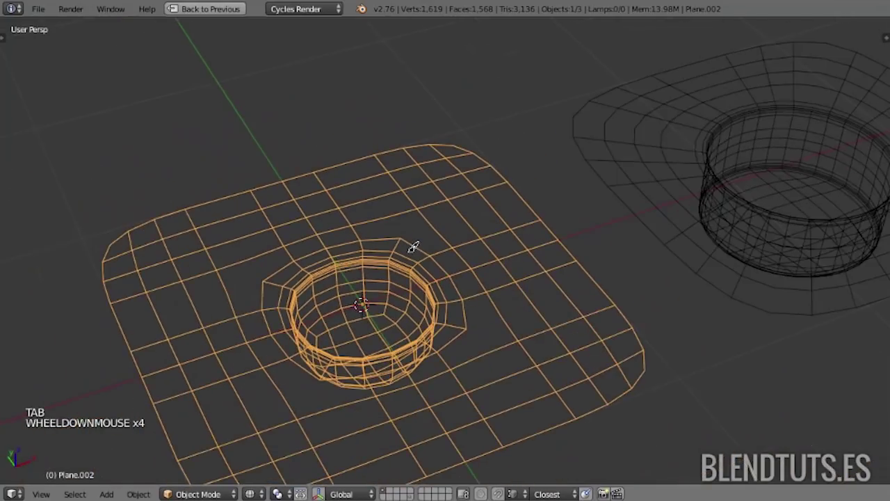
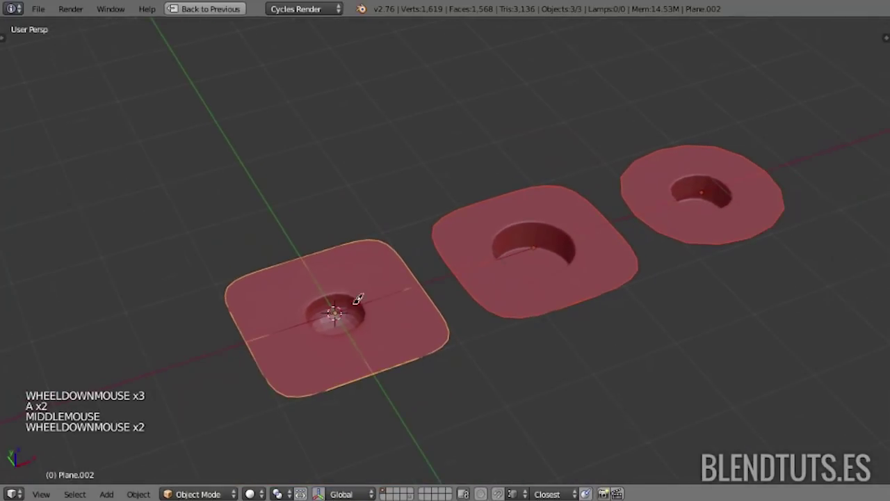
{"action": "key", "text": "g"}
{"action": "key", "text": "shift+a"}
{"action": "scroll", "scroll_direction": "up", "scroll_amount": 3}
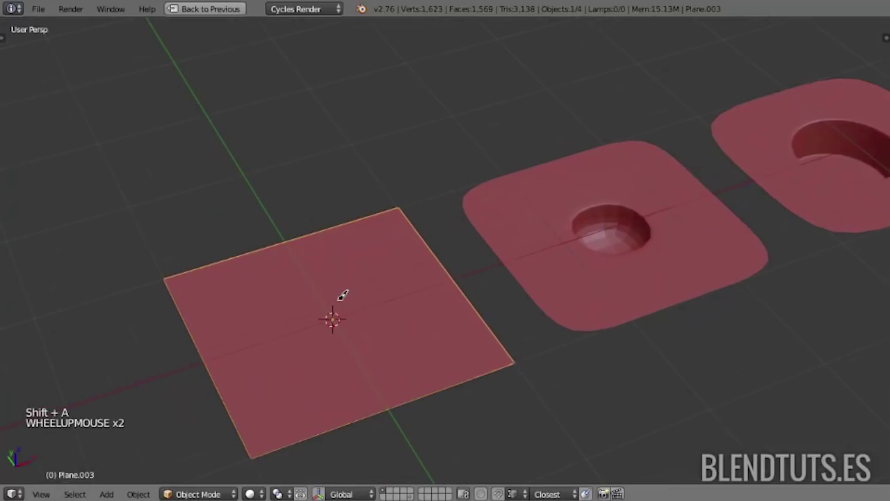
{"action": "key", "text": "Tab"}
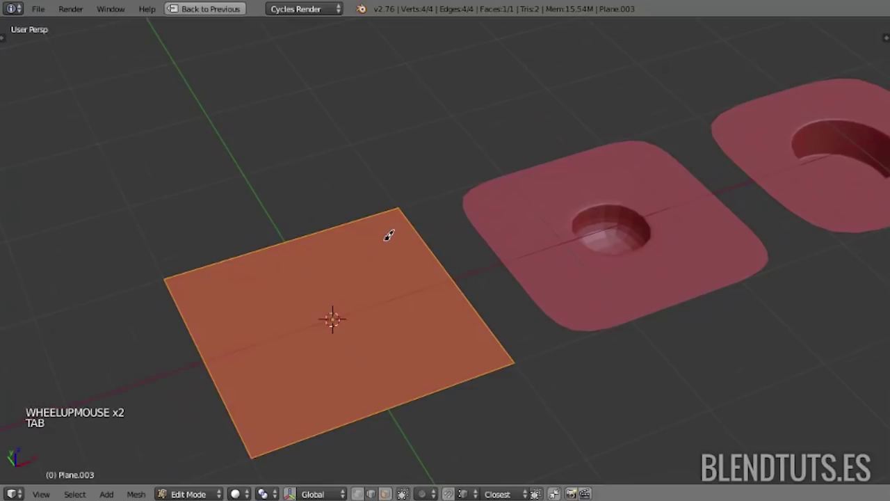
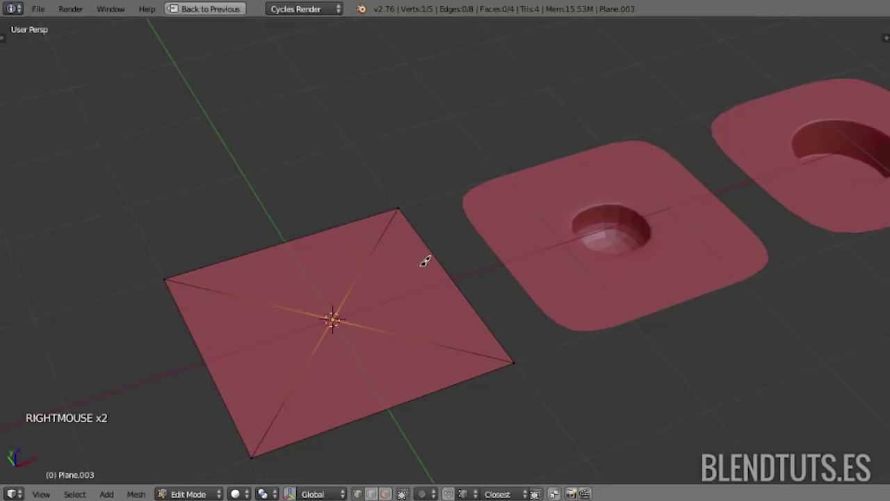
{"action": "key", "text": "ctrl+shift+b"}
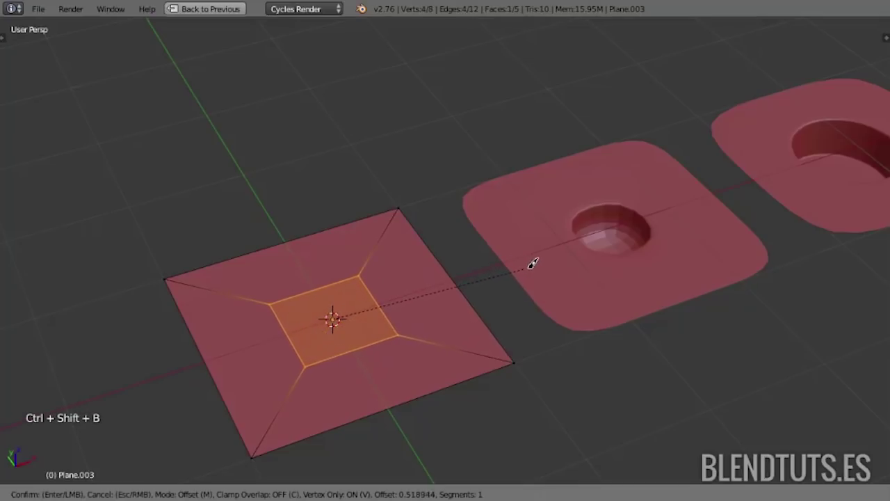
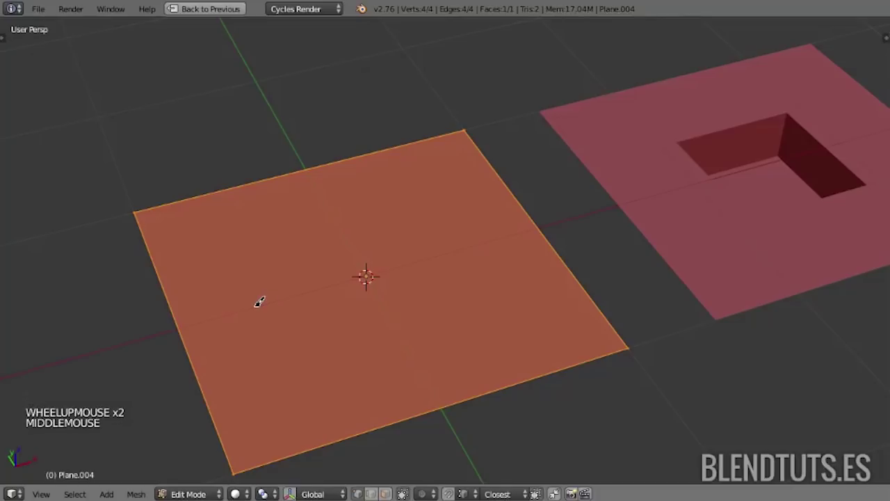
- Loop-cut the plane in half, inset both faces and round the centre patch into a hexagon with LoopTools Circle
{"action": "key", "text": "ctrl+r"}
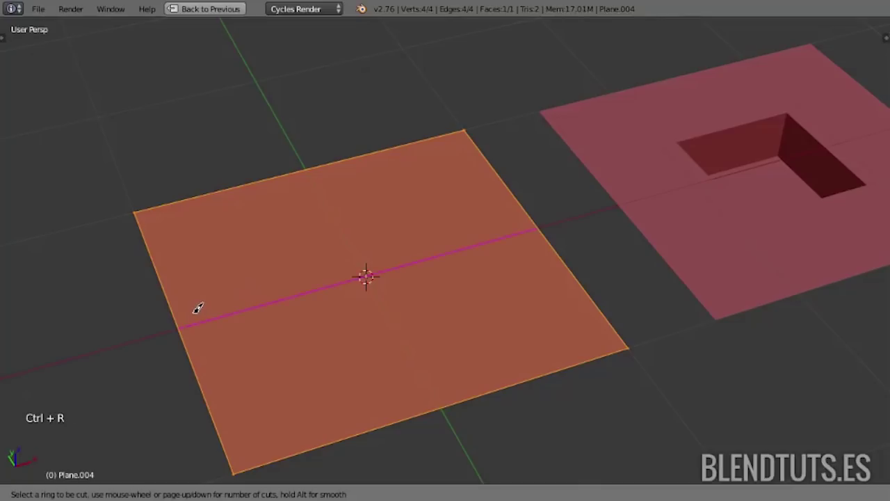
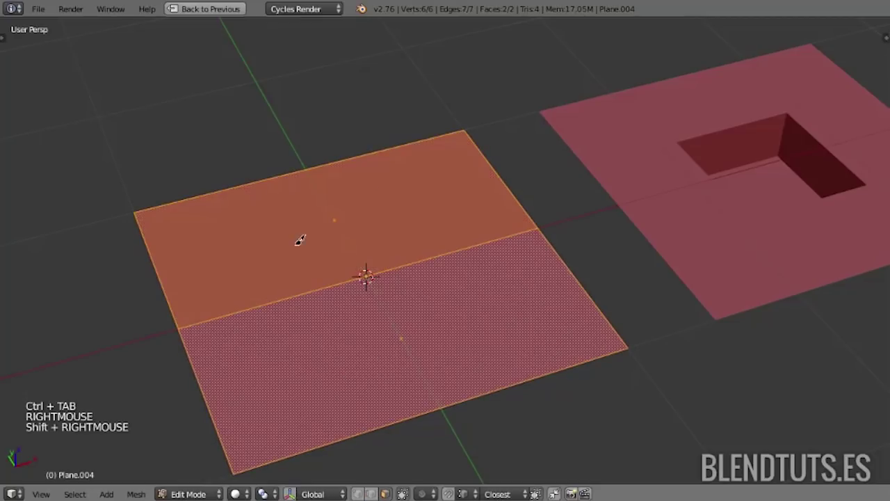
{"action": "key", "text": "i"}
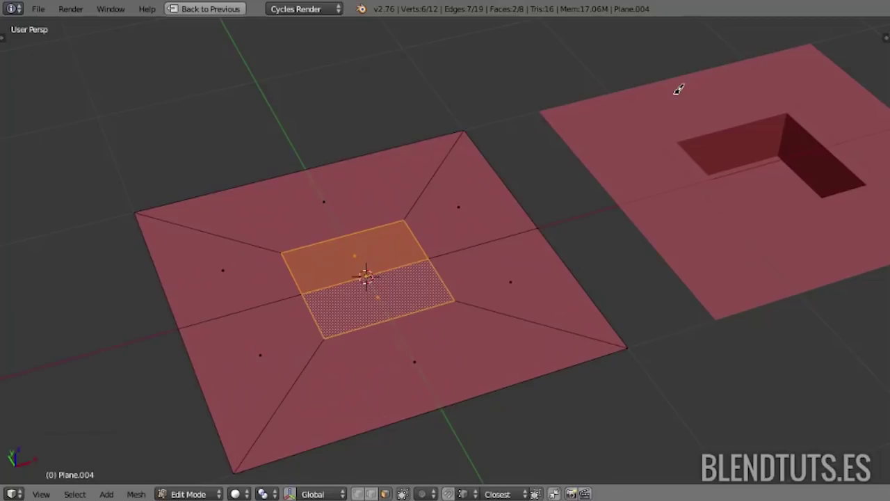
{"action": "key", "text": "w"}
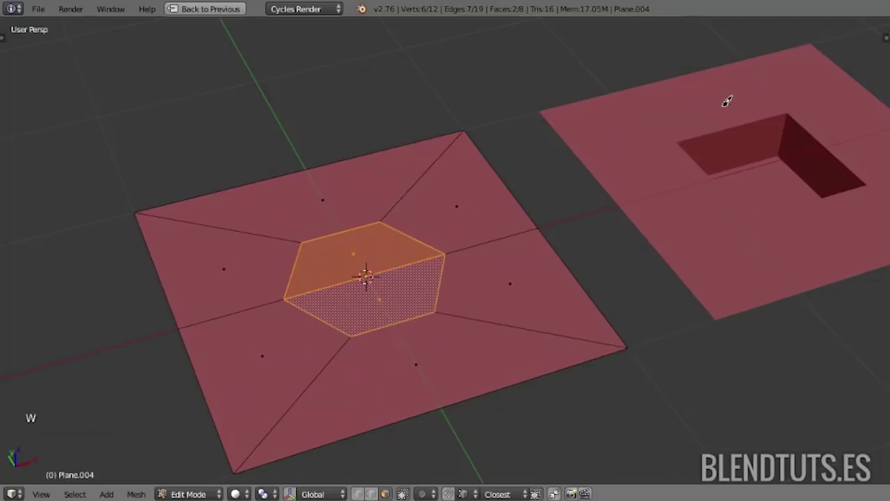
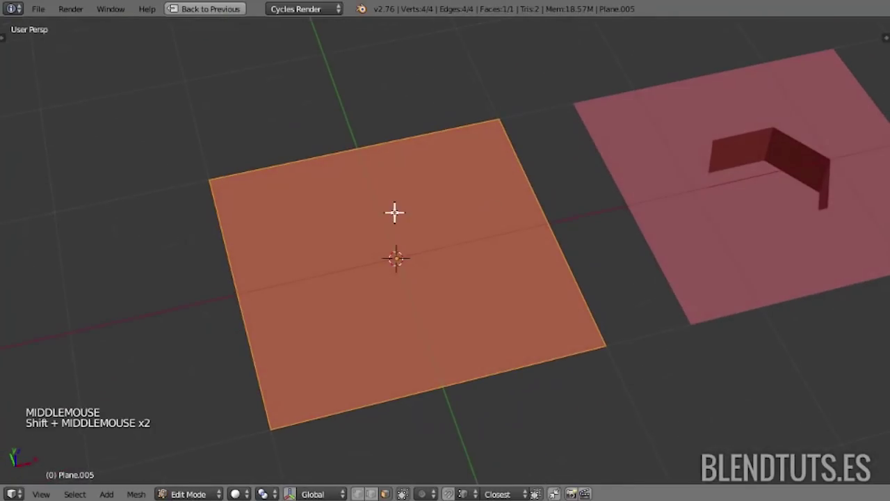
- Cut two crossing loops on the newest plane and inset the four centre faces
{"action": "key", "text": "ctrl+r"}
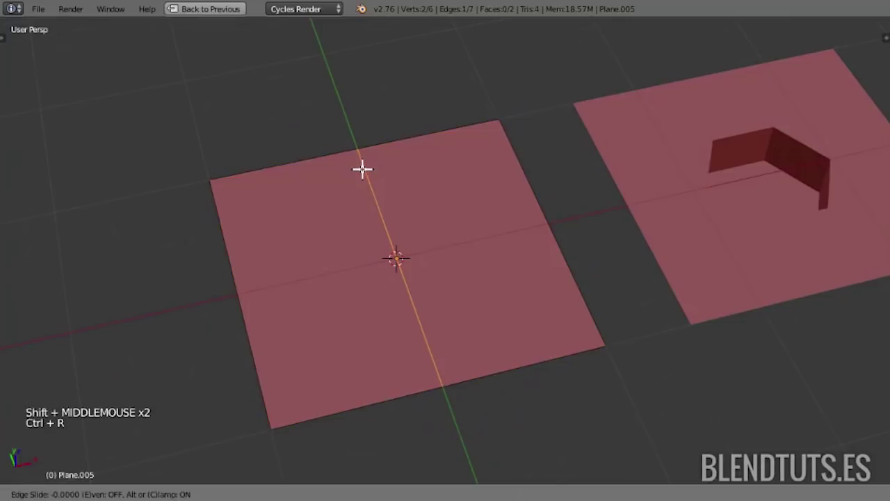
{"action": "key", "text": "ctrl+r"}
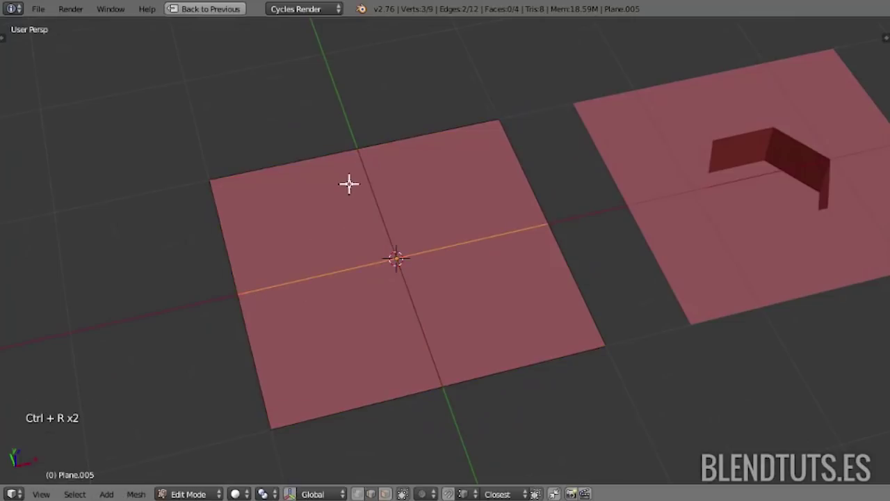
{"action": "key", "text": "ctrl+Tab"}
{"action": "right_click", "coordinate": [327, 192]}
{"action": "right_click", "coordinate": [451, 173]}
{"action": "right_click", "coordinate": [470, 265]}
{"action": "key", "text": "i"}
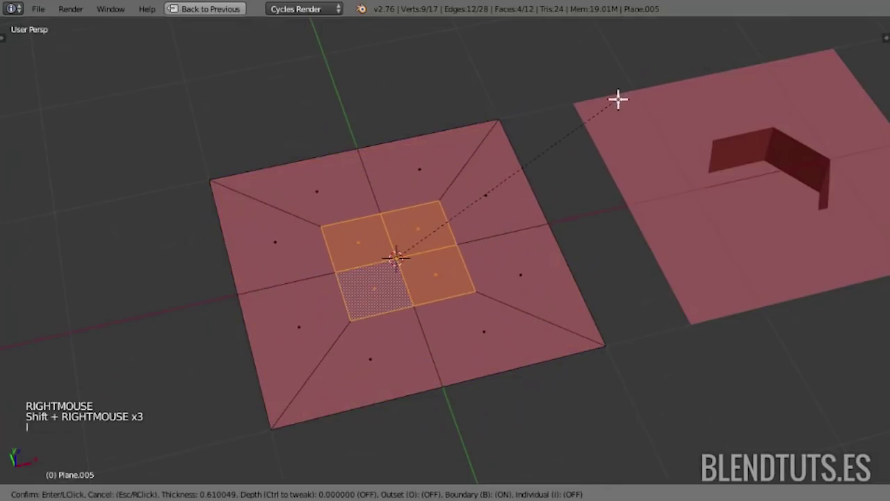
- Try scaling selected centre vertices, then undo the attempts
{"action": "key", "text": "ctrl+Tab"}
{"action": "right_click", "coordinate": [373, 205]}
{"action": "right_click", "coordinate": [345, 265]}
{"action": "right_click", "coordinate": [415, 292]}
{"action": "key", "text": "s"}
{"action": "key", "text": "ctrl+z"}
{"action": "key", "text": "ctrl+z"}
{"action": "key", "text": "ctrl+z"}
{"action": "key", "text": "ctrl+z"}
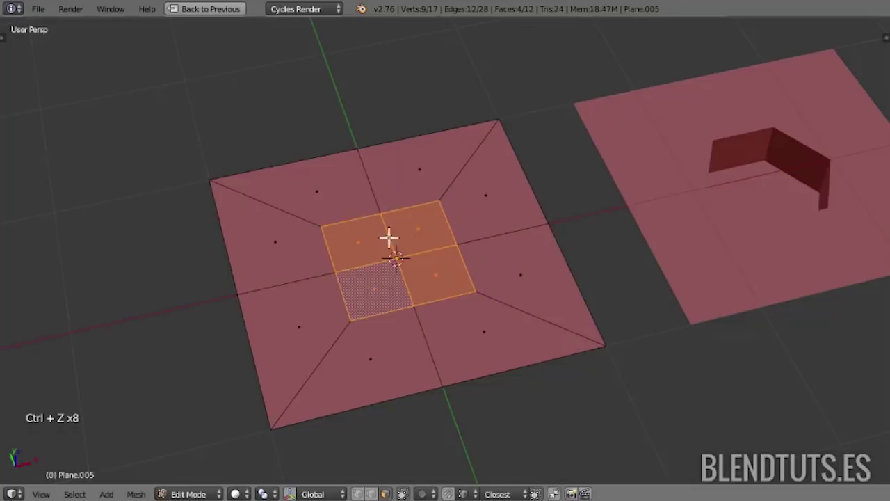
- Round the centre into an octagon with LoopTools Circle and extrude it down into a hole
{"action": "key", "text": "w"}
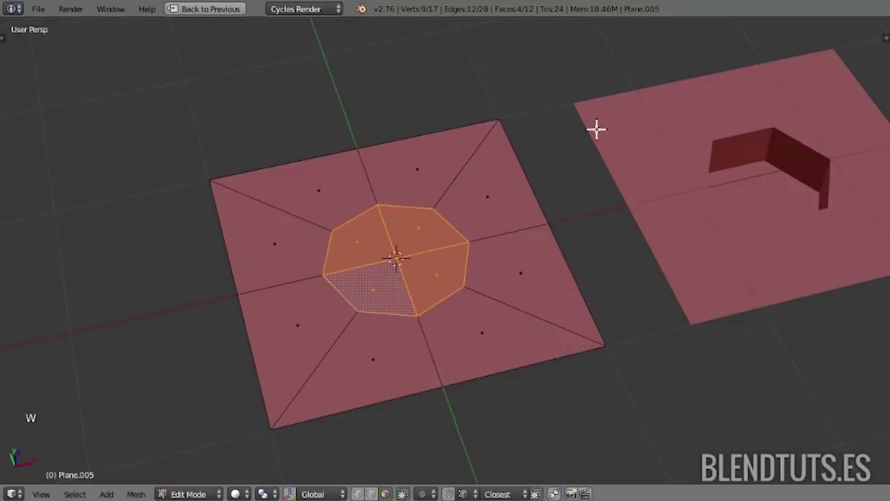
{"action": "key", "text": "e"}
{"action": "key", "text": "Tab"}
- Move the tiles aside, add a new plane and cut it with several parallel edge loops
{"action": "key", "text": "a"}
{"action": "key", "text": "g"}
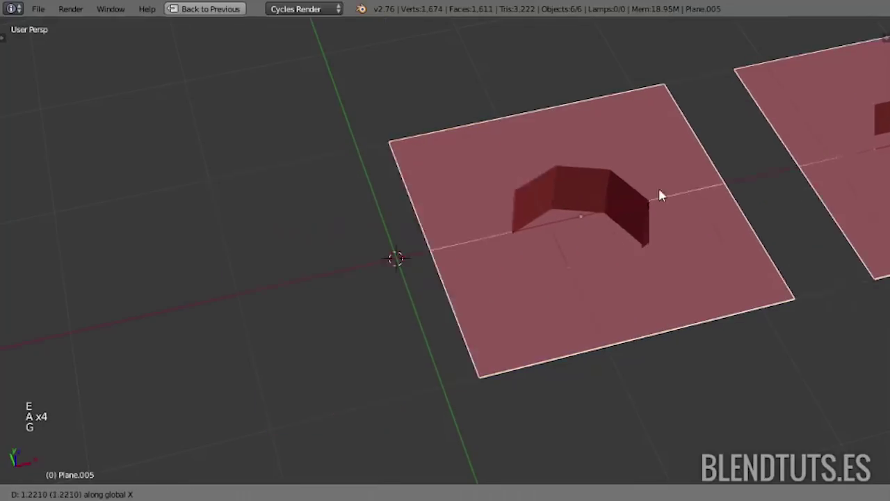
{"action": "key", "text": "shift+a"}
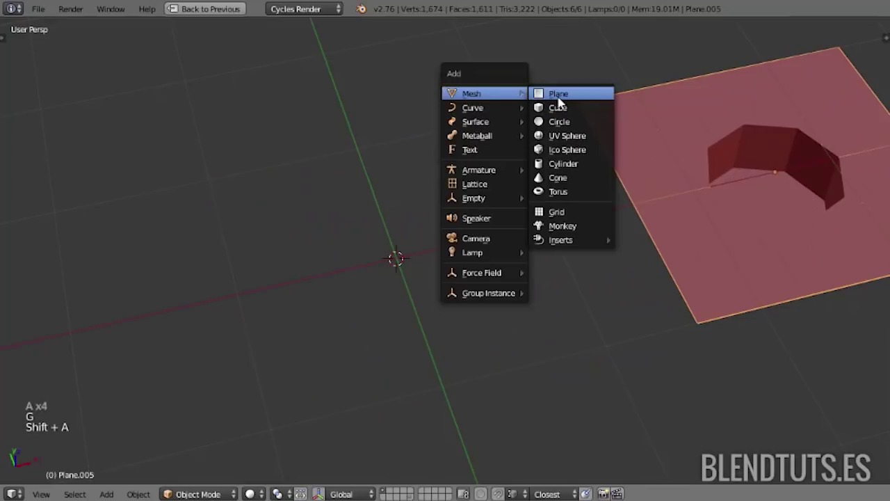
{"action": "key", "text": "Tab"}
{"action": "key", "text": "ctrl+r"}
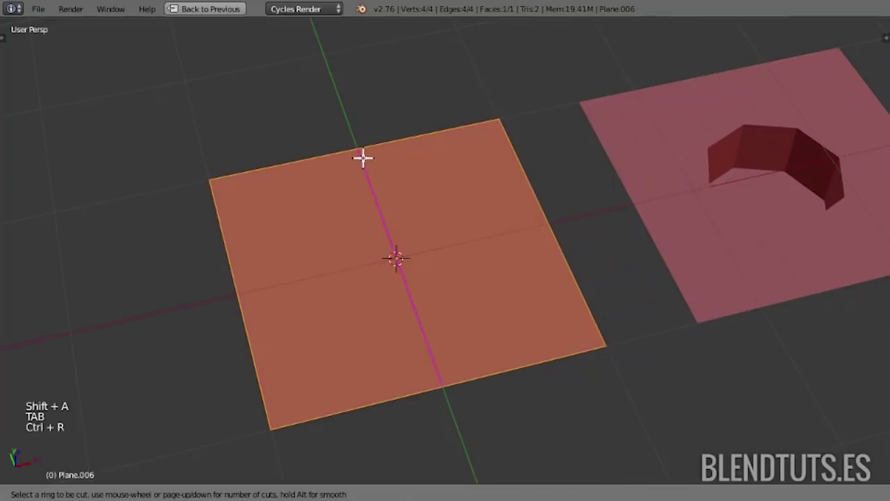
{"action": "key", "text": "ctrl+r"}
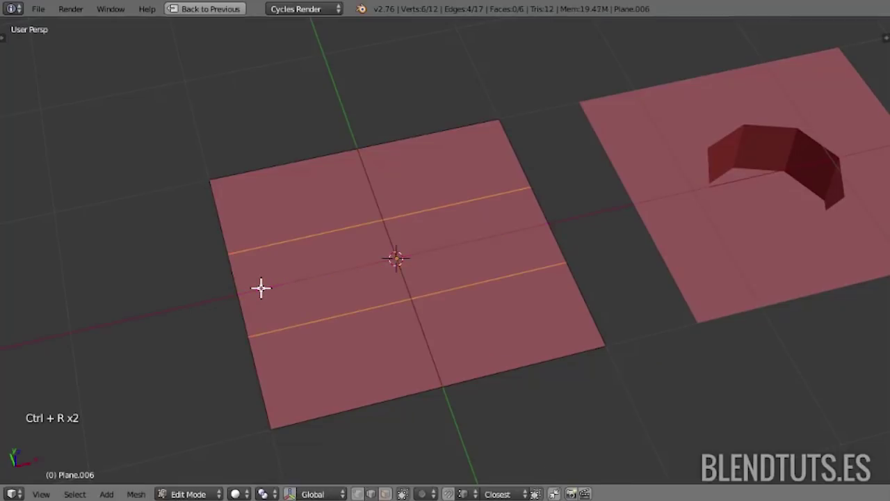
{"action": "key", "text": "a"}
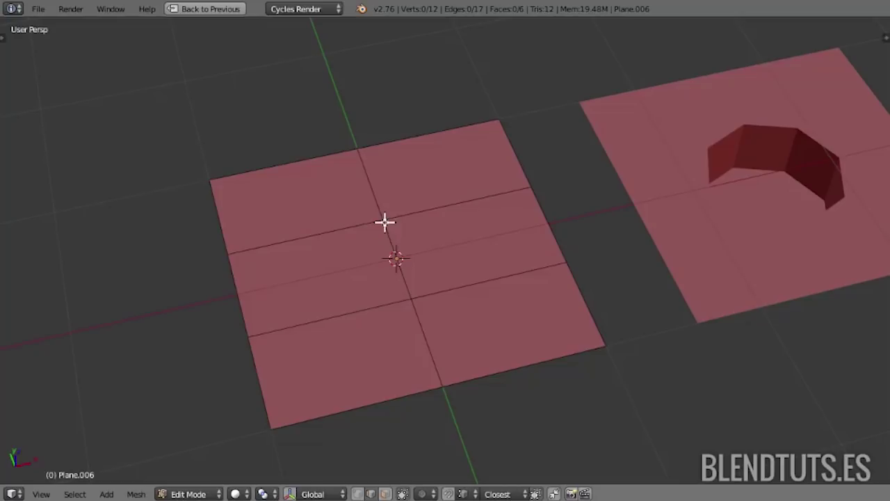
- Select the six centre faces of the plane and inset them into an octagonal ring
{"action": "key", "text": "ctrl+Tab"}
{"action": "key", "text": "ctrl+Tab"}
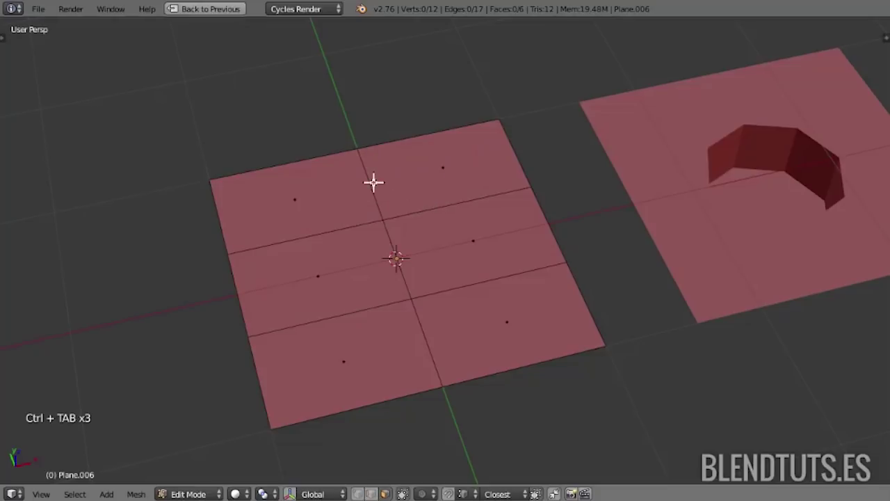
{"action": "right_click", "coordinate": [426, 188]}
{"action": "right_click", "coordinate": [318, 210]}
{"action": "right_click", "coordinate": [323, 249]}
{"action": "right_click", "coordinate": [424, 230]}
{"action": "right_click", "coordinate": [486, 288]}
{"action": "right_click", "coordinate": [301, 350]}
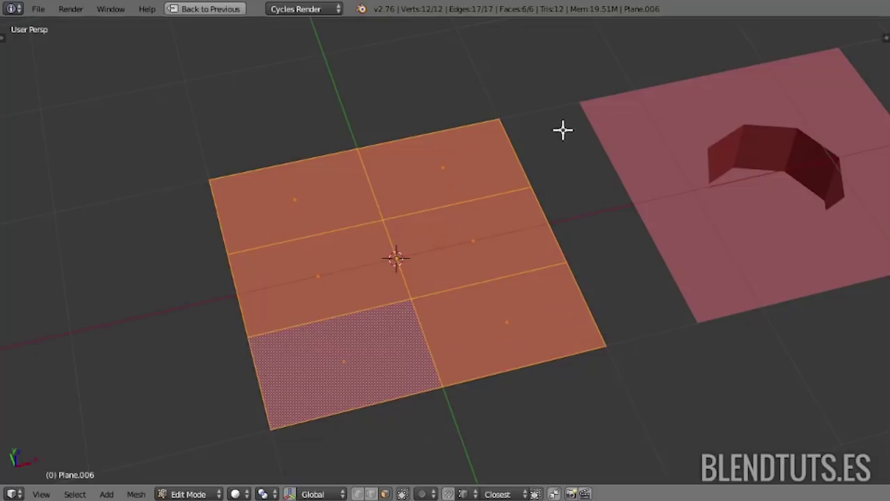
{"action": "key", "text": "i"}
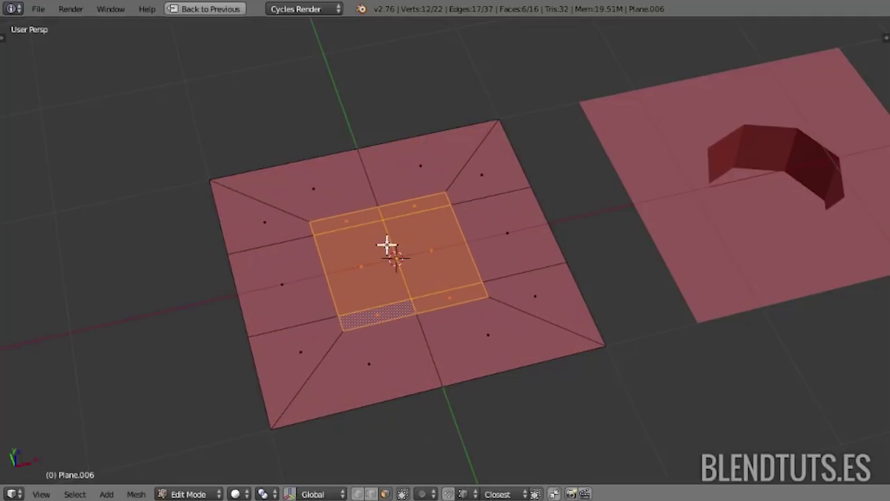
- Scale the inner octagon ring down smaller in the tile's centre
{"action": "key", "text": "w"}
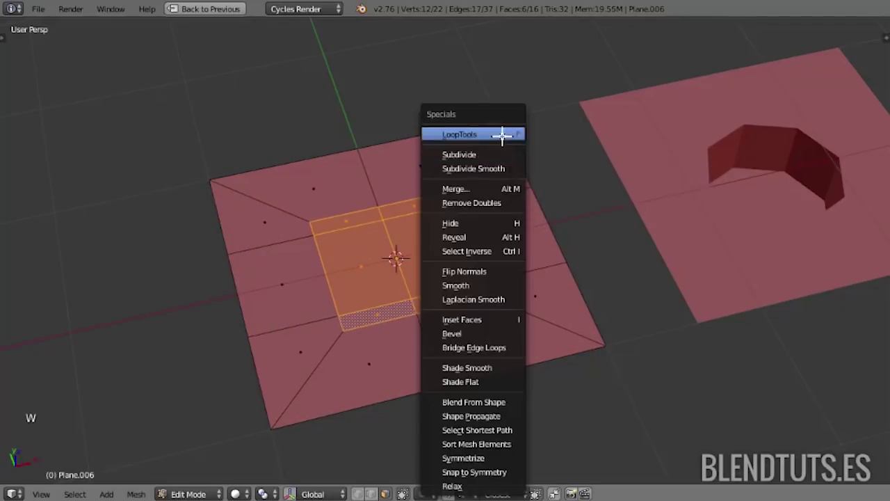
{"action": "key", "text": "ctrl+Tab"}
{"action": "right_click", "coordinate": [391, 247]}
{"action": "key", "text": "s"}
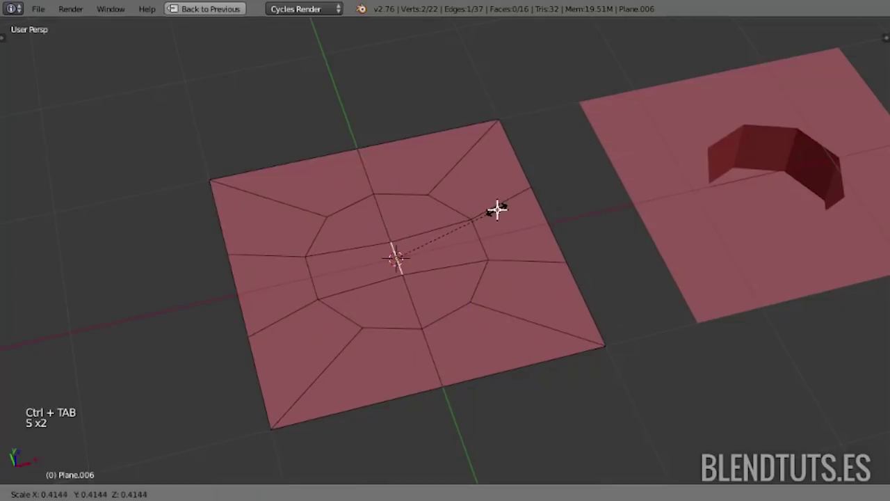
{"action": "key", "text": "a"}
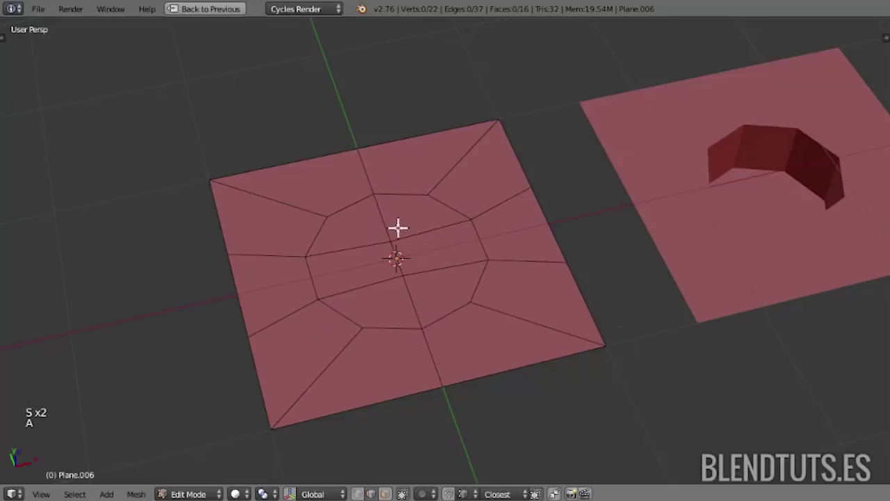
- Extrude the central octagon faces downward into a sunken dent and finish editing
{"action": "key", "text": "ctrl+Tab"}
{"action": "right_click", "coordinate": [368, 223]}
{"action": "right_click", "coordinate": [421, 220]}
{"action": "right_click", "coordinate": [433, 242]}
{"action": "right_click", "coordinate": [384, 292]}
{"action": "right_click", "coordinate": [443, 277]}
{"action": "middle_click", "coordinate": [481, 297]}
{"action": "key", "text": "e"}
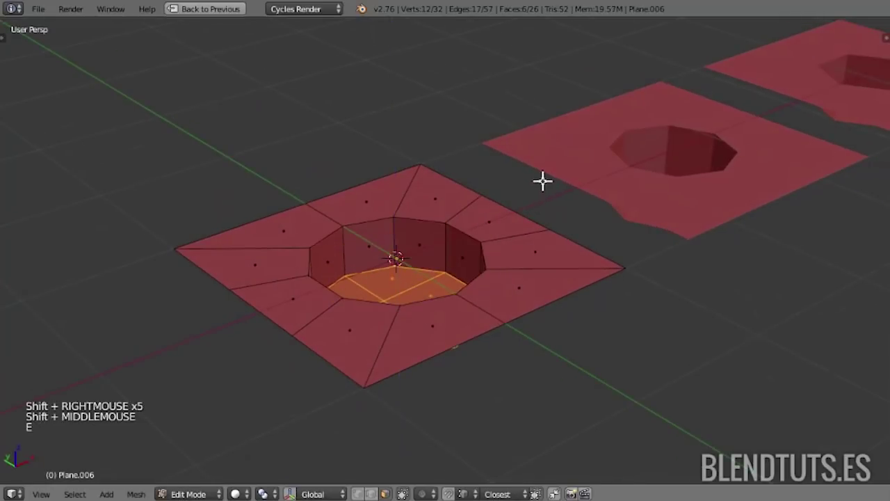
{"action": "middle_click", "coordinate": [532, 206]}
{"action": "key", "text": "Tab"}
- Move all tiles along X and add a new plane at the scene centre
{"action": "key", "text": "a"}
{"action": "key", "text": "a"}
{"action": "key", "text": "g"}
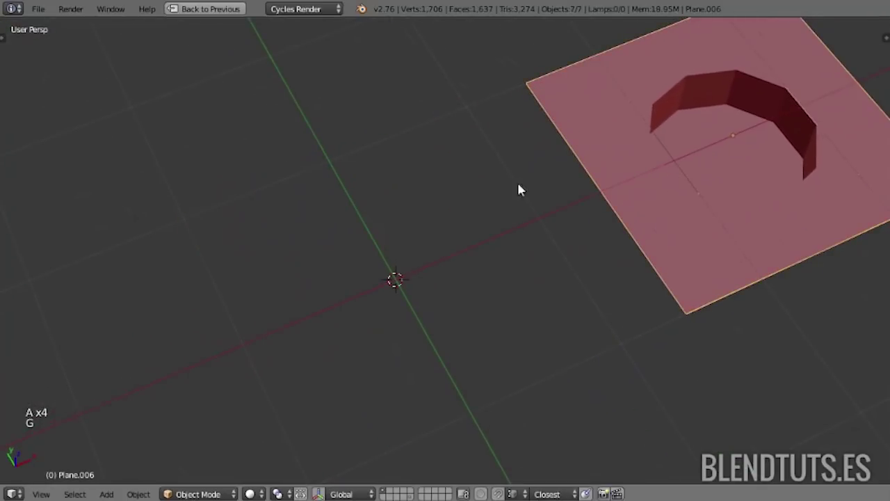
{"action": "key", "text": "shift+a"}
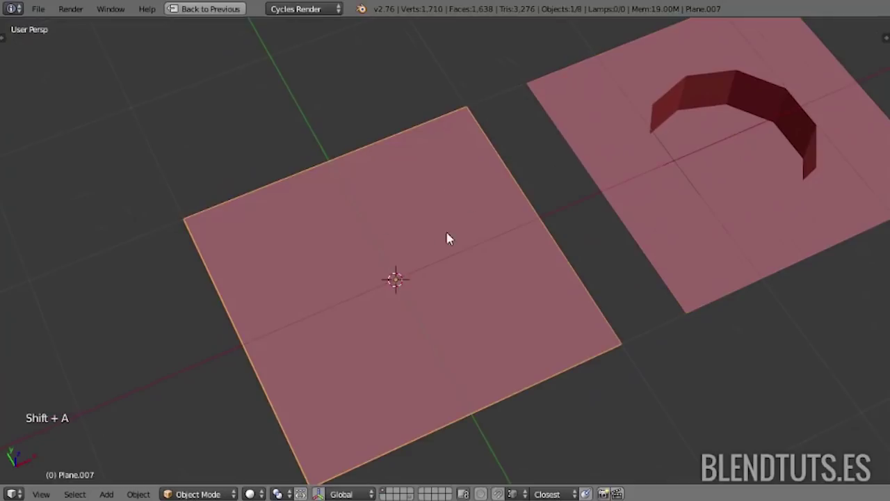
- In Edit Mode, undo a trial loop cut and subdivide the plane into quarters
{"action": "middle_click", "coordinate": [440, 277]}
{"action": "key", "text": "Tab"}
{"action": "middle_click", "coordinate": [429, 258]}
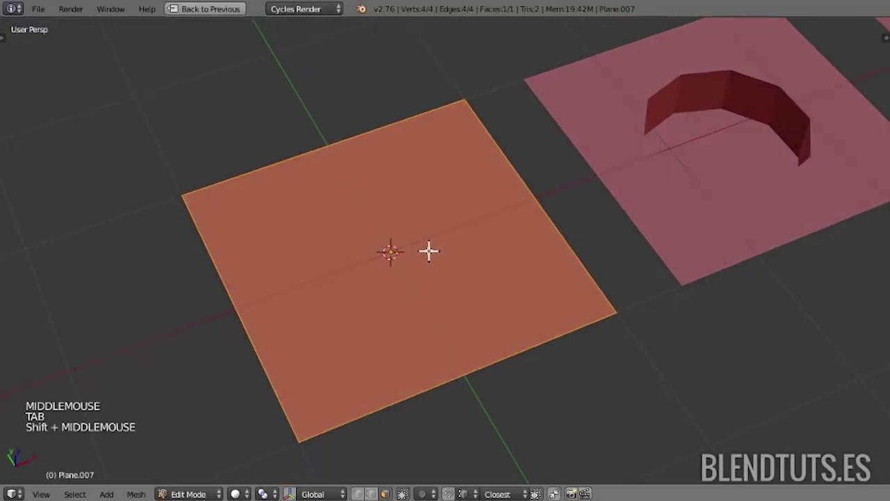
{"action": "middle_click", "coordinate": [462, 184]}
{"action": "key", "text": "ctrl+r"}
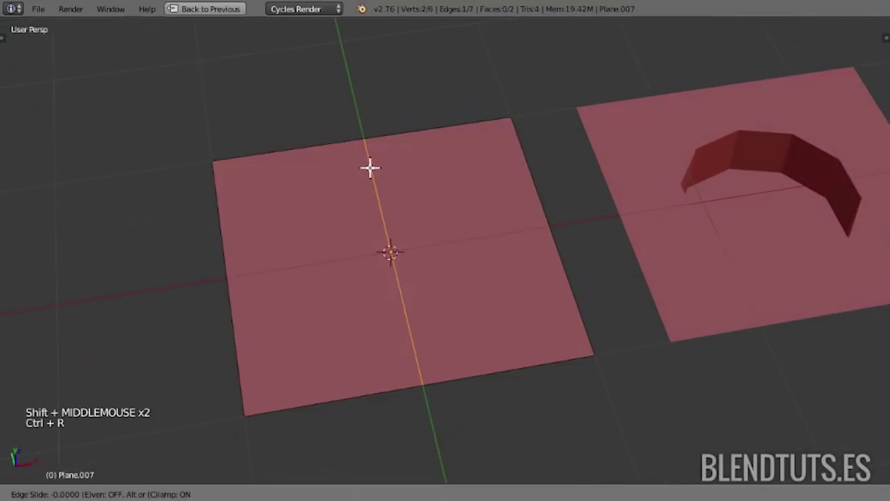
{"action": "key", "text": "ctrl+z"}
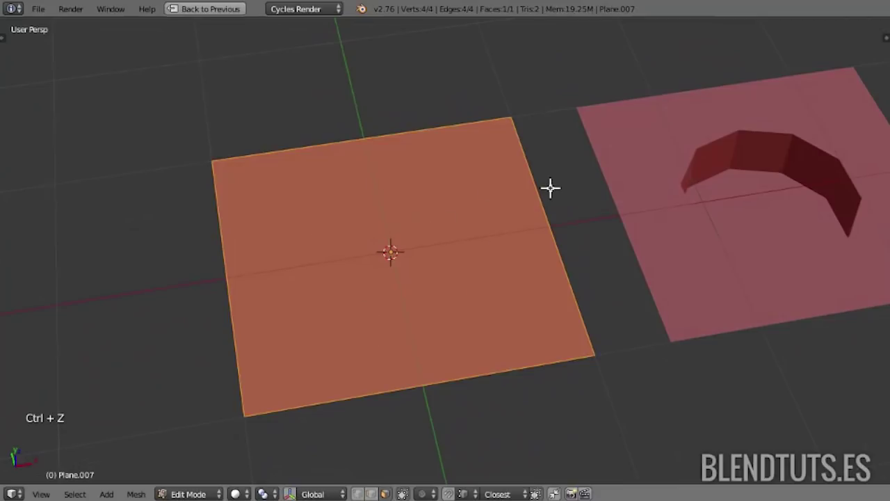
{"action": "key", "text": "w"}
{"action": "key", "text": "ctrl+Tab"}
- Bevel the centre vertex into a diamond face and extrude it down into a recess
{"action": "right_click", "coordinate": [380, 249]}
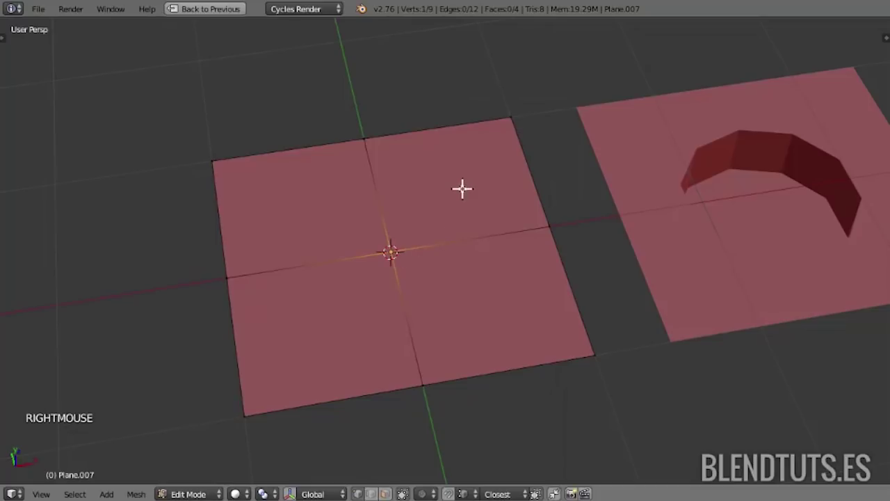
{"action": "key", "text": "ctrl+shift+b"}
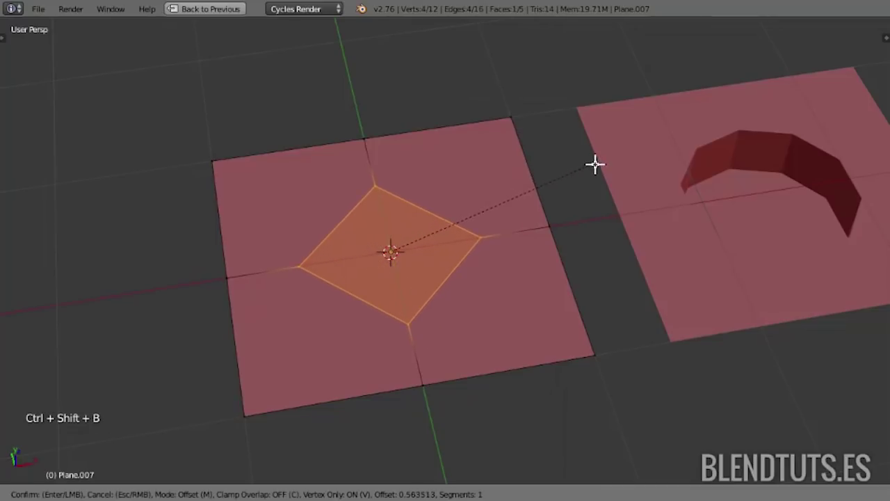
{"action": "middle_click", "coordinate": [479, 278]}
{"action": "middle_click", "coordinate": [562, 202]}
{"action": "key", "text": "e"}
{"action": "middle_click", "coordinate": [461, 269]}
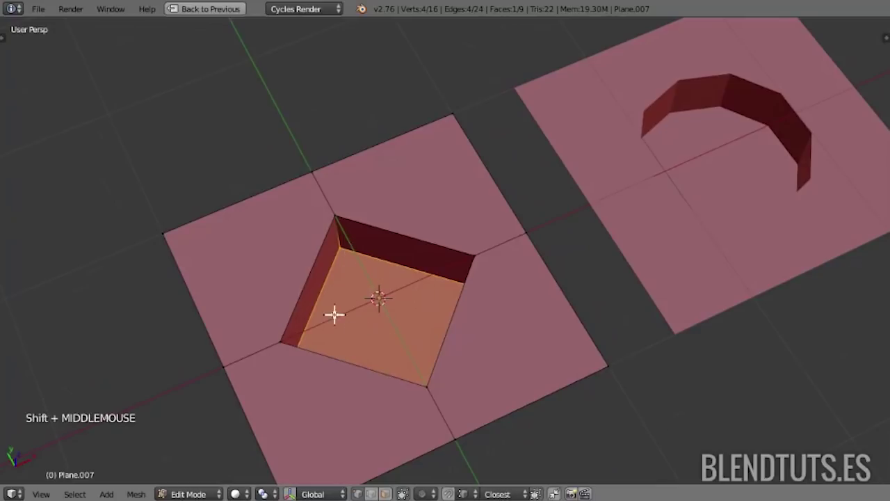
{"action": "middle_click", "coordinate": [407, 278]}
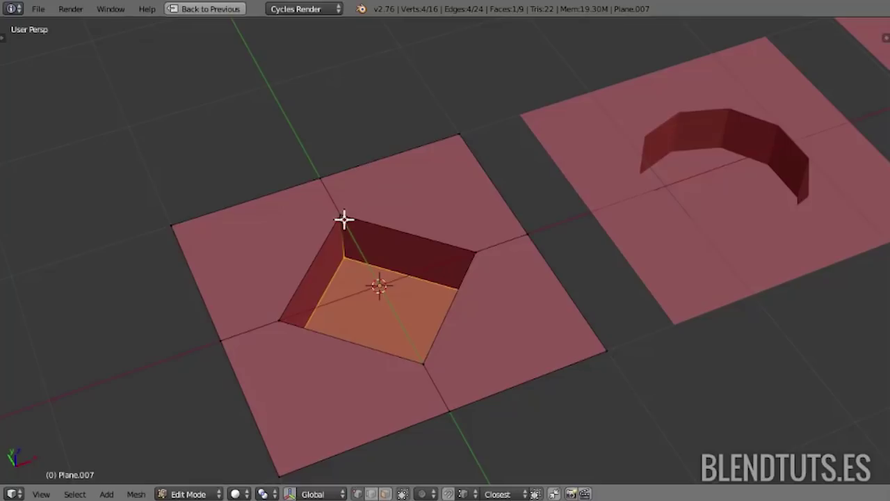
- Add edge loops on the recess walls and a level-2 Subdivision Surface modifier
{"action": "key", "text": "ctrl+r"}
{"action": "right_click", "coordinate": [331, 205]}
{"action": "key", "text": "ctrl+r"}
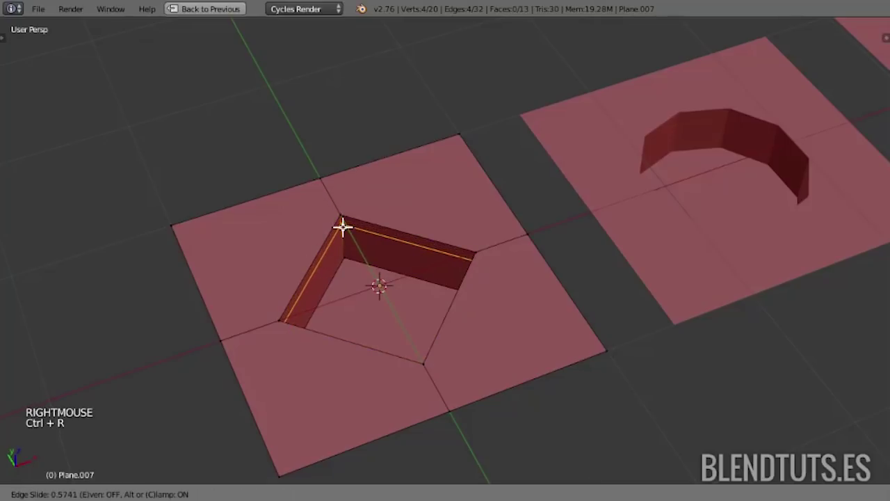
{"action": "key", "text": "ctrl+r"}
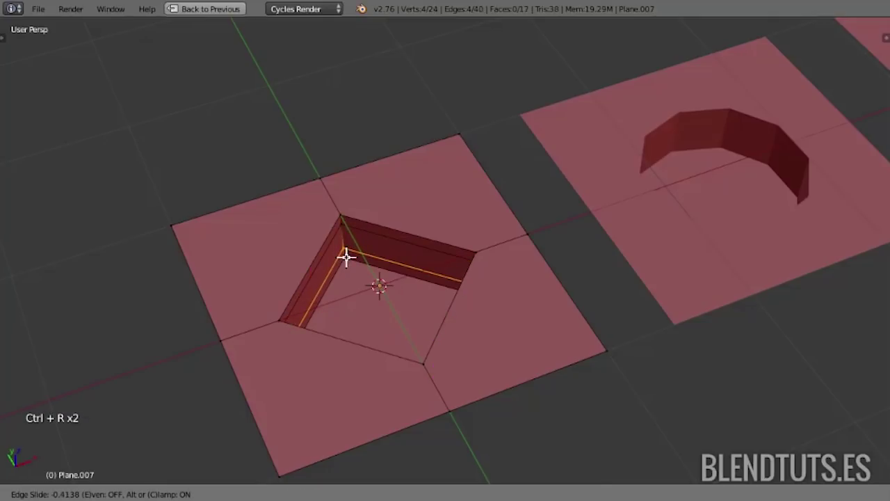
{"action": "key", "text": "ctrl+2"}
{"action": "middle_click", "coordinate": [504, 225]}
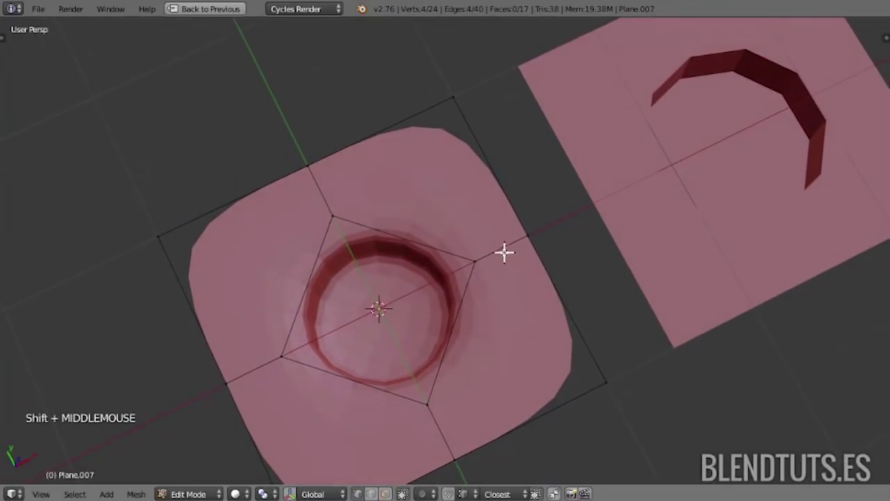
- Bevel the diamond loop so the recess becomes a deep circular hole
{"action": "key", "text": "Tab"}
{"action": "key", "text": "Tab"}
{"action": "middle_click", "coordinate": [467, 244]}
{"action": "scroll", "scroll_direction": "up", "scroll_amount": 3}
{"action": "right_click", "coordinate": [400, 228]}
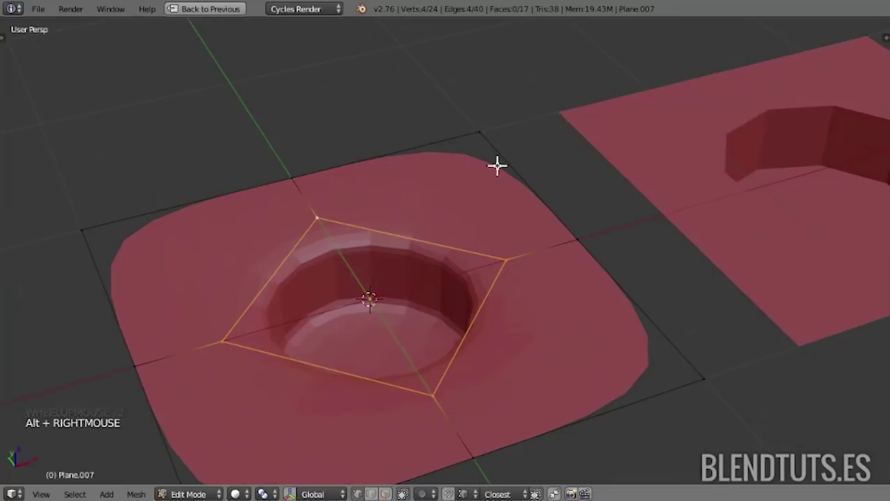
{"action": "key", "text": "ctrl+b"}
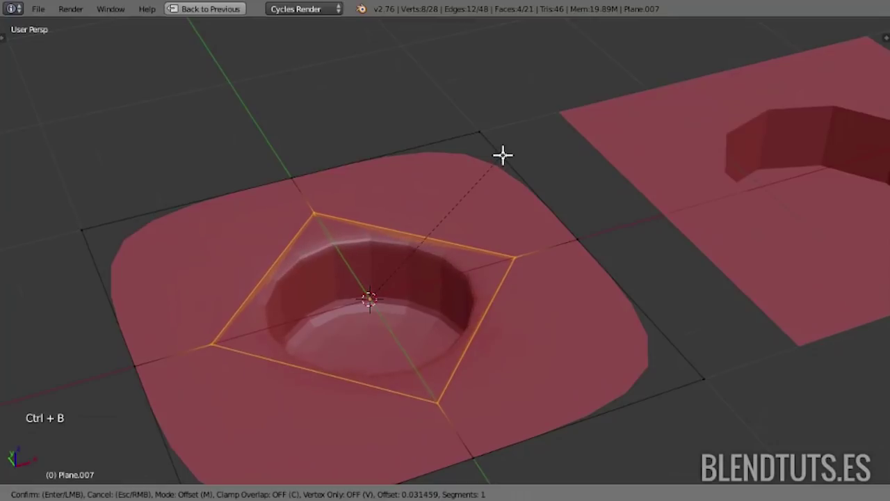
{"action": "key", "text": "a"}
{"action": "key", "text": "Tab"}
- Enable Wire and Draw All Edges display for the tile and inspect the hole
{"action": "middle_click", "coordinate": [416, 207]}
{"action": "key", "text": "shift+space"}
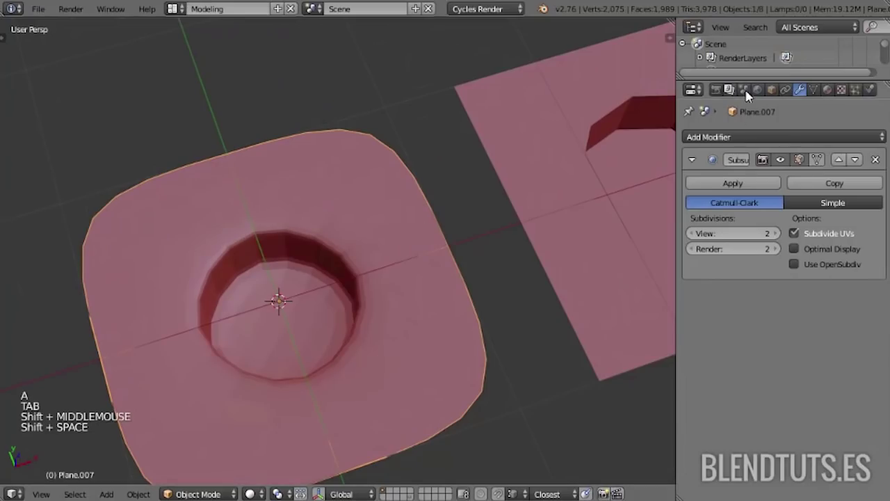
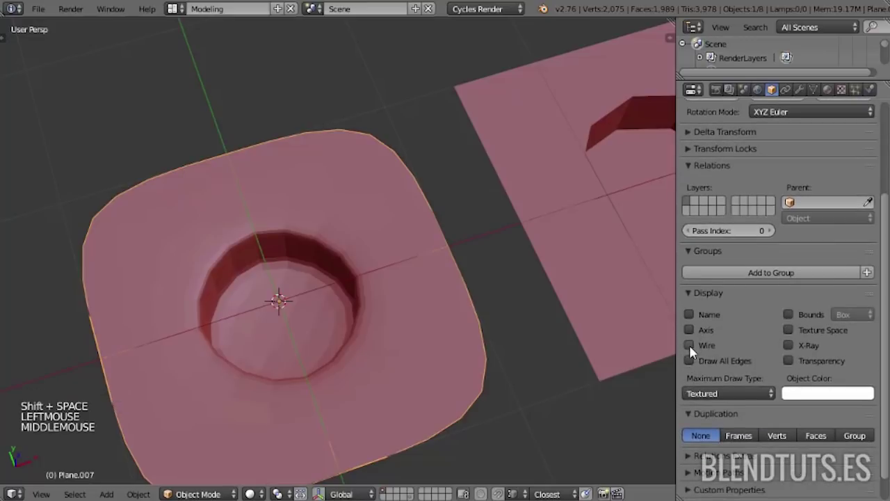
{"action": "left_click", "coordinate": [695, 350]}
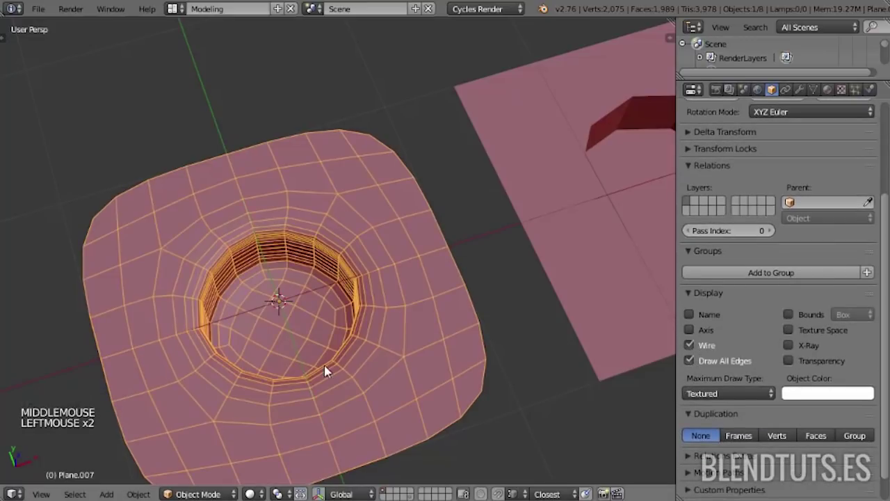
{"action": "middle_click", "coordinate": [327, 367]}
{"action": "middle_click", "coordinate": [318, 328]}
{"action": "scroll", "scroll_direction": "up", "scroll_amount": 3}
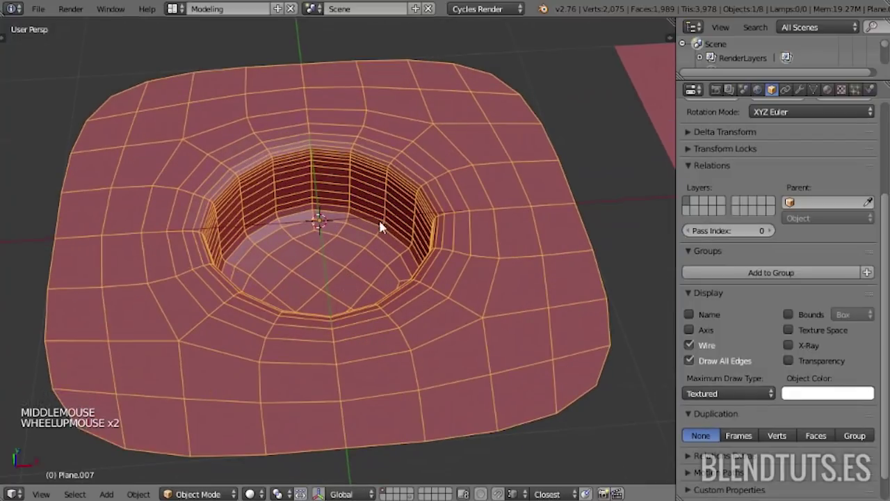
{"action": "middle_click", "coordinate": [377, 221]}
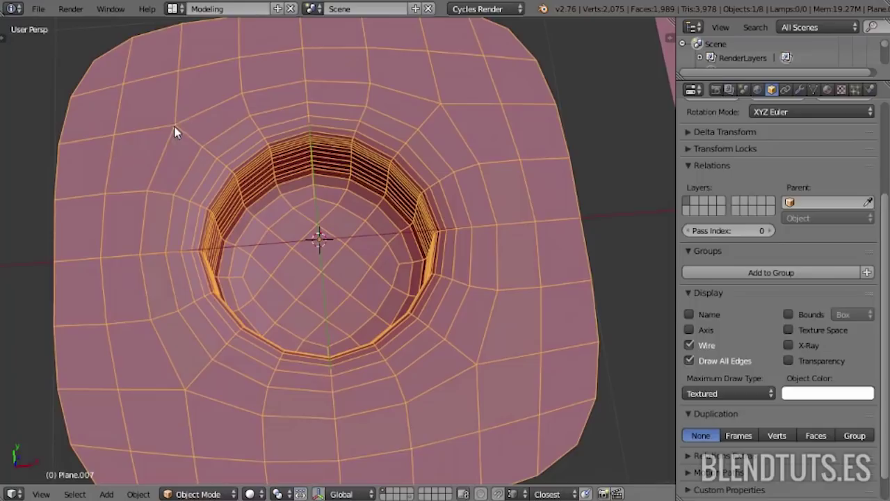
{"action": "scroll", "scroll_direction": "down", "scroll_amount": 3}
{"action": "key", "text": "Tab"}
{"action": "middle_click", "coordinate": [333, 142]}
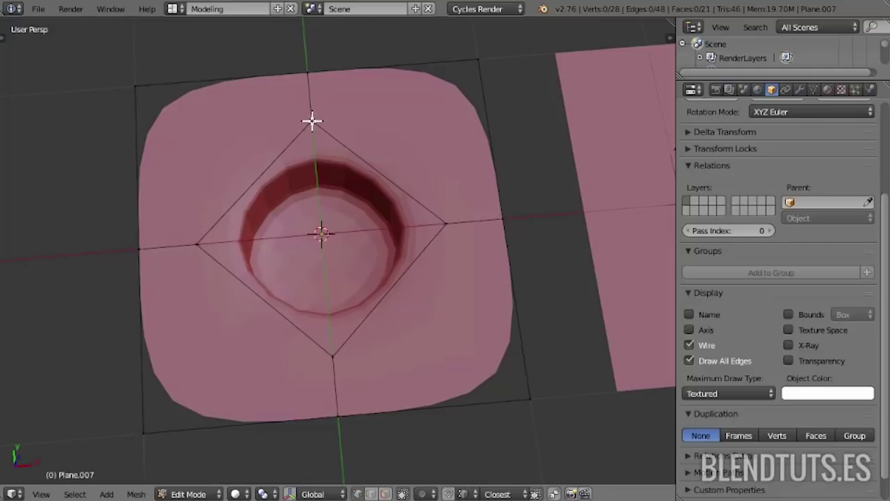
- Inspect the tile's corner and edge vertices, clear the selection and return to Object Mode
{"action": "right_click", "coordinate": [313, 116]}
{"action": "right_click", "coordinate": [312, 69]}
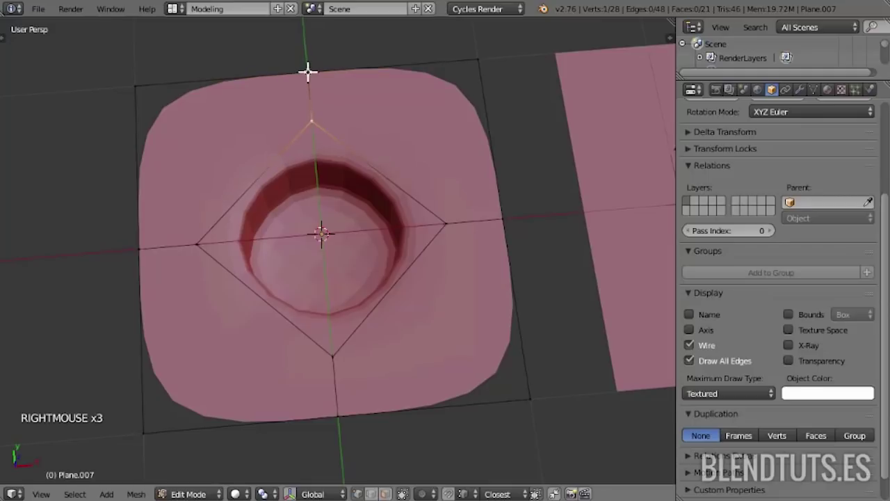
{"action": "right_click", "coordinate": [312, 115]}
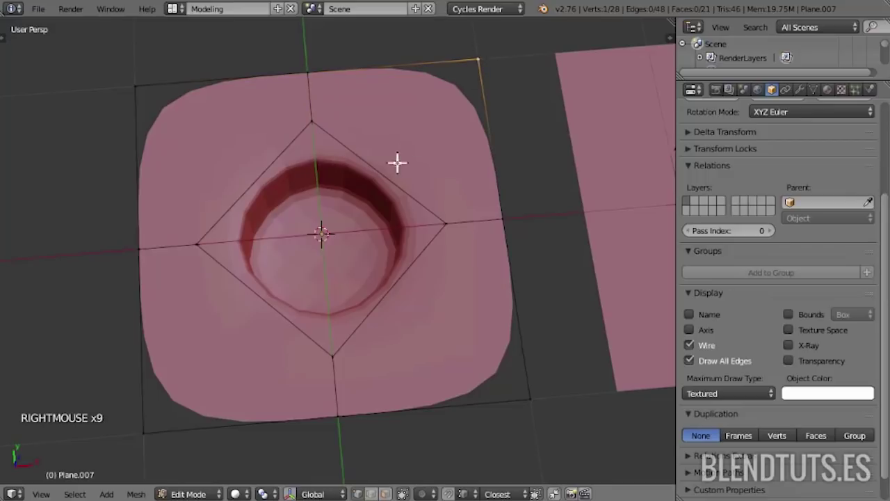
{"action": "right_click", "coordinate": [477, 60]}
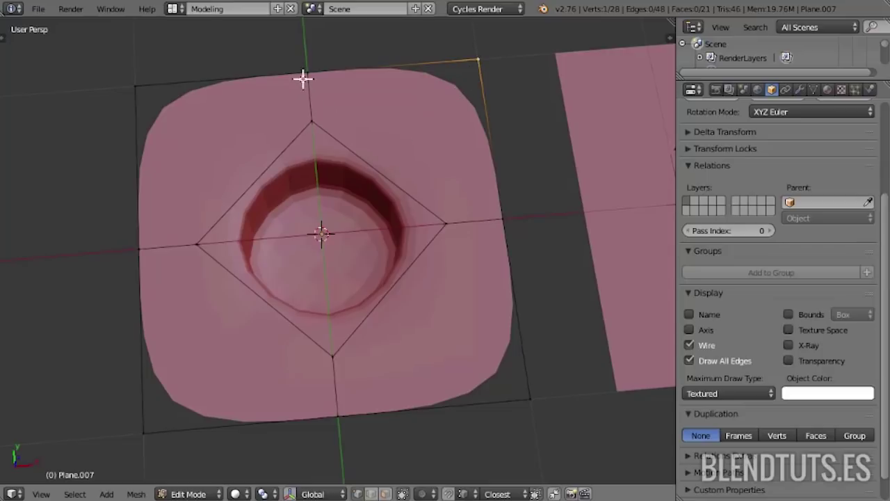
{"action": "right_click", "coordinate": [305, 75]}
{"action": "right_click", "coordinate": [309, 110]}
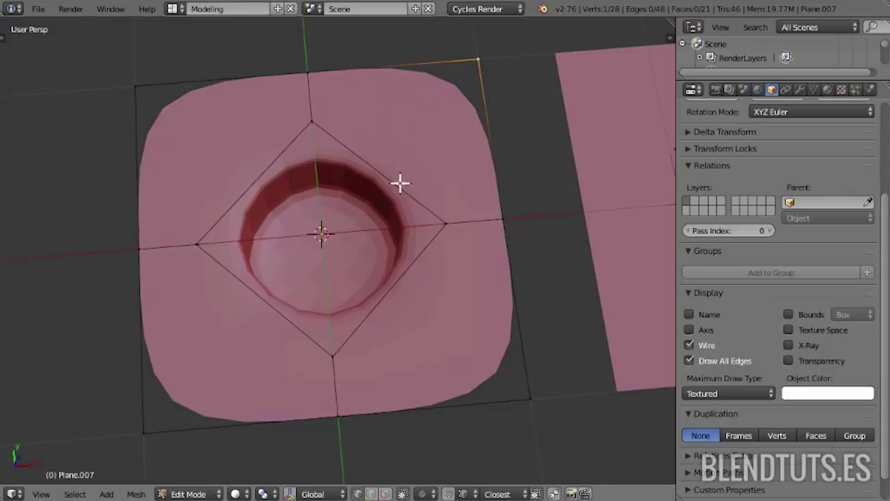
{"action": "key", "text": "a"}
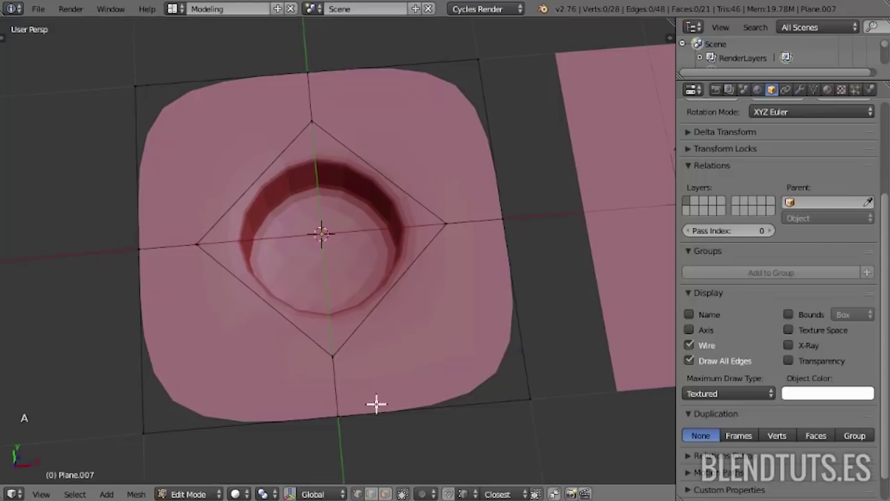
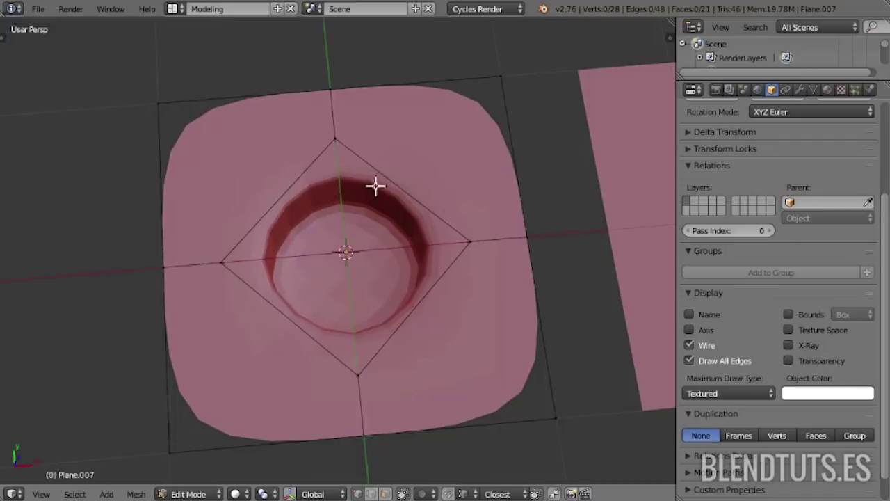
{"action": "key", "text": "Tab"}
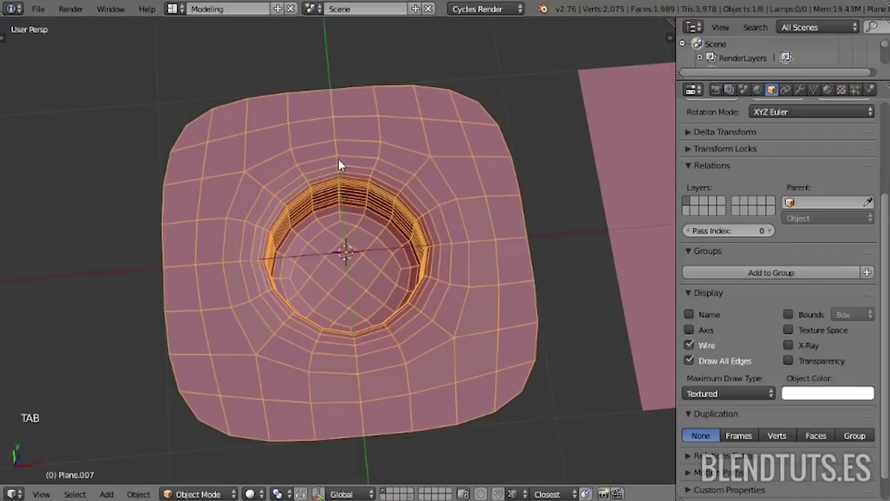
- Select all the tiles and move them along X to clear the scene centre
{"action": "right_click", "coordinate": [352, 157]}
{"action": "left_click", "coordinate": [697, 353]}
{"action": "key", "text": "a"}
{"action": "key", "text": "a"}
{"action": "key", "text": "g"}
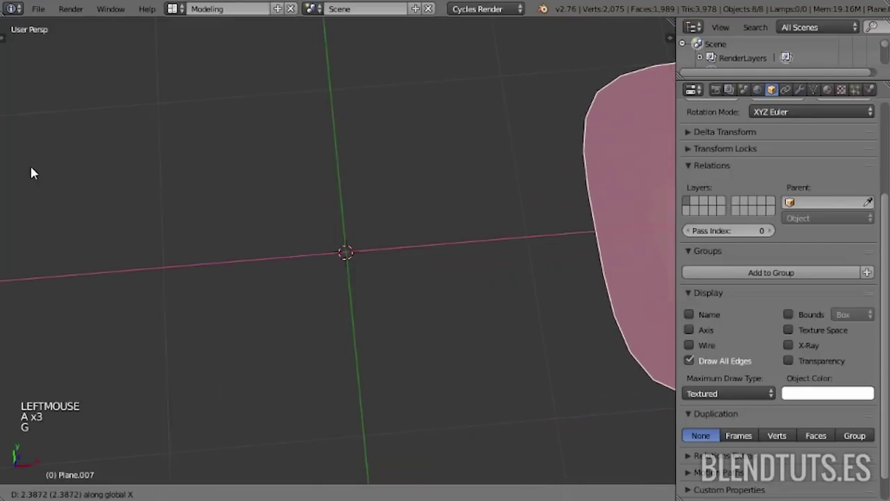
- Add a fresh plane, Plane.008, at the centre and enter Edit Mode
{"action": "key", "text": "shift+a"}
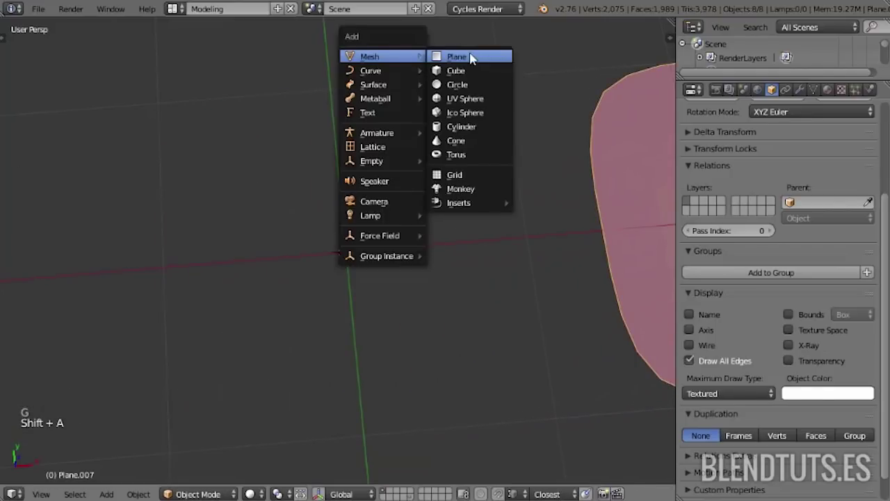
{"action": "middle_click", "coordinate": [356, 209]}
{"action": "middle_click", "coordinate": [383, 192]}
{"action": "middle_click", "coordinate": [379, 198]}
{"action": "key", "text": "Tab"}
{"action": "middle_click", "coordinate": [374, 178]}
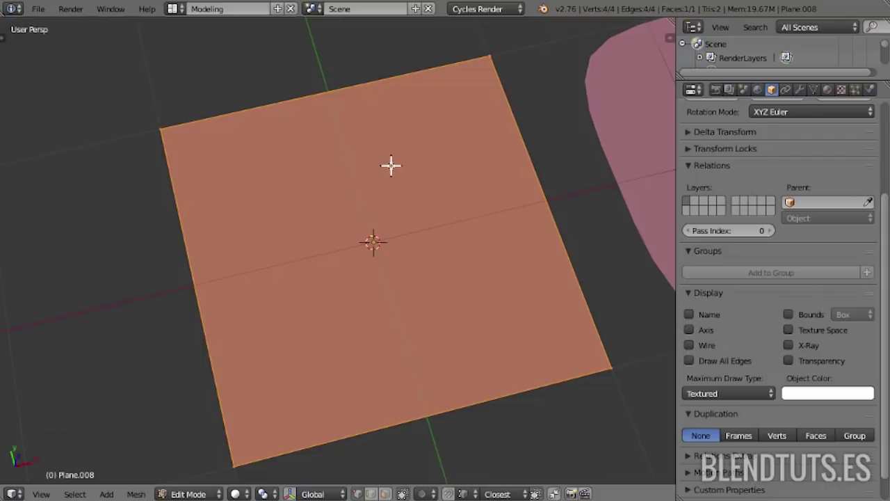
- Subdivide the plane into quarters and join the centre to the corners, giving eight triangles
{"action": "key", "text": "w"}
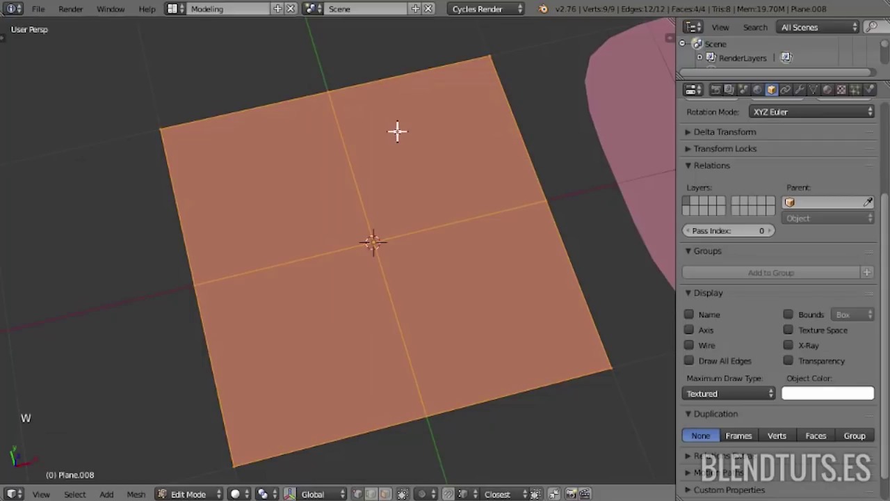
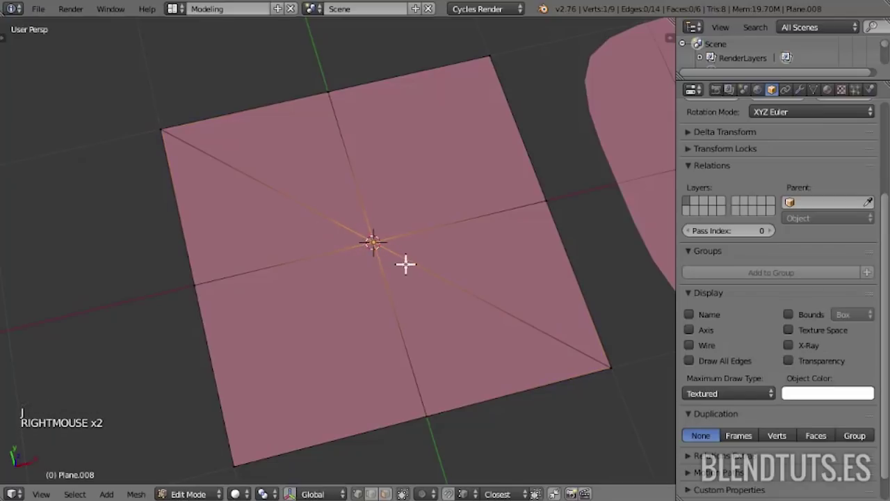
{"action": "right_click", "coordinate": [238, 456]}
{"action": "key", "text": "j"}
{"action": "key", "text": "a"}
{"action": "middle_click", "coordinate": [364, 258]}
{"action": "middle_click", "coordinate": [367, 260]}
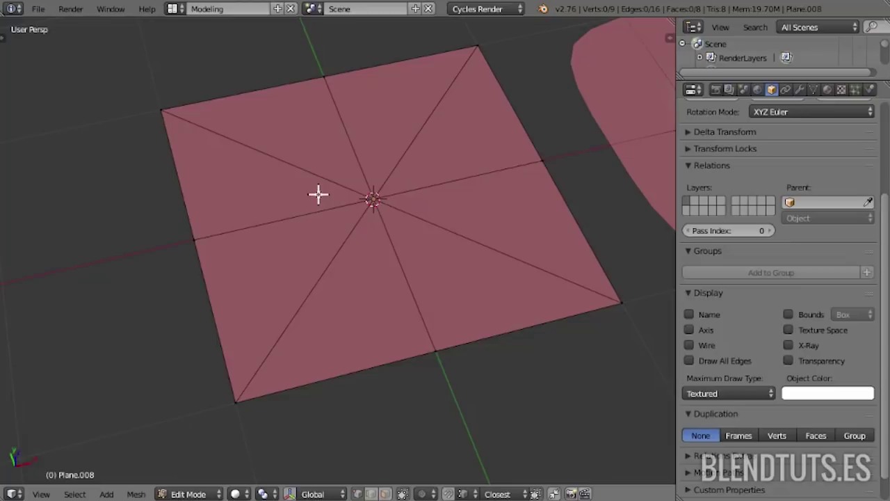
- Knife an eight-sided loop of edges around the tile's centre
{"action": "key", "text": "k"}
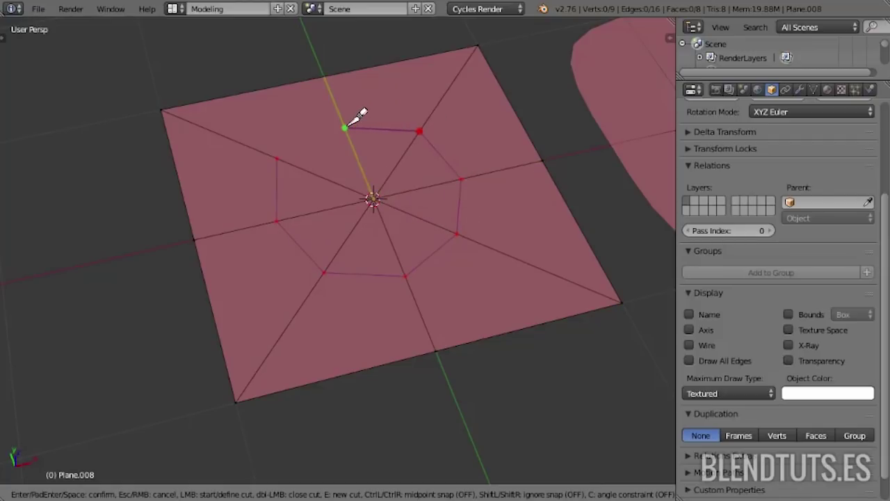
{"action": "right_click", "coordinate": [301, 155]}
{"action": "key", "text": "k"}
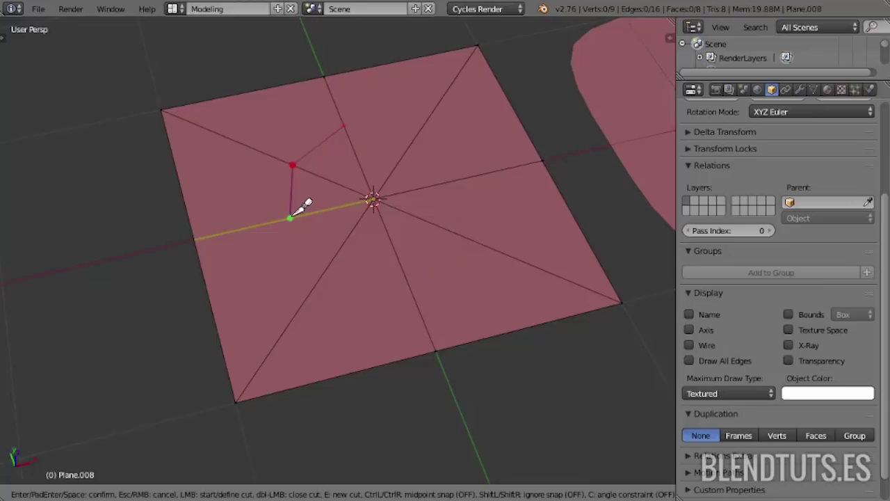
{"action": "right_click", "coordinate": [291, 212]}
{"action": "key", "text": "k"}
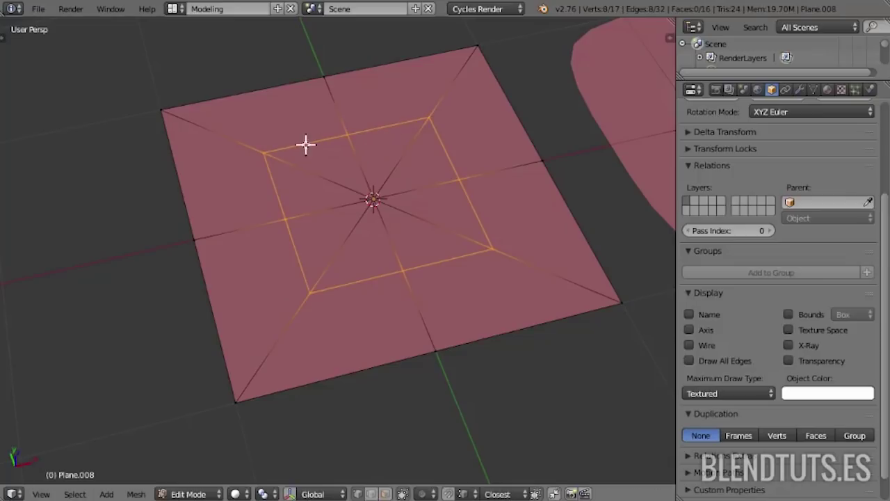
{"action": "middle_click", "coordinate": [351, 123]}
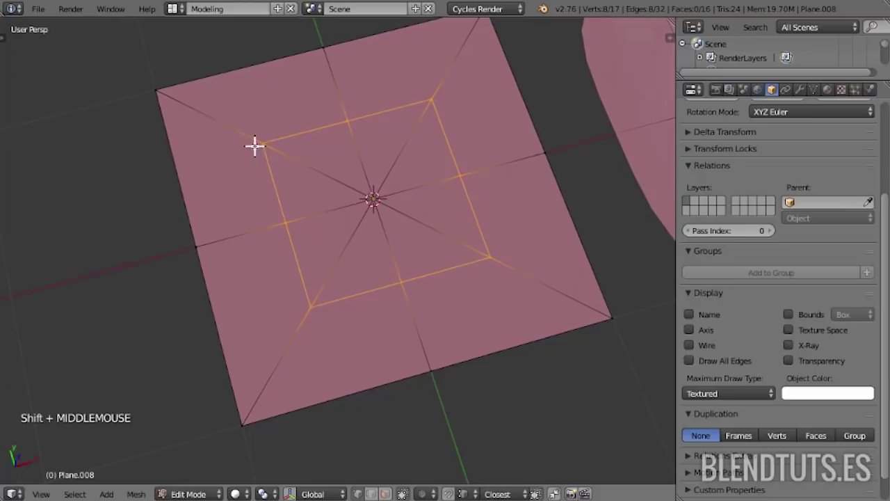
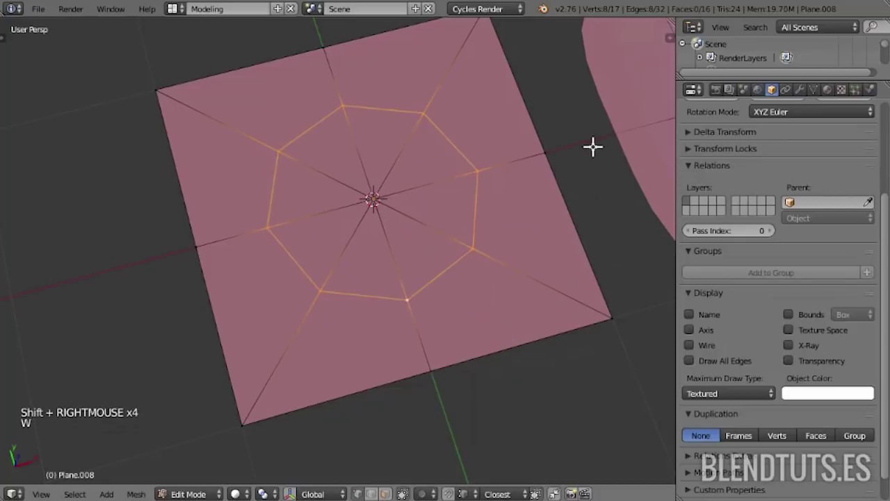
- Select the diagonal spokes inside the octagon and dissolve them, leaving four inner quarters
{"action": "key", "text": "a"}
{"action": "key", "text": "ctrl+Tab"}
{"action": "right_click", "coordinate": [350, 174]}
{"action": "right_click", "coordinate": [351, 225]}
{"action": "right_click", "coordinate": [395, 152]}
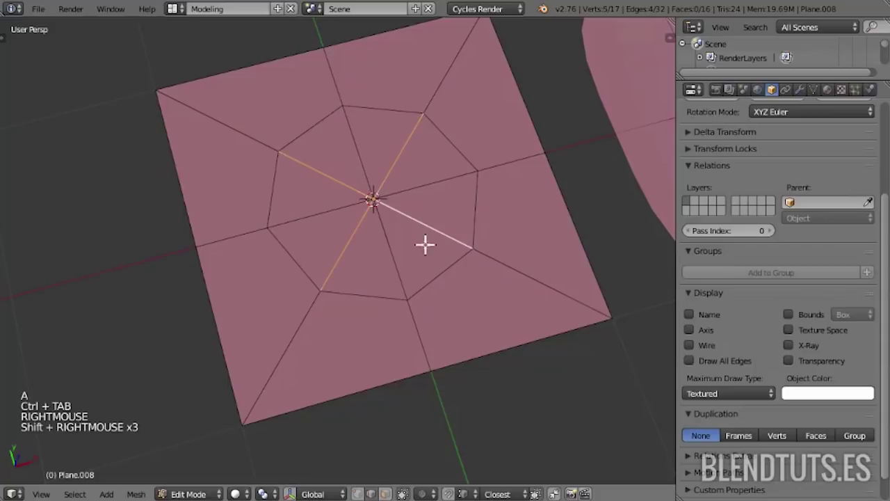
{"action": "middle_click", "coordinate": [426, 262]}
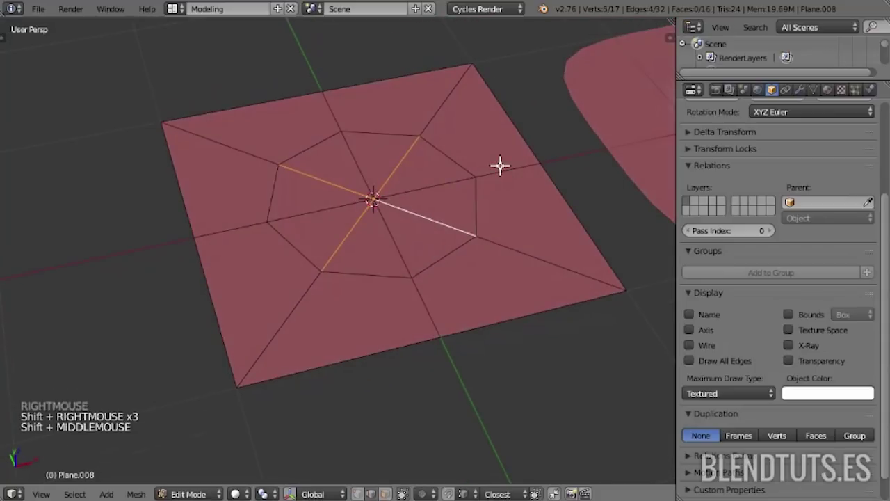
{"action": "key", "text": "ctrl+x"}
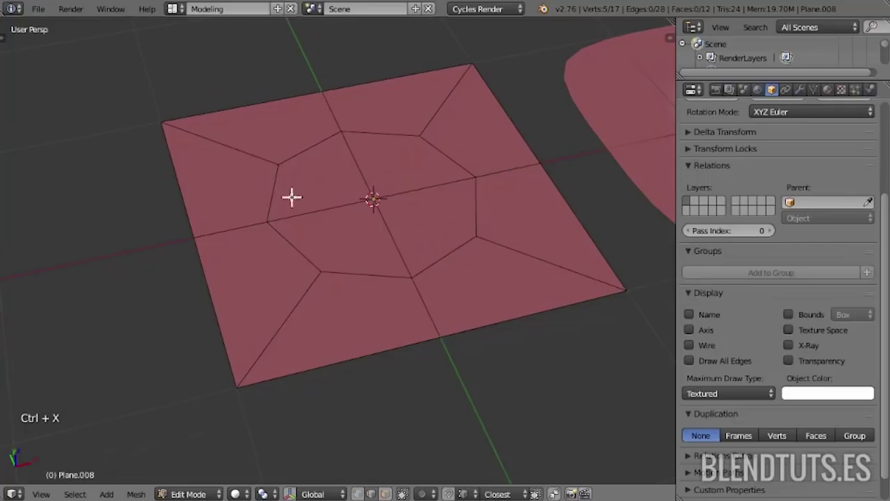
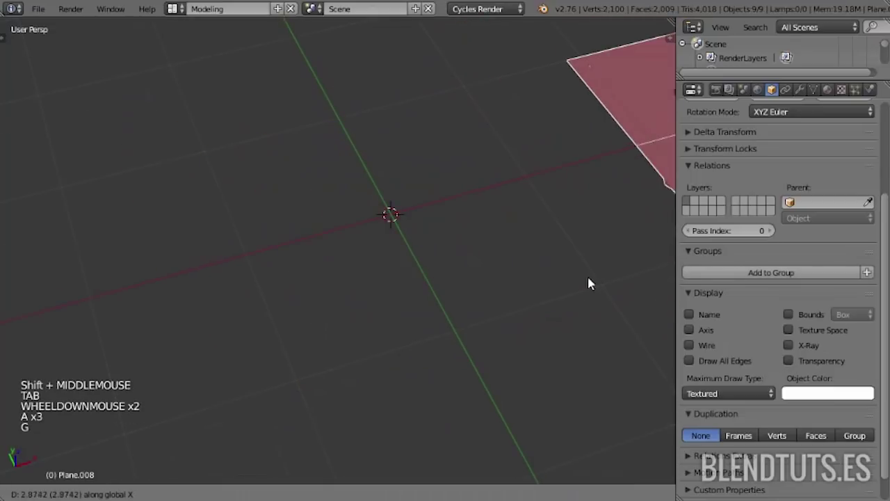
- Place Plane.009 beside the others and cut an octagonal hole through its centre
{"action": "key", "text": "shift+a"}
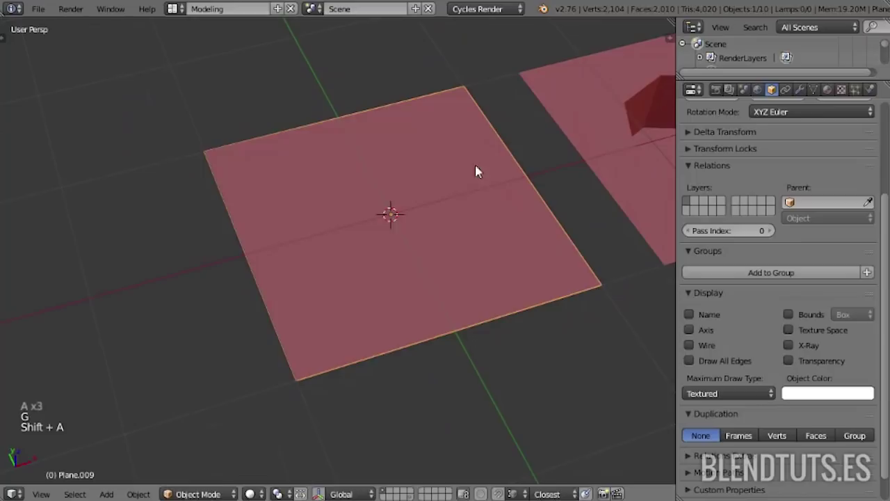
{"action": "key", "text": "Tab"}
{"action": "key", "text": "Tab"}
{"action": "middle_click", "coordinate": [427, 167]}
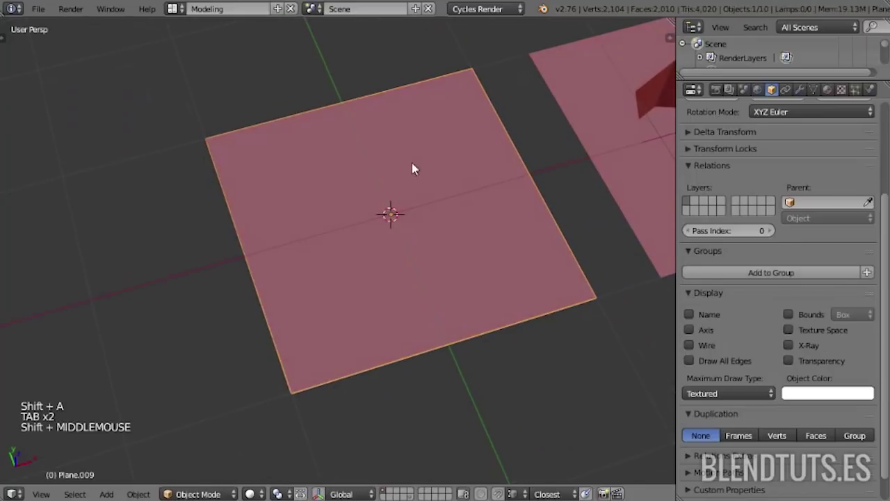
{"action": "key", "text": "Tab"}
{"action": "key", "text": "k"}
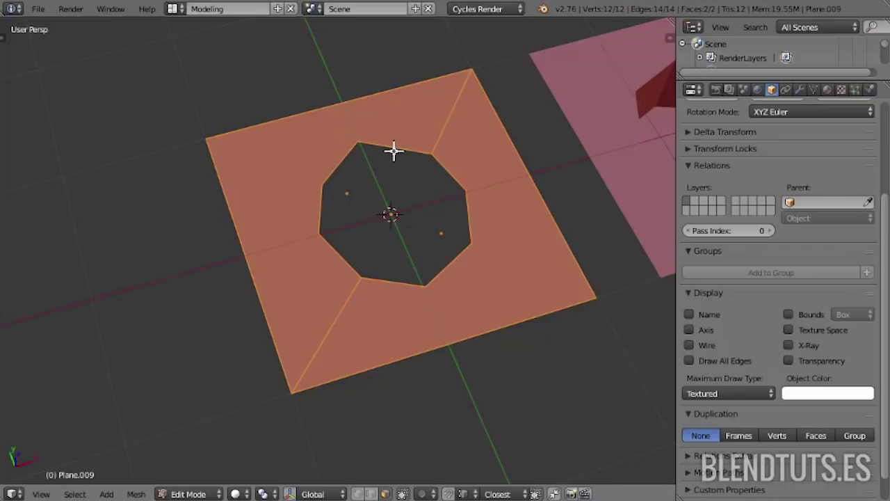
- Select the whole rim loop of the octagonal hole in vertex mode
{"action": "right_click", "coordinate": [396, 148]}
{"action": "key", "text": "ctrl+Tab"}
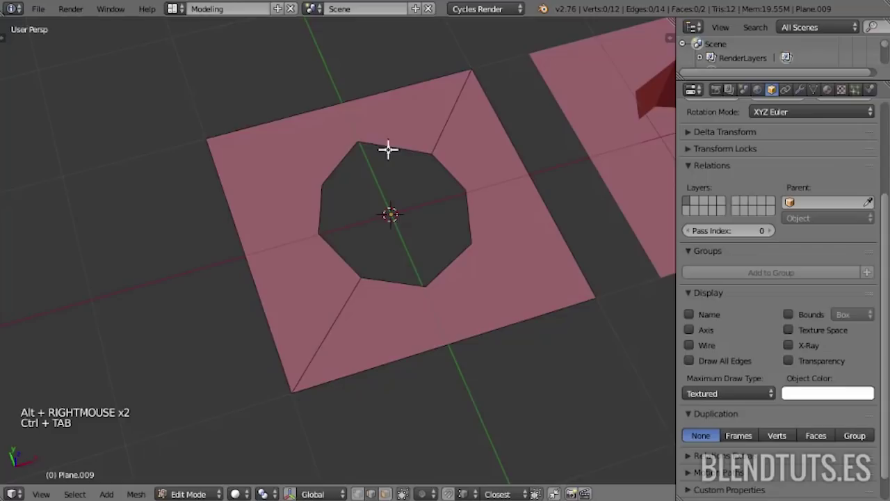
{"action": "right_click", "coordinate": [391, 145]}
{"action": "right_click", "coordinate": [450, 173]}
{"action": "key", "text": "w"}
{"action": "middle_click", "coordinate": [469, 224]}
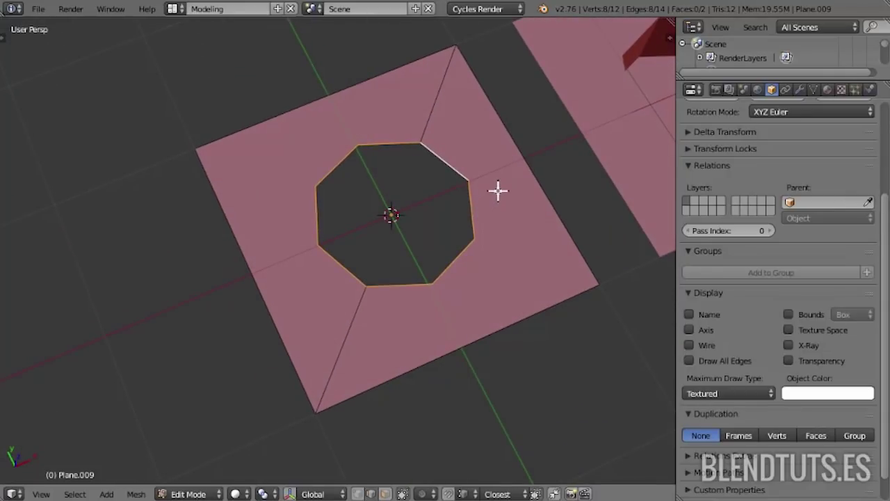
{"action": "middle_click", "coordinate": [459, 203]}
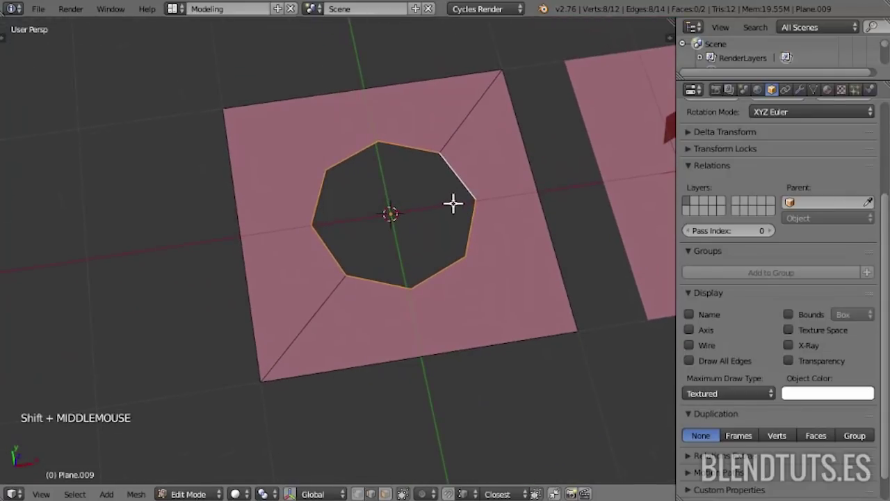
- From top ortho view, join hole corner vertices to the border with J edges
{"action": "key", "text": "KP_7"}
{"action": "scroll", "scroll_direction": "up", "scroll_amount": 3}
{"action": "scroll", "scroll_direction": "down", "scroll_amount": 3}
{"action": "middle_click", "coordinate": [448, 217]}
{"action": "key", "text": "g"}
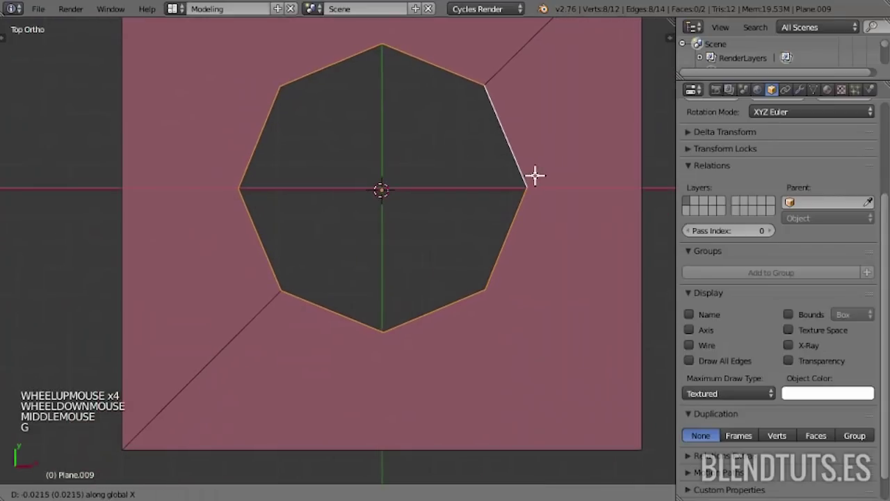
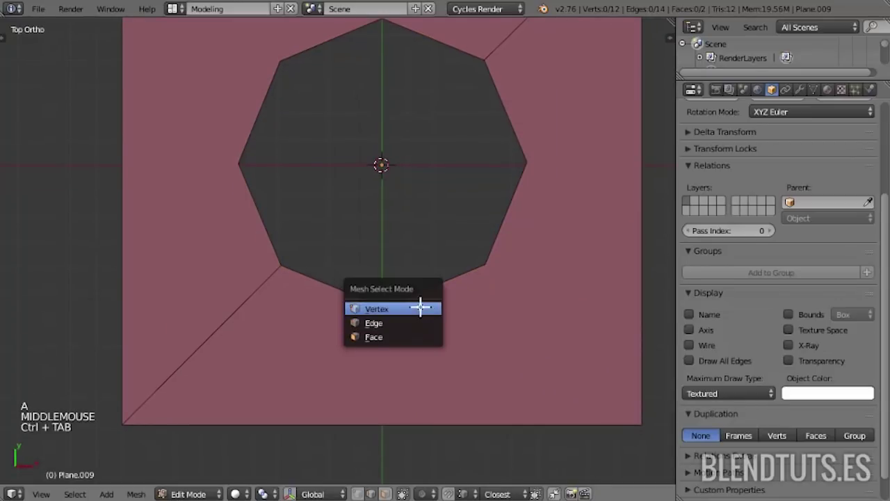
{"action": "right_click", "coordinate": [382, 425]}
{"action": "middle_click", "coordinate": [430, 360]}
{"action": "scroll", "scroll_direction": "down", "scroll_amount": 3}
{"action": "right_click", "coordinate": [418, 103]}
{"action": "scroll", "scroll_direction": "down", "scroll_amount": 3}
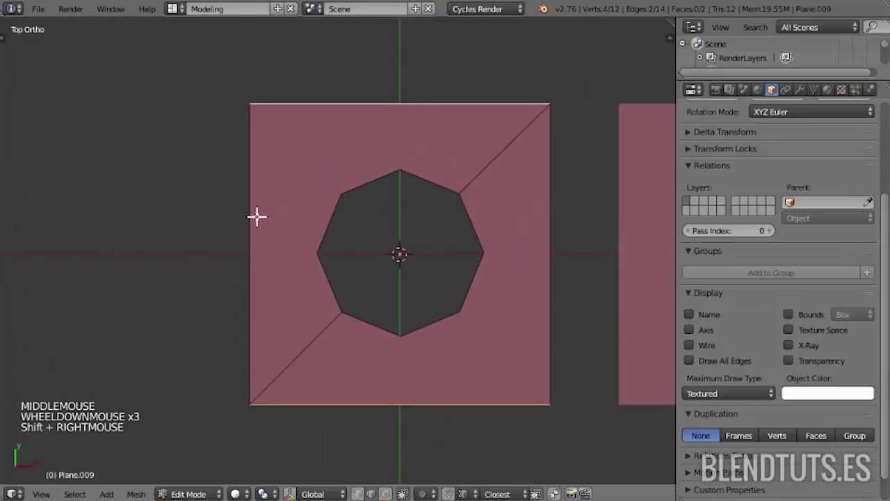
{"action": "key", "text": "w"}
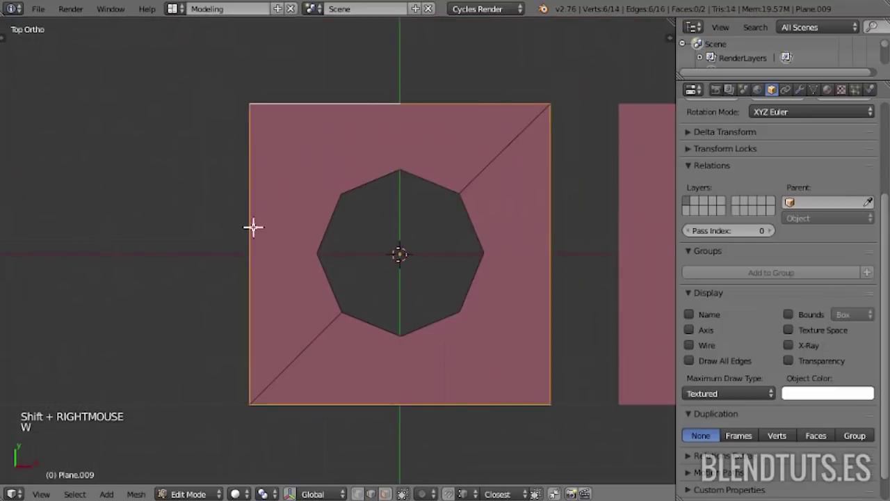
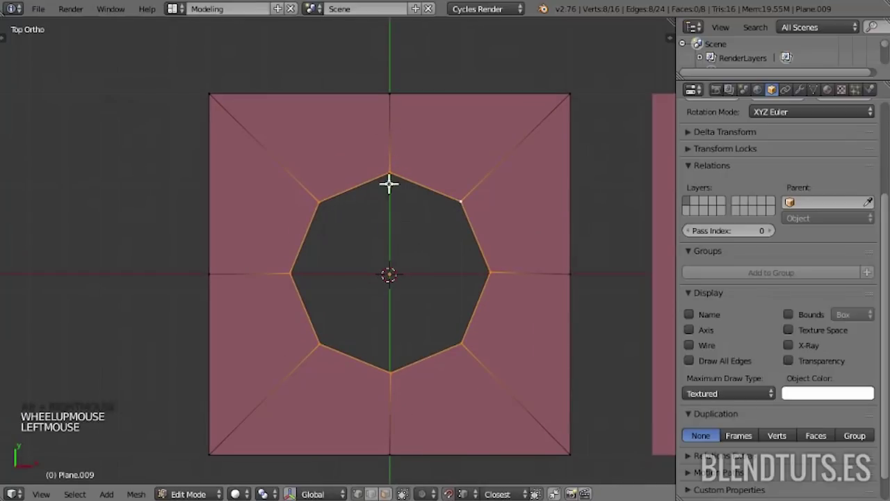
- Inspect the octagonal hole of Plane.009 up close, nudging the tile with grab moves
{"action": "scroll", "scroll_direction": "up", "scroll_amount": 3}
{"action": "key", "text": "g"}
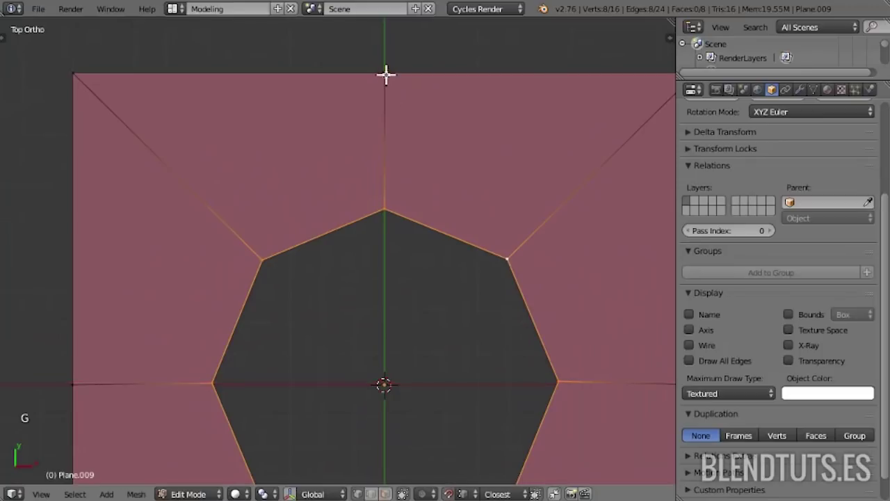
{"action": "middle_click", "coordinate": [389, 136]}
{"action": "scroll", "scroll_direction": "down", "scroll_amount": 3}
{"action": "middle_click", "coordinate": [375, 229]}
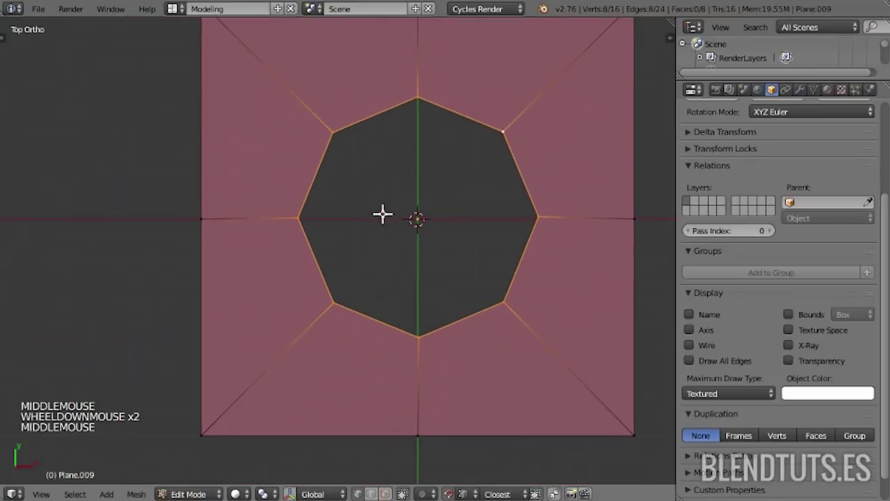
{"action": "key", "text": "g"}
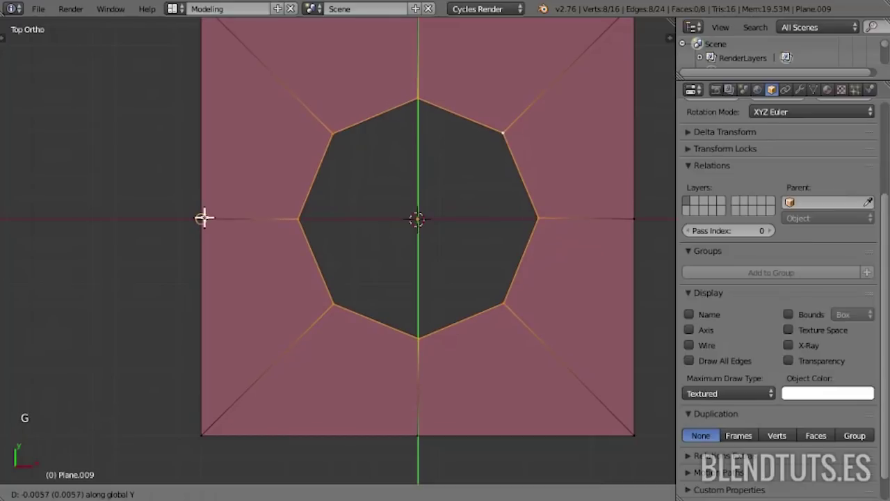
{"action": "middle_click", "coordinate": [421, 309]}
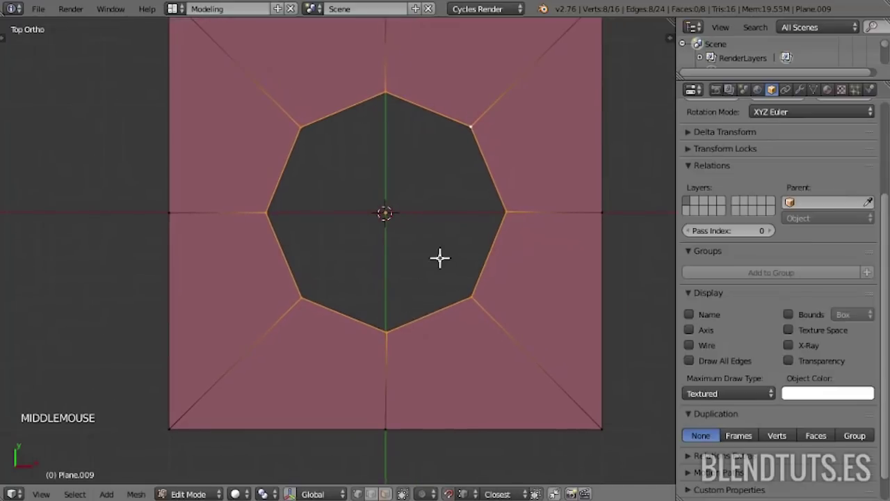
{"action": "scroll", "scroll_direction": "up", "scroll_amount": 3}
{"action": "scroll", "scroll_direction": "up", "scroll_amount": 3}
{"action": "middle_click", "coordinate": [528, 212]}
{"action": "scroll", "scroll_direction": "up", "scroll_amount": 3}
{"action": "middle_click", "coordinate": [451, 268]}
{"action": "scroll", "scroll_direction": "down", "scroll_amount": 3}
- Select the rim of the hole, adjusting its vertices with short grab moves
{"action": "right_click", "coordinate": [414, 230]}
{"action": "middle_click", "coordinate": [367, 281]}
{"action": "key", "text": "g"}
{"action": "middle_click", "coordinate": [411, 222]}
{"action": "scroll", "scroll_direction": "down", "scroll_amount": 3}
{"action": "right_click", "coordinate": [302, 180]}
{"action": "middle_click", "coordinate": [365, 176]}
{"action": "right_click", "coordinate": [401, 389]}
{"action": "key", "text": "g"}
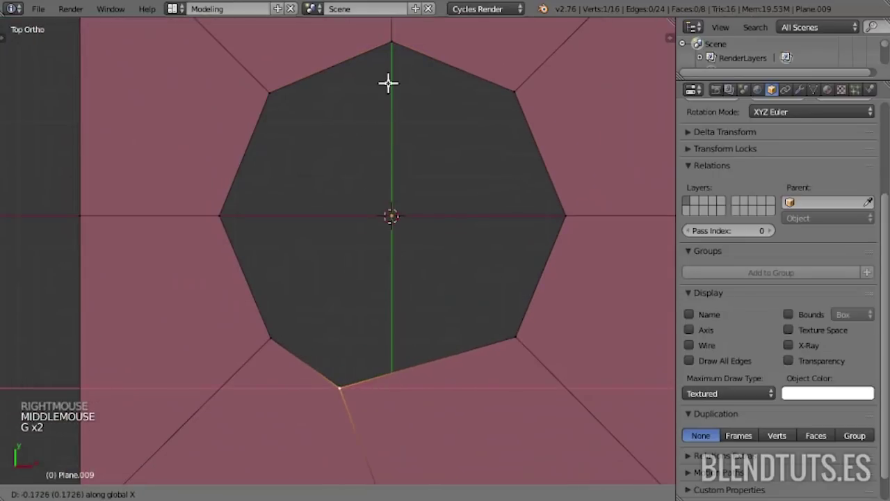
{"action": "middle_click", "coordinate": [402, 242]}
{"action": "scroll", "scroll_direction": "down", "scroll_amount": 3}
{"action": "key", "text": "a"}
{"action": "middle_click", "coordinate": [387, 284]}
- Sink the hole's rim downward into a dent and cap its bottom with a face
{"action": "key", "text": "ctrl+Tab"}
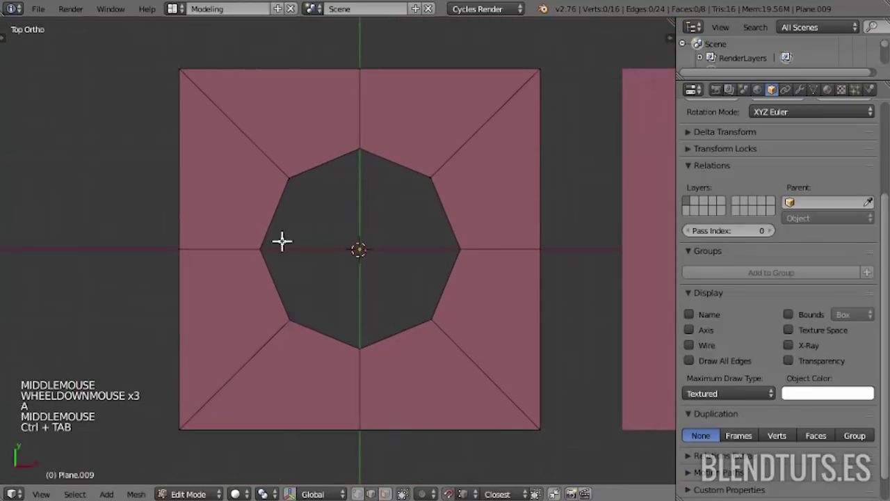
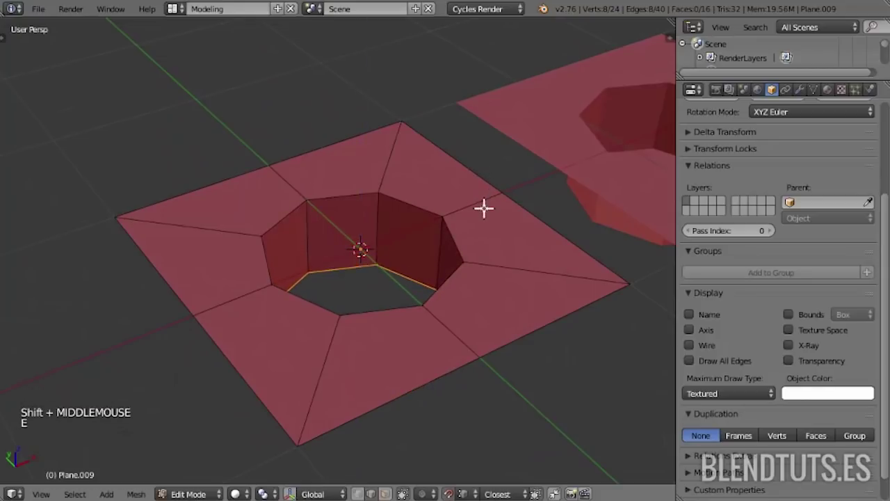
{"action": "key", "text": "f"}
{"action": "key", "text": "a"}
{"action": "middle_click", "coordinate": [438, 196]}
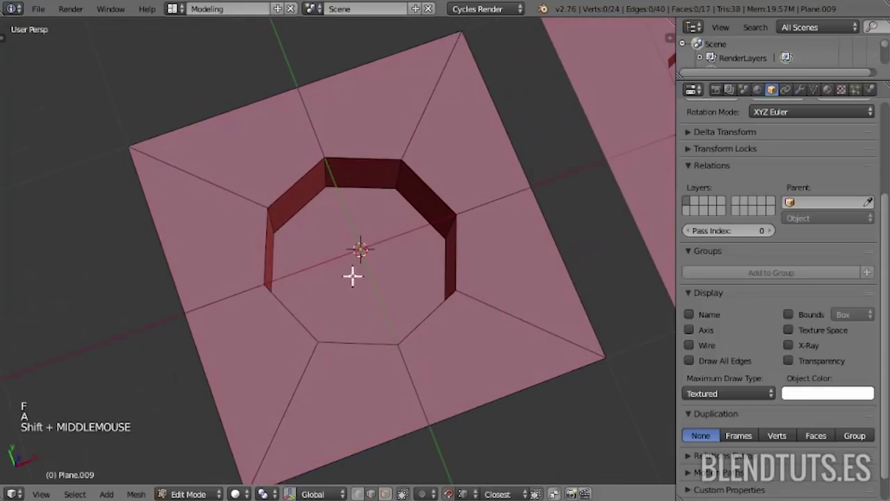
{"action": "scroll", "scroll_direction": "down", "scroll_amount": 3}
- Move the dented tile along X into the row and add a new plane tile at the centre
{"action": "key", "text": "Tab"}
{"action": "key", "text": "a"}
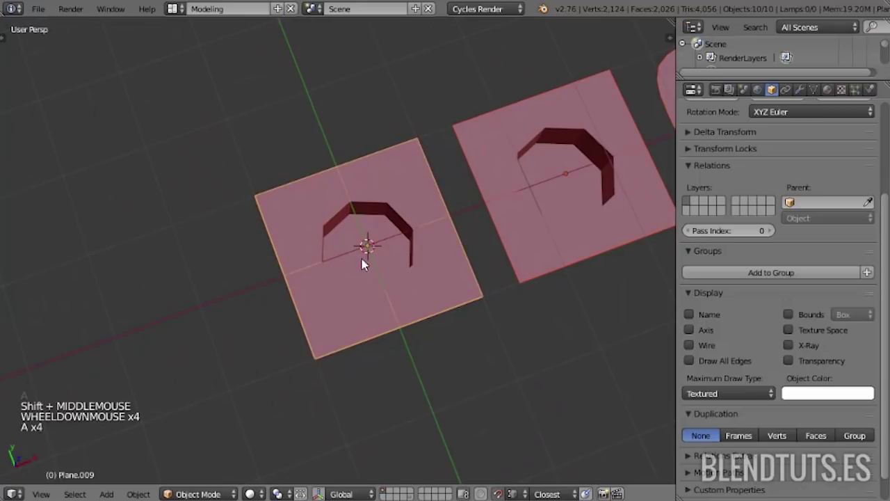
{"action": "key", "text": "g"}
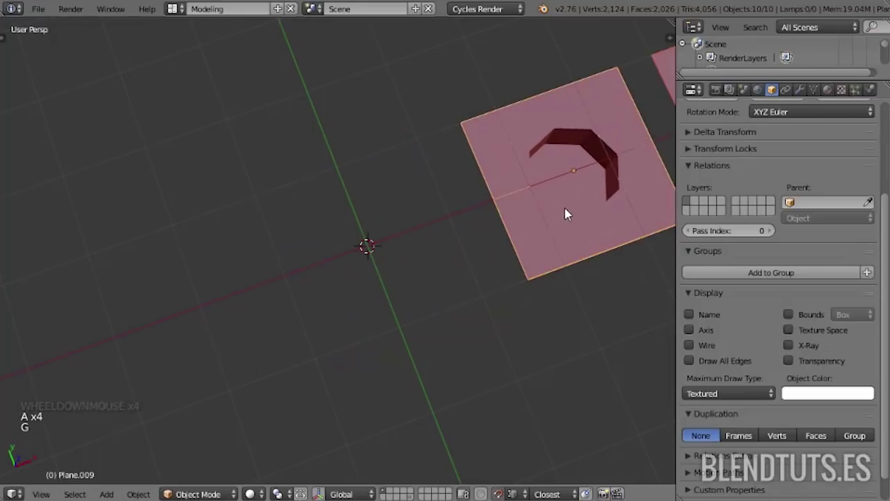
{"action": "key", "text": "shift+a"}
- Delete only the face of Plane.010, leaving its square edge outline
{"action": "middle_click", "coordinate": [393, 278]}
{"action": "scroll", "scroll_direction": "up", "scroll_amount": 3}
{"action": "key", "text": "Tab"}
{"action": "key", "text": "x"}
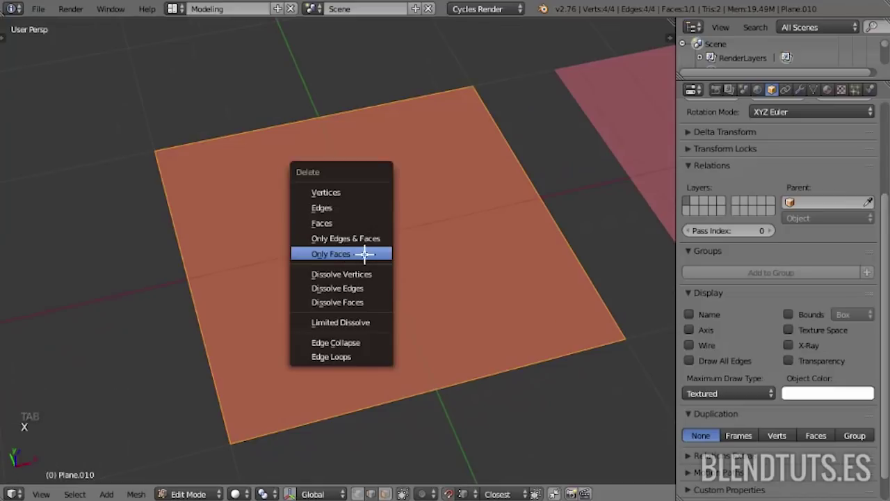
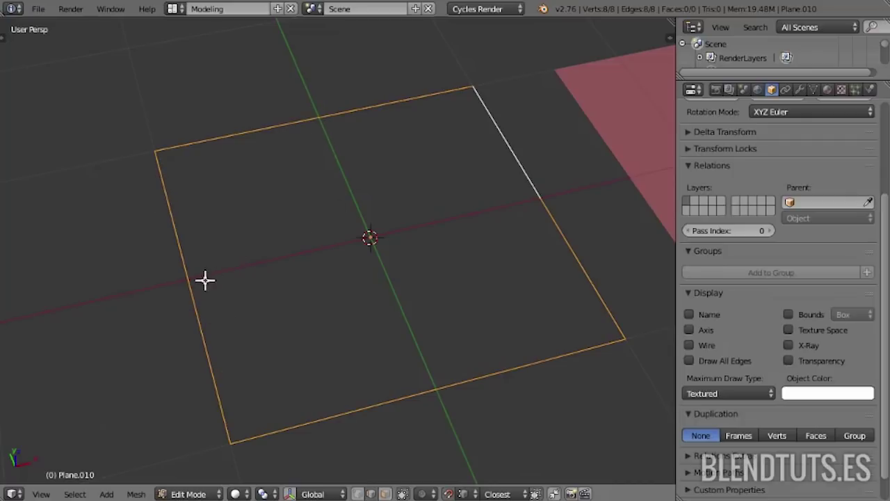
{"action": "middle_click", "coordinate": [419, 263]}
{"action": "middle_click", "coordinate": [403, 260]}
{"action": "middle_click", "coordinate": [403, 260]}
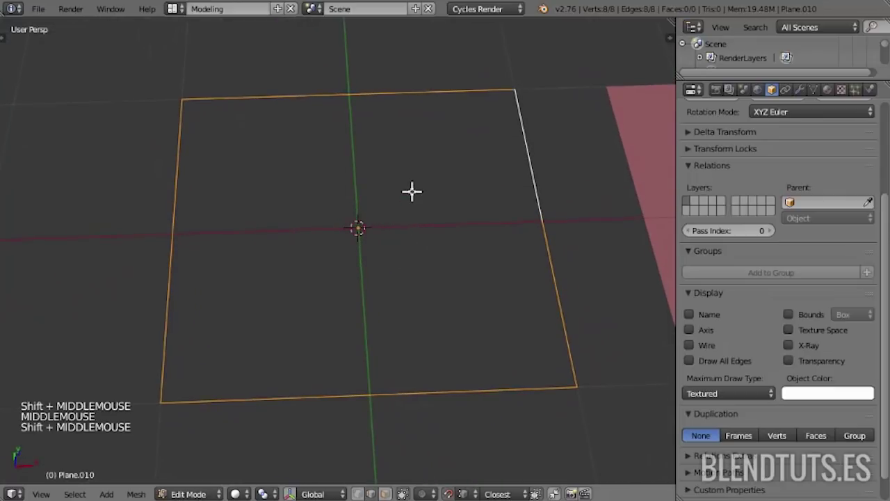
- Add an 8-vertex circle inside the outline, shrink it, and select both loops
{"action": "key", "text": "shift+a"}
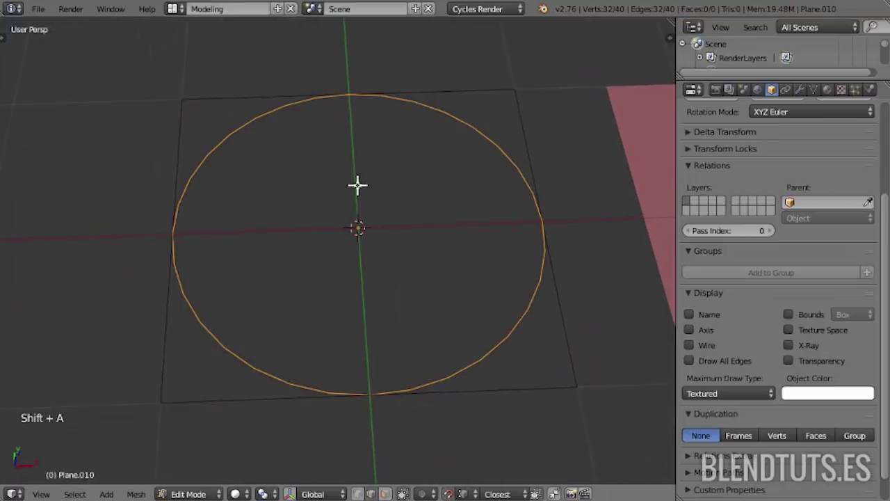
{"action": "key", "text": "F6"}
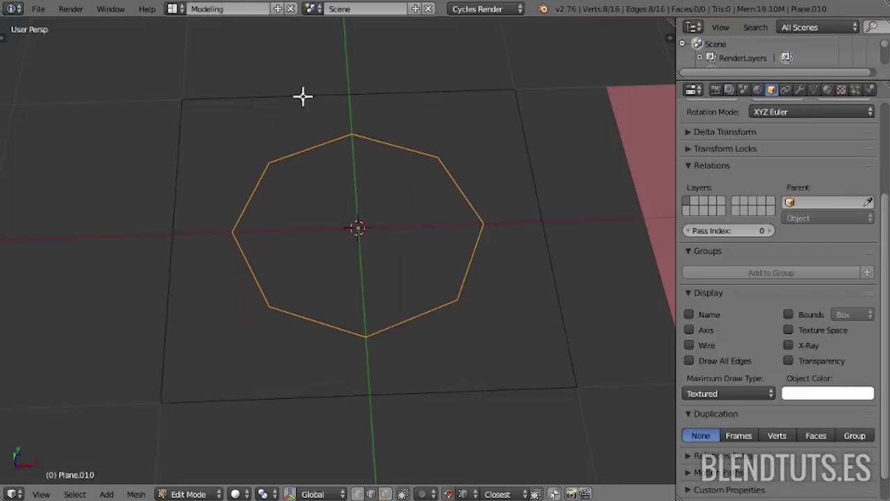
{"action": "right_click", "coordinate": [296, 93]}
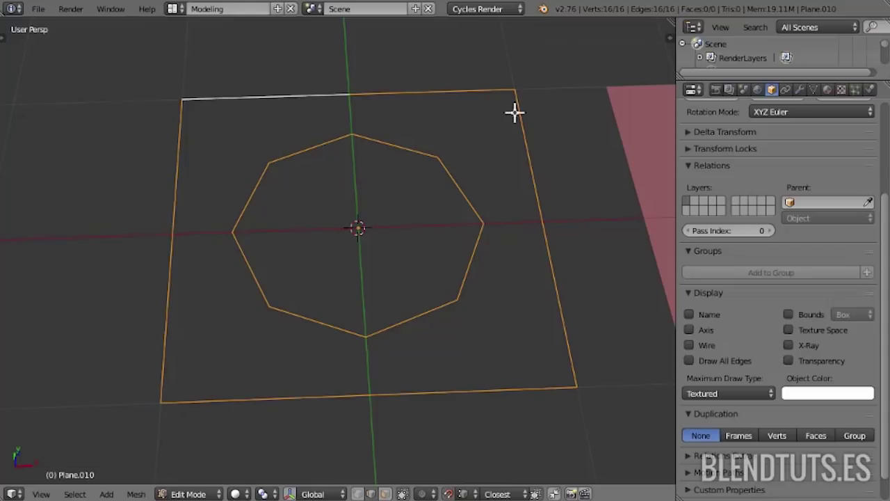
- Bridge the square and octagon loops, then extrude the inner ring straight down along Z
{"action": "key", "text": "ctrl+e"}
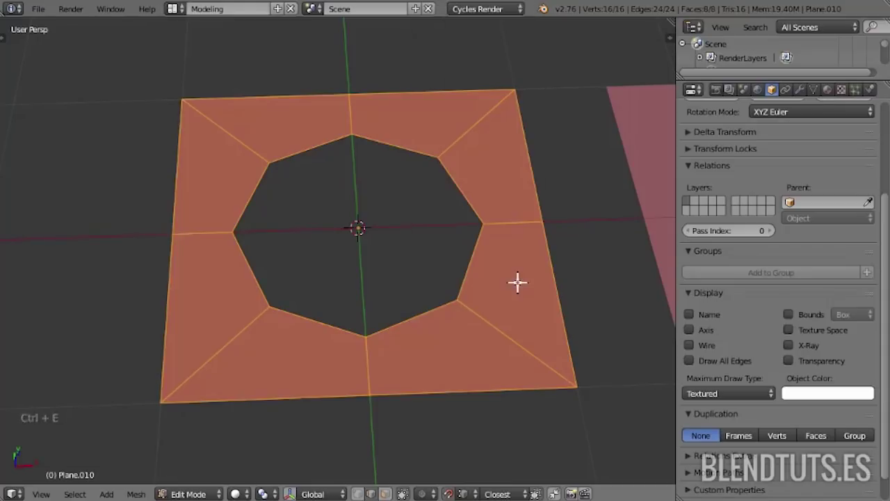
{"action": "right_click", "coordinate": [320, 140]}
{"action": "middle_click", "coordinate": [353, 230]}
{"action": "key", "text": "e"}
{"action": "key", "text": "e"}
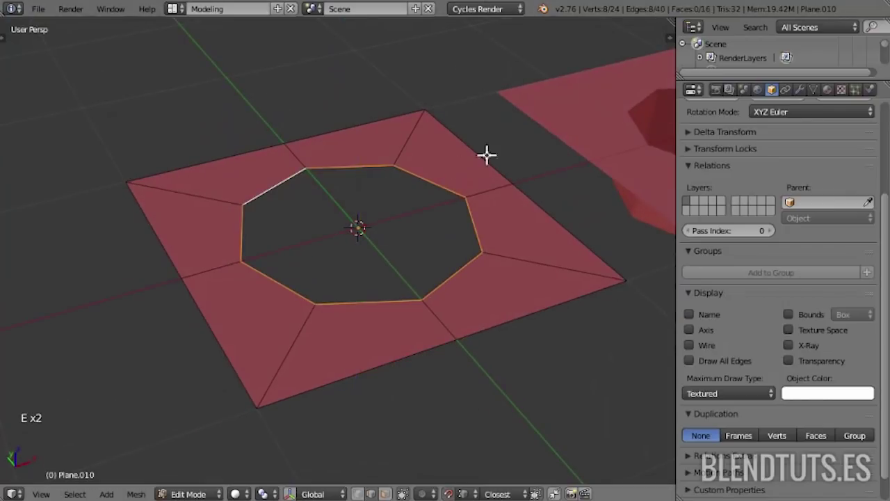
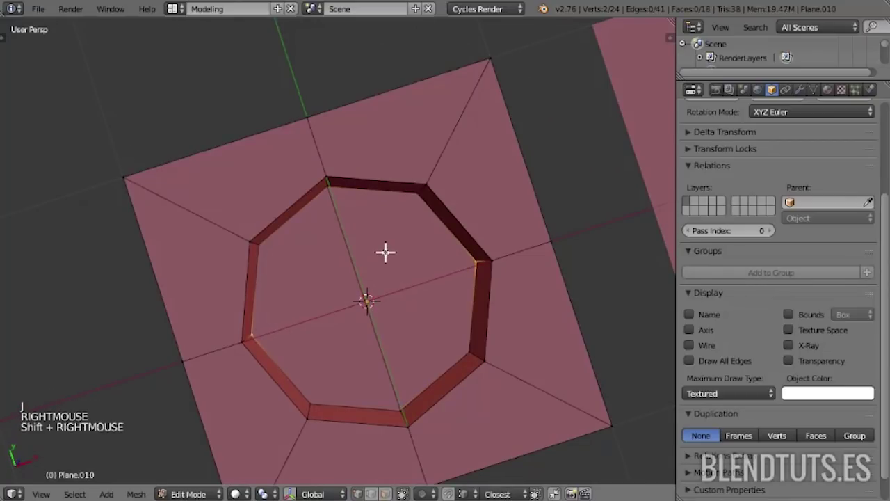
- Inspect the sunken octagonal well from several angles and leave Edit Mode
{"action": "key", "text": "j"}
{"action": "middle_click", "coordinate": [420, 281]}
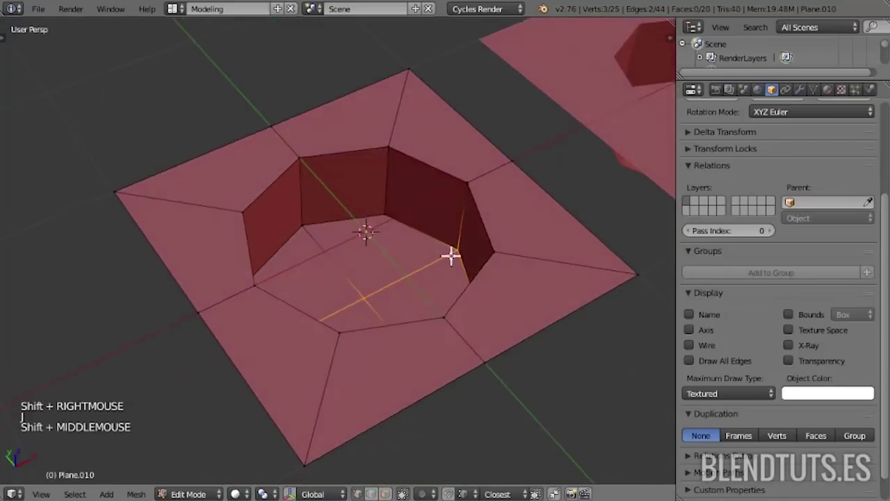
{"action": "right_click", "coordinate": [393, 291]}
{"action": "middle_click", "coordinate": [363, 278]}
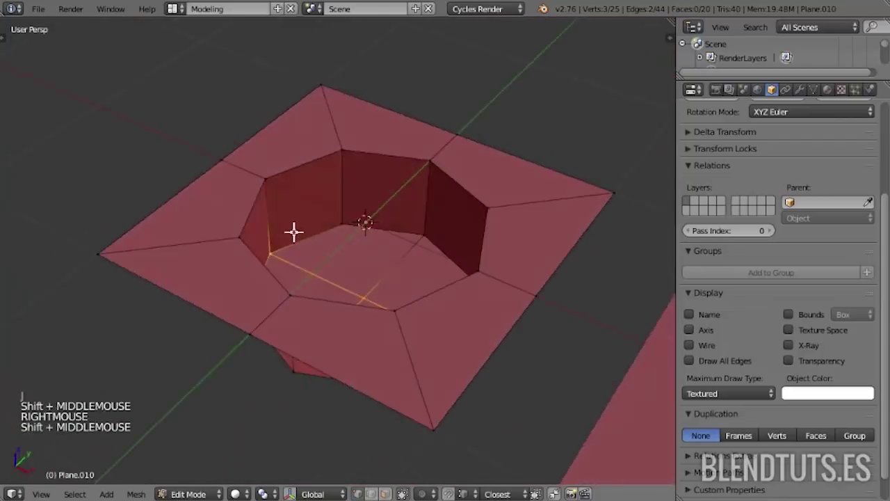
{"action": "key", "text": "Tab"}
{"action": "scroll", "scroll_direction": "down", "scroll_amount": 3}
- Move Plane.010 along X into the row and add a new plane tile, Plane.011, at the centre
{"action": "key", "text": "a"}
{"action": "key", "text": "a"}
{"action": "key", "text": "g"}
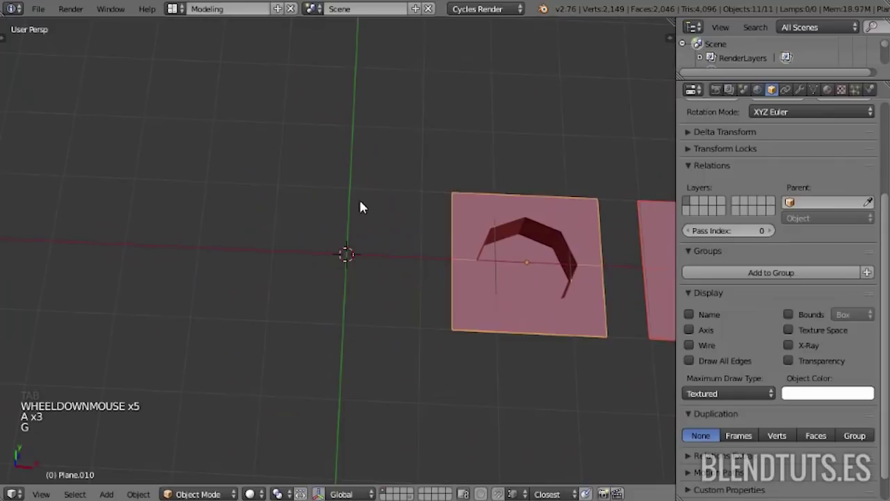
{"action": "key", "text": "a"}
{"action": "key", "text": "Tab"}
- Enter mesh editing on the new tile and subdivide it into quarters
{"action": "middle_click", "coordinate": [365, 228]}
{"action": "scroll", "scroll_direction": "up", "scroll_amount": 3}
{"action": "scroll", "scroll_direction": "up", "scroll_amount": 3}
{"action": "middle_click", "coordinate": [316, 195]}
{"action": "key", "text": "ctrl+Tab"}
{"action": "right_click", "coordinate": [324, 165]}
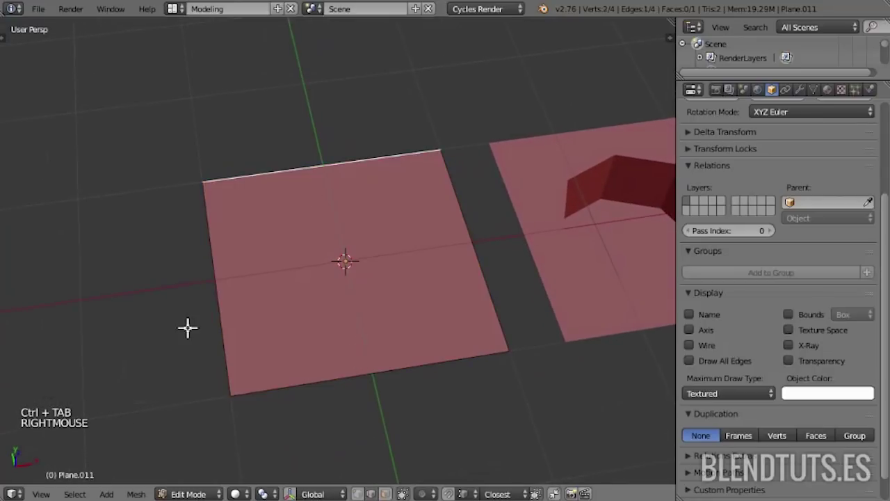
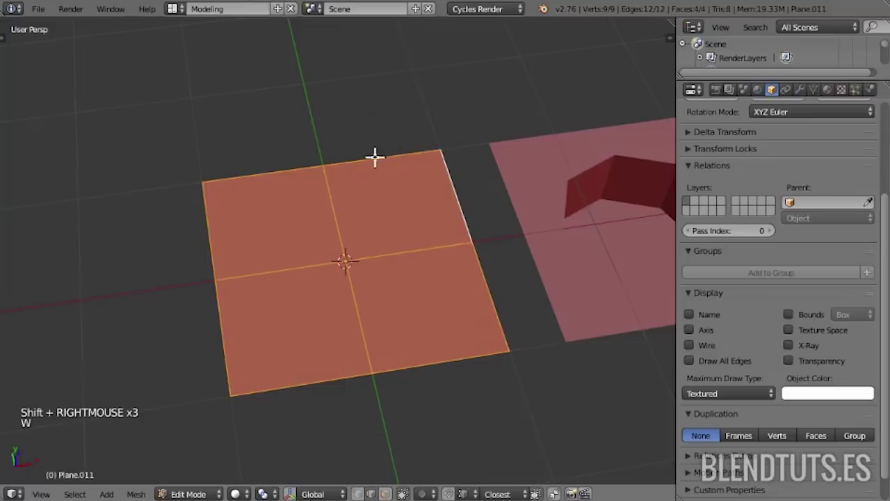
{"action": "key", "text": "a"}
- Delete the inner cross edges, leaving the square outline
{"action": "middle_click", "coordinate": [363, 238]}
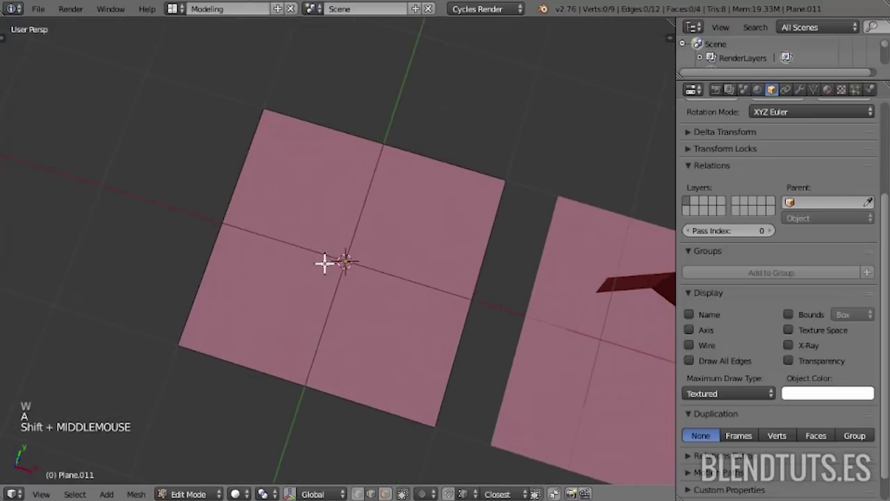
{"action": "right_click", "coordinate": [336, 216]}
{"action": "right_click", "coordinate": [303, 262]}
{"action": "right_click", "coordinate": [349, 301]}
{"action": "key", "text": "x"}
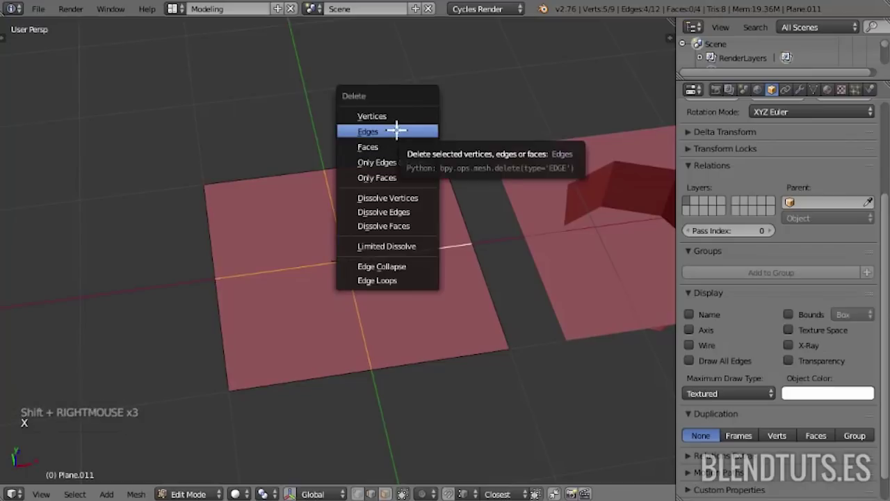
{"action": "middle_click", "coordinate": [342, 239]}
- Select the whole eight-vertex outline and fill it with a single face
{"action": "right_click", "coordinate": [261, 176]}
{"action": "right_click", "coordinate": [221, 212]}
{"action": "right_click", "coordinate": [260, 183]}
{"action": "right_click", "coordinate": [348, 172]}
{"action": "key", "text": "a"}
{"action": "key", "text": "a"}
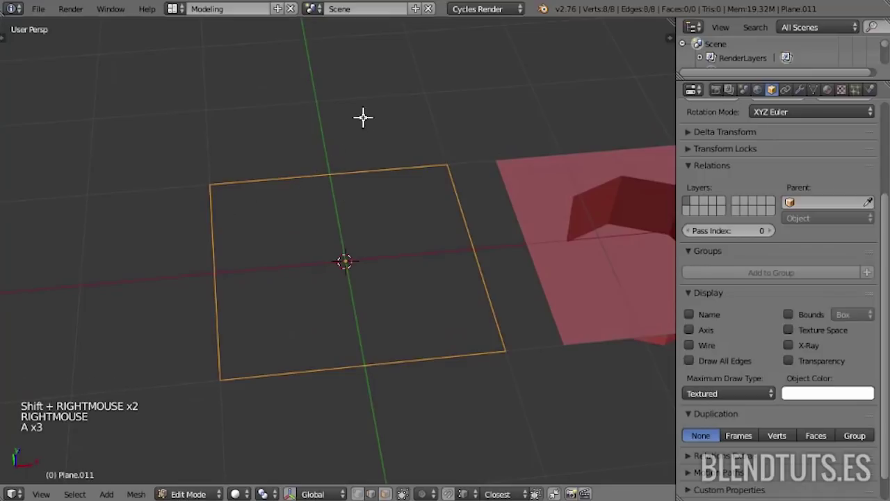
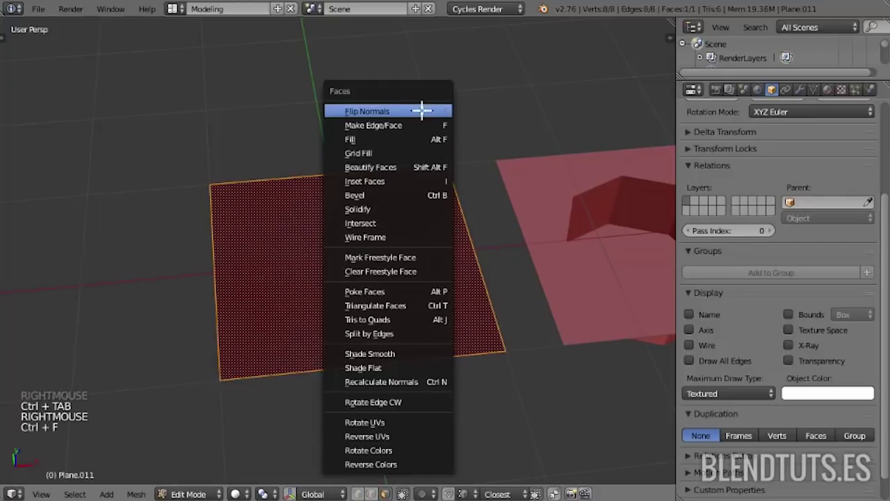
- Check the border vertices of the tile, then select its whole square face
{"action": "key", "text": "a"}
{"action": "middle_click", "coordinate": [372, 270]}
{"action": "right_click", "coordinate": [355, 266]}
{"action": "key", "text": "ctrl+Tab"}
{"action": "right_click", "coordinate": [328, 185]}
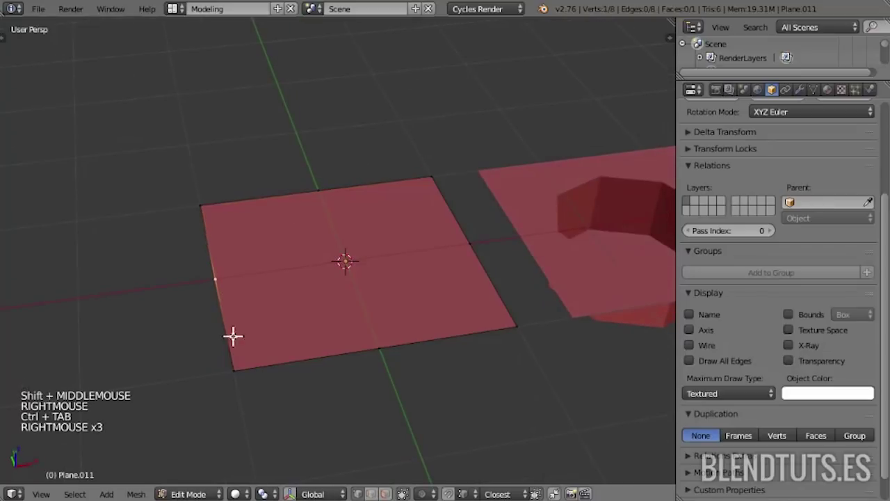
{"action": "right_click", "coordinate": [243, 365]}
{"action": "right_click", "coordinate": [383, 339]}
{"action": "right_click", "coordinate": [463, 186]}
{"action": "right_click", "coordinate": [215, 199]}
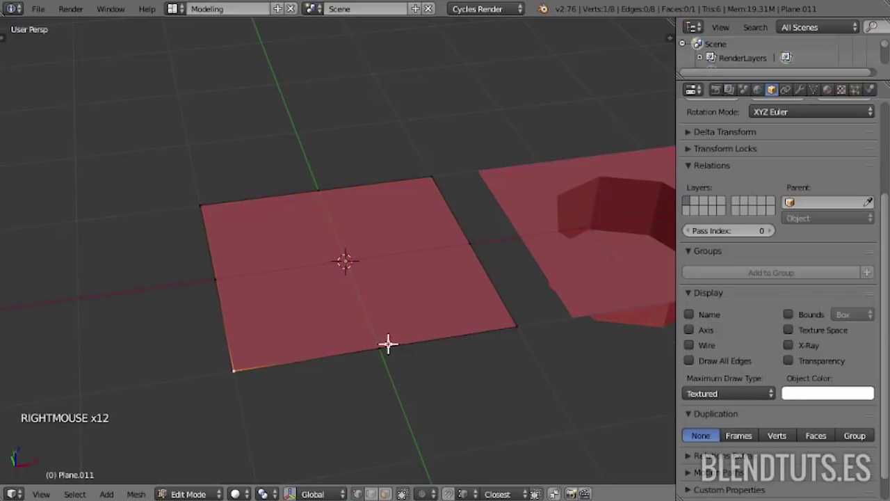
{"action": "right_click", "coordinate": [520, 324]}
{"action": "key", "text": "a"}
{"action": "middle_click", "coordinate": [437, 156]}
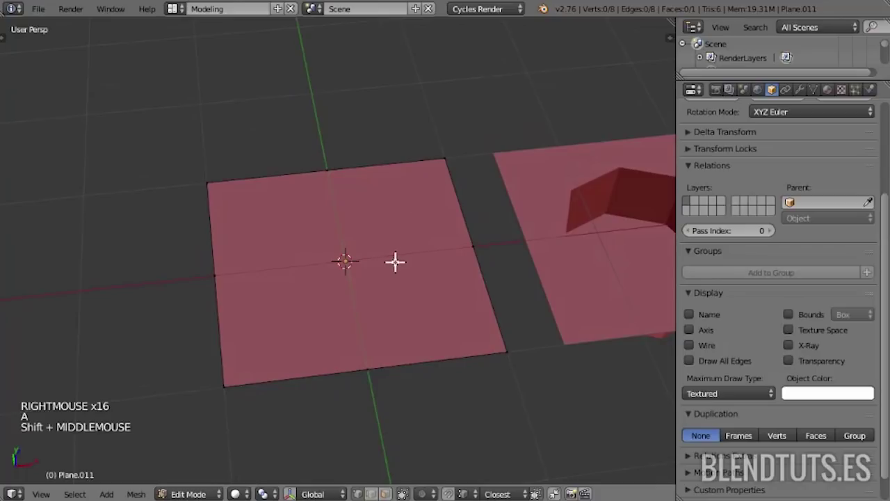
{"action": "key", "text": "a"}
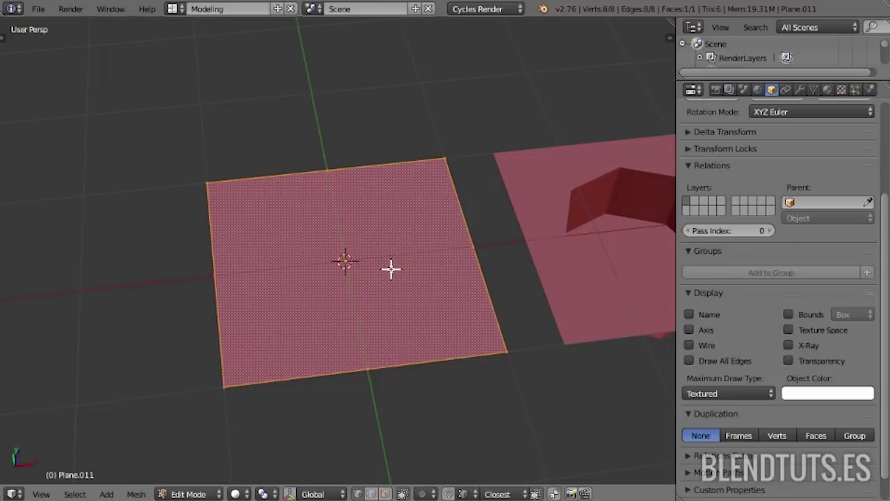
- Poke the face into eight triangles and select the new centre vertex
{"action": "key", "text": "alt+p"}
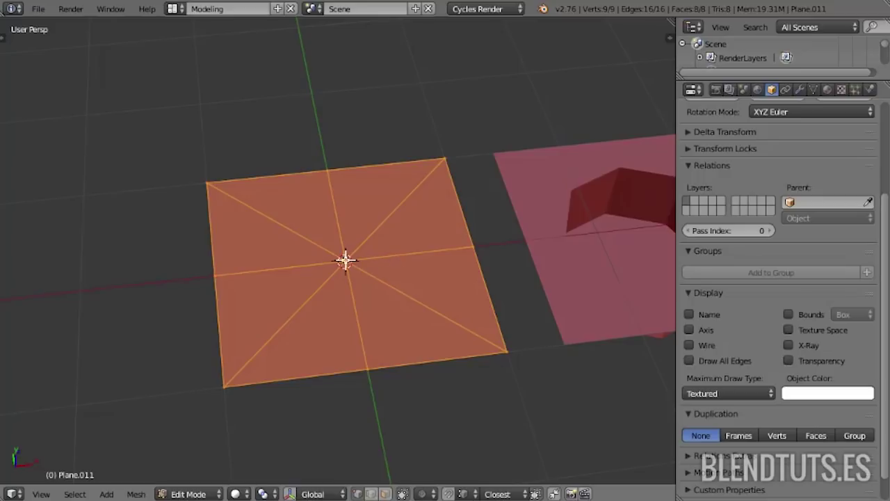
{"action": "right_click", "coordinate": [348, 257]}
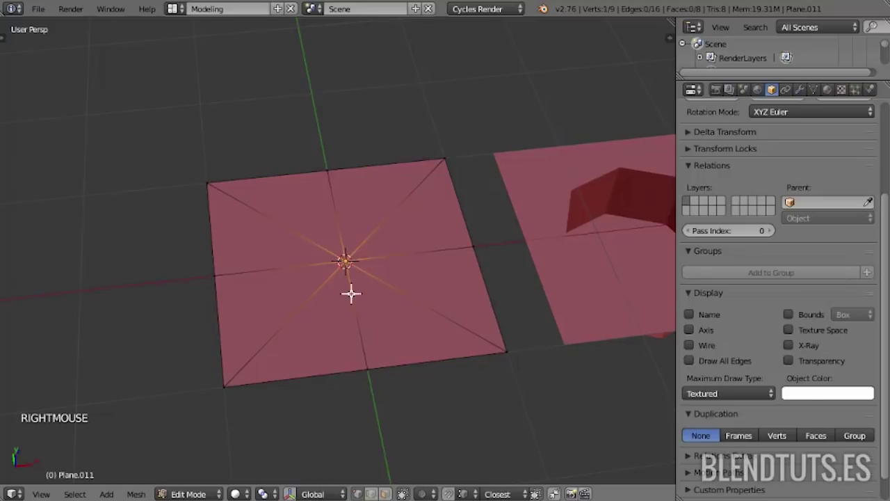
{"action": "middle_click", "coordinate": [366, 301]}
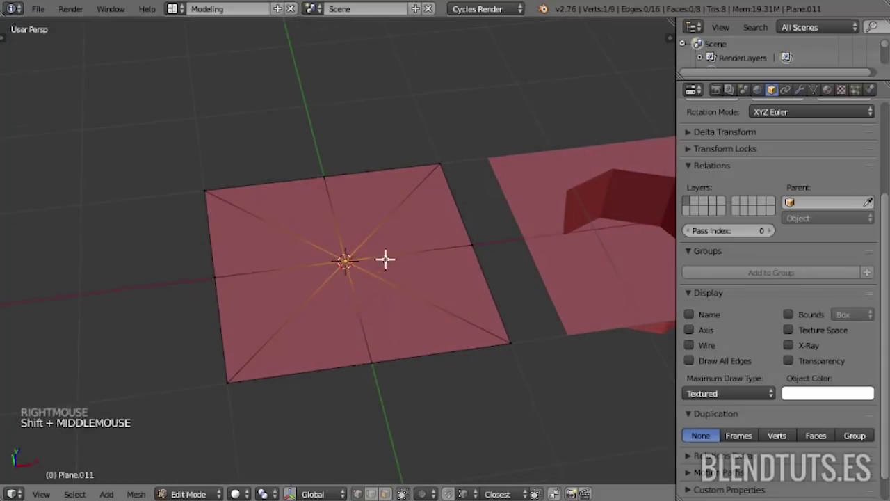
{"action": "middle_click", "coordinate": [430, 319]}
{"action": "right_click", "coordinate": [352, 250]}
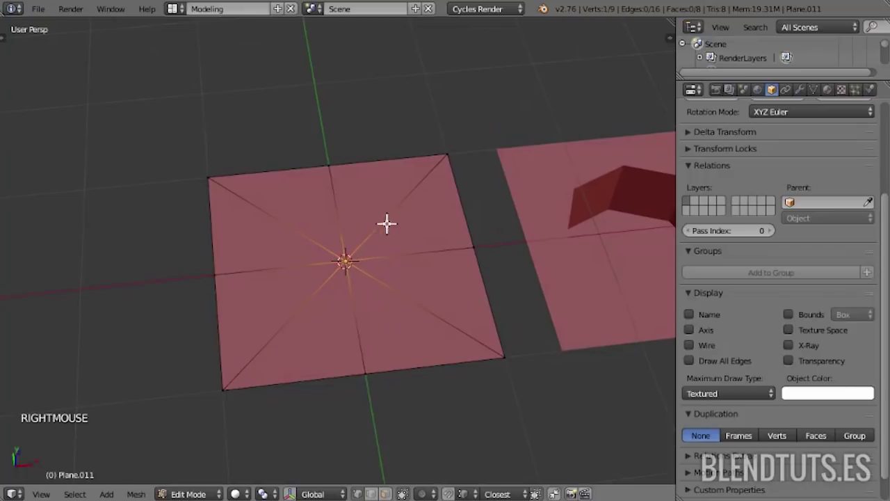
- Vertex-bevel the centre into a single-segment octagon and extrude it down into a well
{"action": "key", "text": "ctrl+shift+b"}
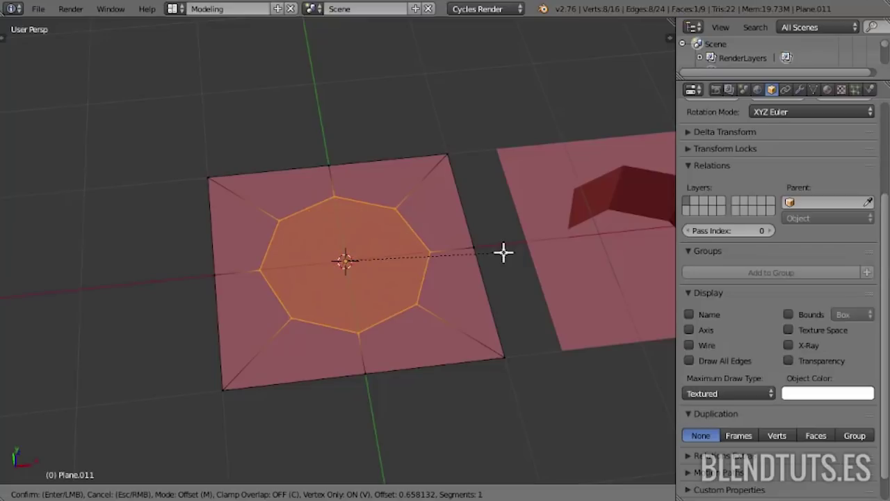
{"action": "middle_click", "coordinate": [469, 285]}
{"action": "key", "text": "e"}
{"action": "middle_click", "coordinate": [396, 254]}
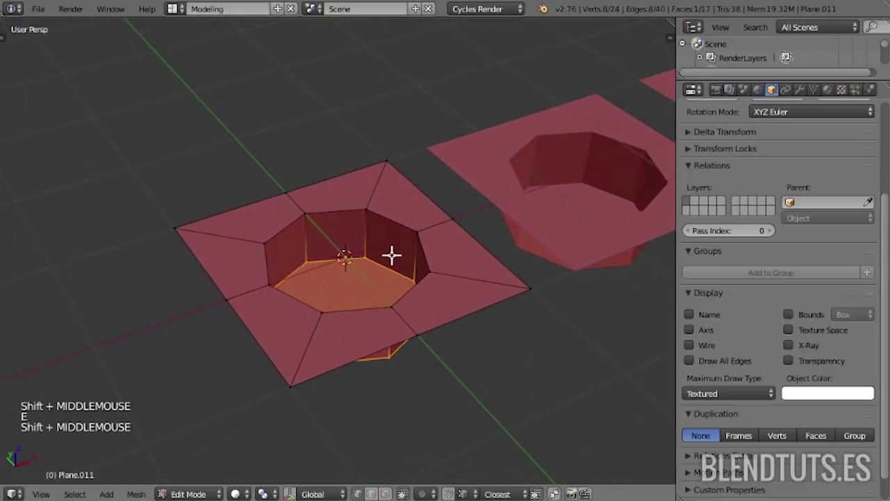
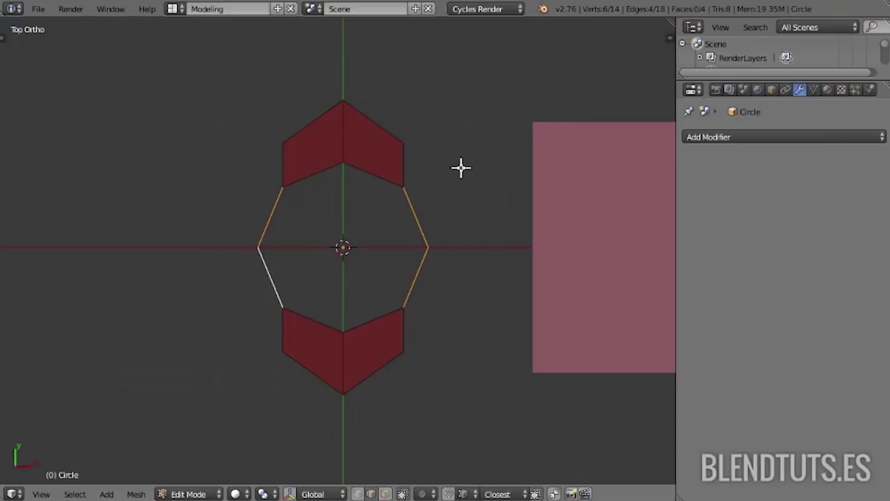
- Extrude the circle's side edges and scale the outer points to 0 along X/Y into straight edges
{"action": "key", "text": "e"}
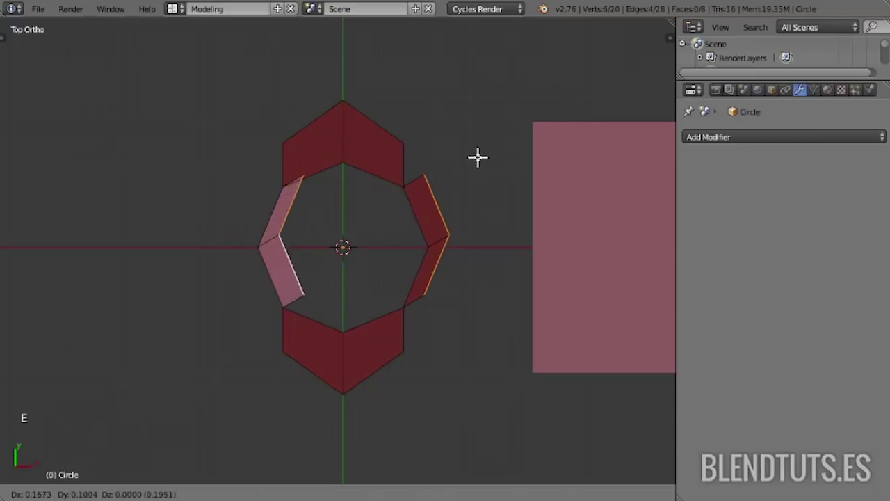
{"action": "key", "text": "s"}
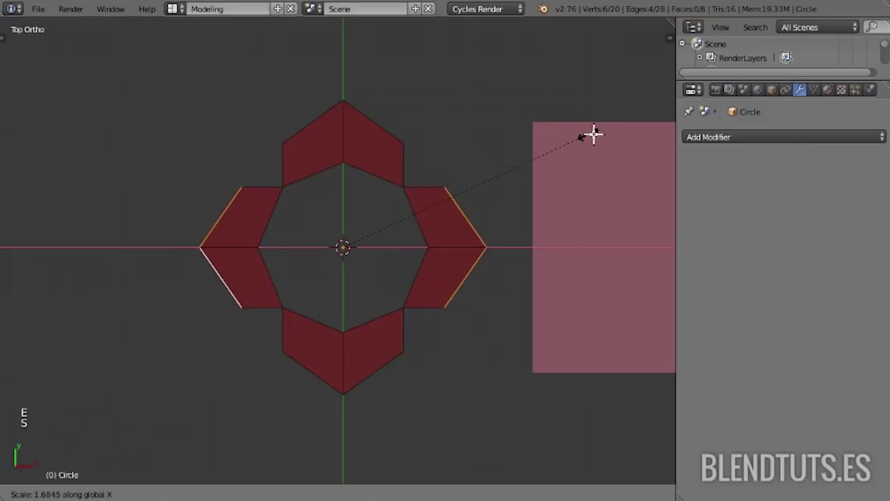
{"action": "right_click", "coordinate": [478, 208]}
{"action": "right_click", "coordinate": [483, 283]}
{"action": "key", "text": "s"}
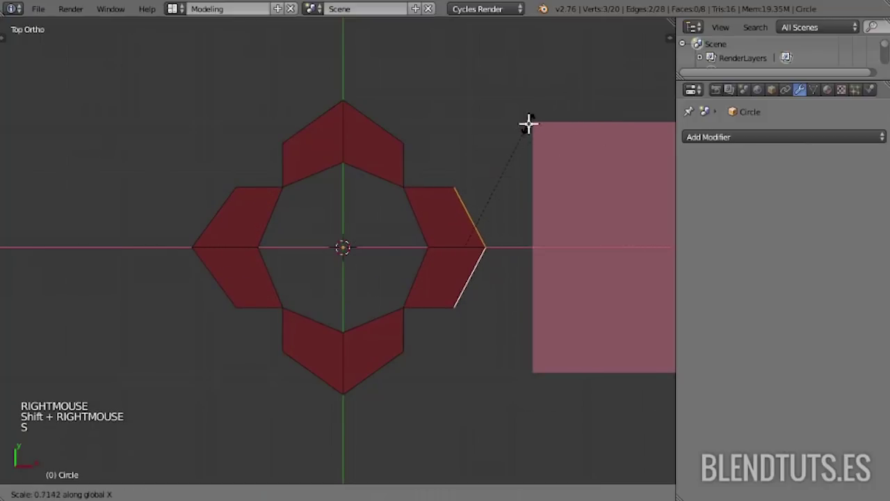
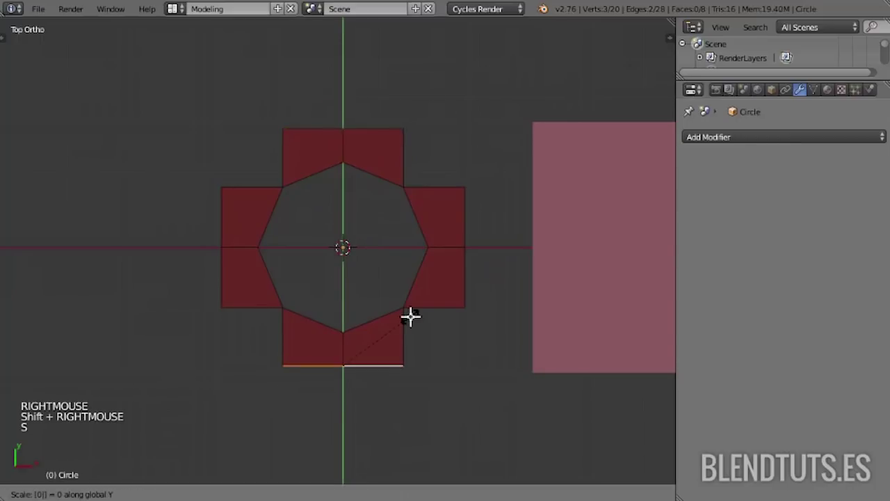
{"action": "middle_click", "coordinate": [408, 299]}
{"action": "key", "text": "a"}
{"action": "right_click", "coordinate": [387, 339]}
{"action": "key", "text": "a"}
{"action": "scroll", "scroll_direction": "up", "scroll_amount": 3}
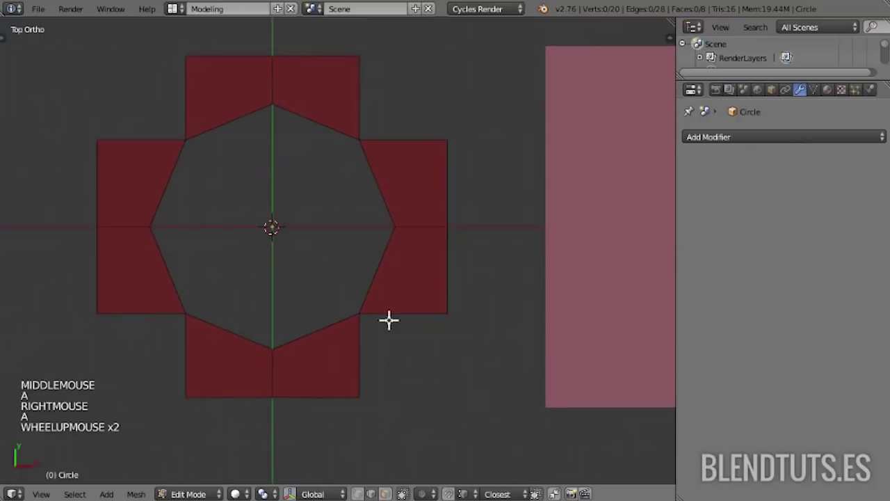
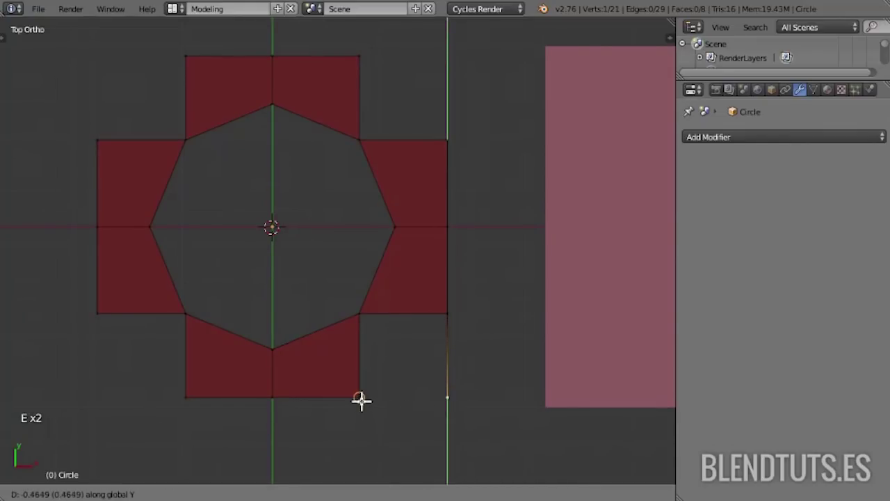
- Extrude corner vertices to fill the bottom-left and top-left corners of the square
{"action": "middle_click", "coordinate": [189, 355]}
{"action": "right_click", "coordinate": [260, 389]}
{"action": "key", "text": "e"}
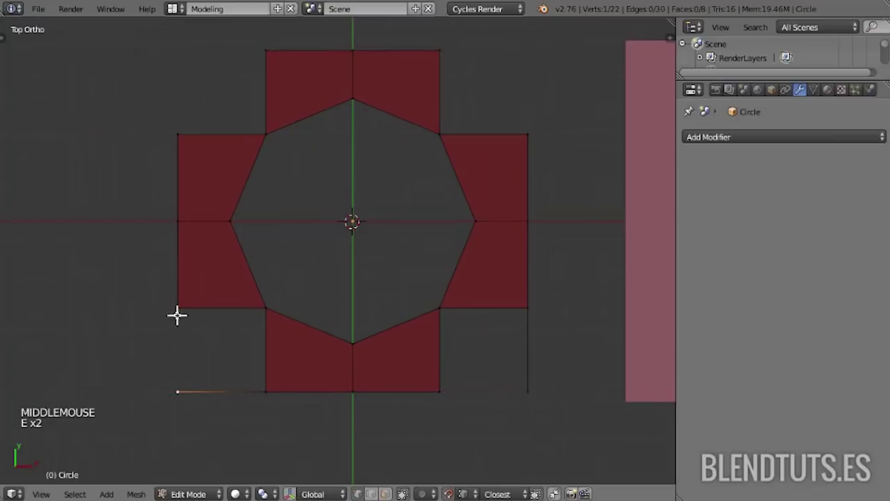
{"action": "middle_click", "coordinate": [228, 189]}
{"action": "right_click", "coordinate": [168, 195]}
{"action": "key", "text": "e"}
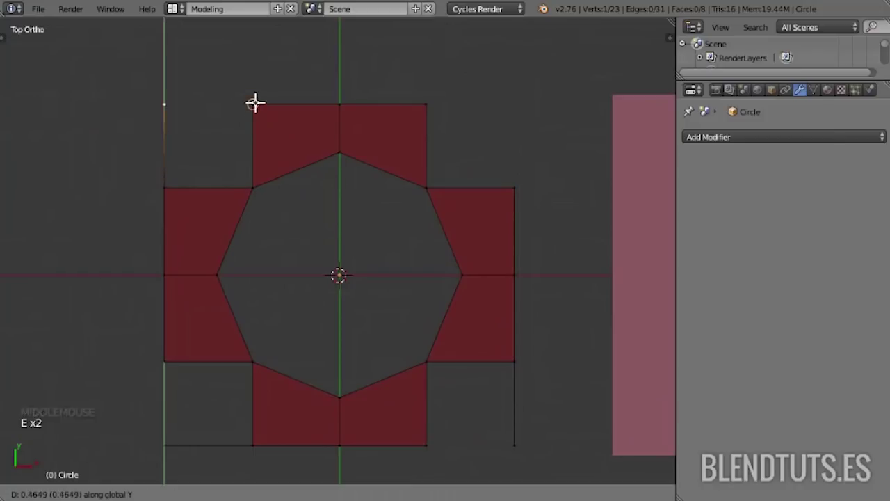
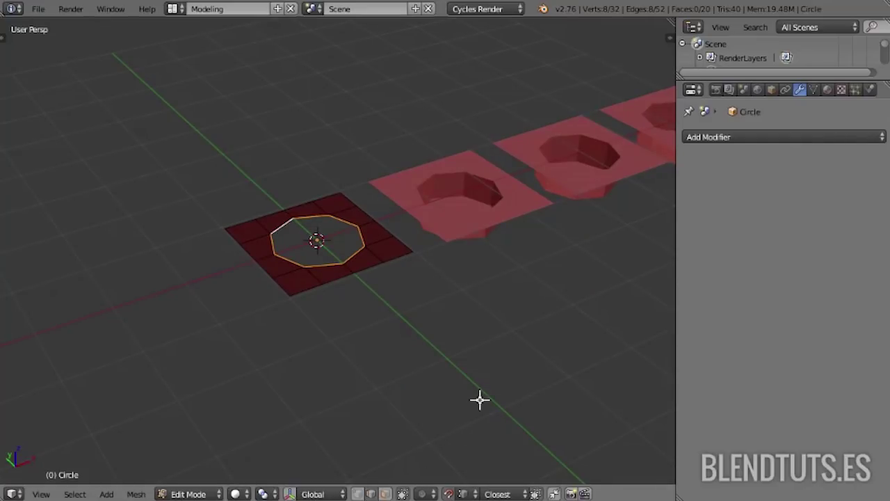
- Extrude the inner octagonal ring straight down along Z into a short tube
{"action": "key", "text": "shift+Tab"}
{"action": "key", "text": "g"}
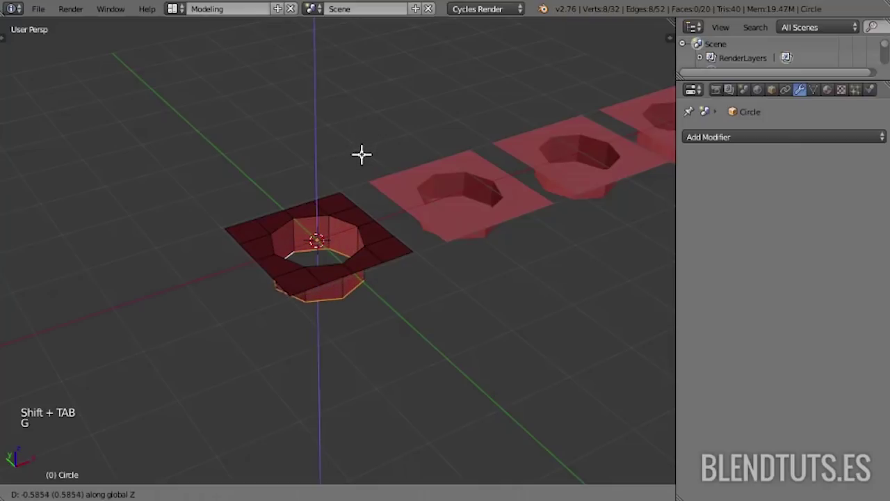
{"action": "key", "text": "f"}
{"action": "middle_click", "coordinate": [357, 207]}
{"action": "key", "text": "a"}
{"action": "key", "text": "a"}
- Select the whole tile, flip its face normals, and return to Object Mode
{"action": "key", "text": "ctrl+n"}
{"action": "middle_click", "coordinate": [310, 249]}
{"action": "middle_click", "coordinate": [350, 191]}
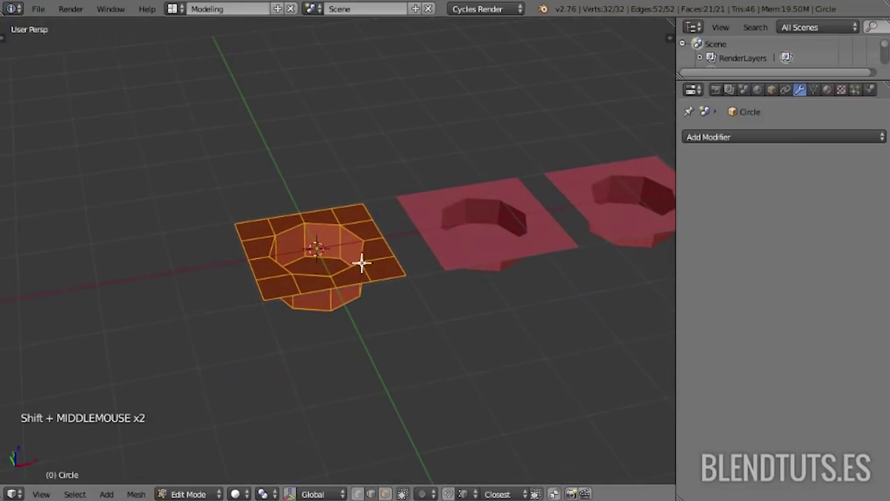
{"action": "key", "text": "ctrl+f"}
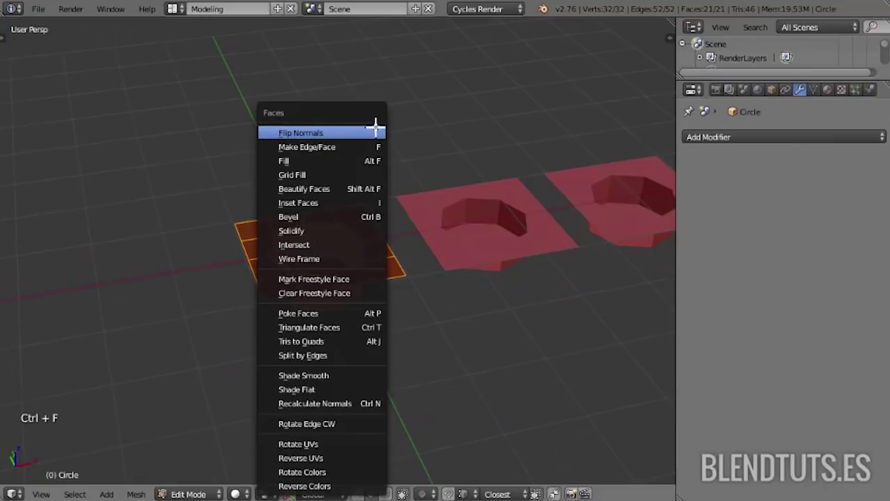
{"action": "key", "text": "a"}
{"action": "key", "text": "Tab"}
- Select all tiles and shift them along X to clear the centre
{"action": "scroll", "scroll_direction": "up", "scroll_amount": 3}
{"action": "scroll", "scroll_direction": "down", "scroll_amount": 3}
{"action": "scroll", "scroll_direction": "down", "scroll_amount": 3}
{"action": "key", "text": "a"}
{"action": "key", "text": "a"}
{"action": "key", "text": "g"}
{"action": "key", "text": "a"}
{"action": "scroll", "scroll_direction": "up", "scroll_amount": 3}
{"action": "middle_click", "coordinate": [382, 197]}
{"action": "middle_click", "coordinate": [396, 225]}
- Add a new plane tile and an eight-sided circle, raising the circle above the plane along Z
{"action": "key", "text": "shift+a"}
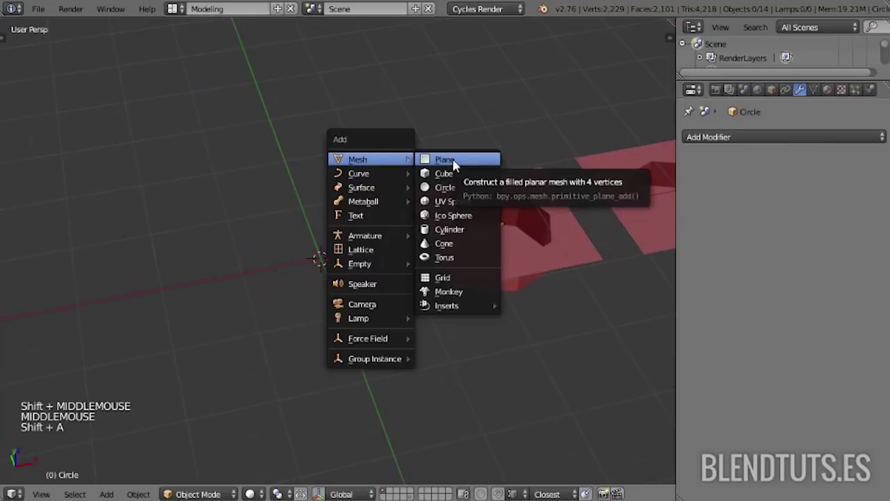
{"action": "key", "text": "shift+a"}
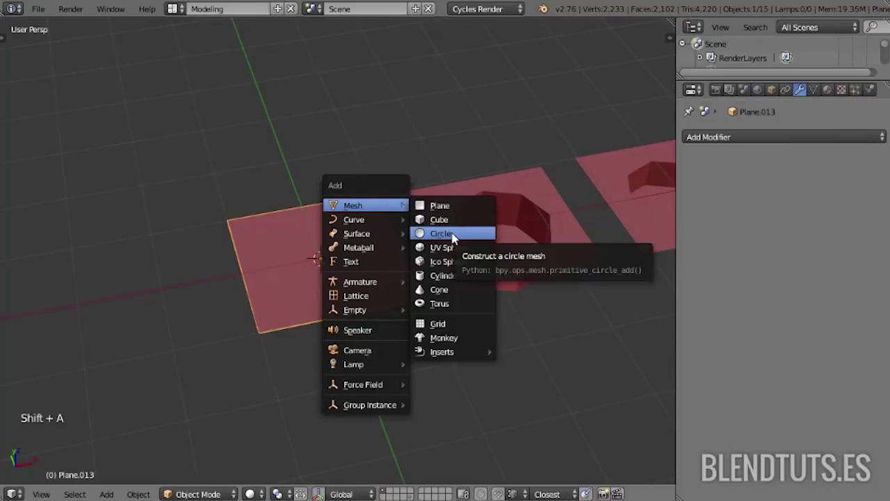
{"action": "right_click", "coordinate": [375, 277]}
{"action": "right_click", "coordinate": [375, 278]}
{"action": "key", "text": "g"}
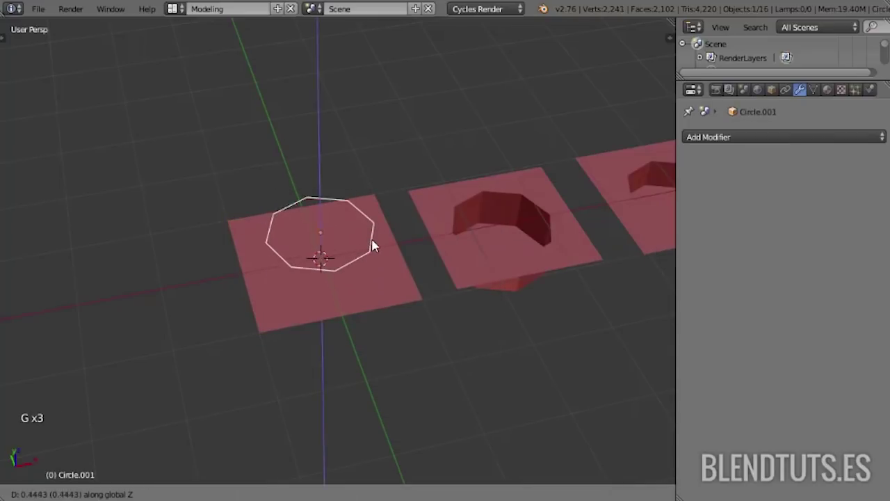
{"action": "middle_click", "coordinate": [392, 246]}
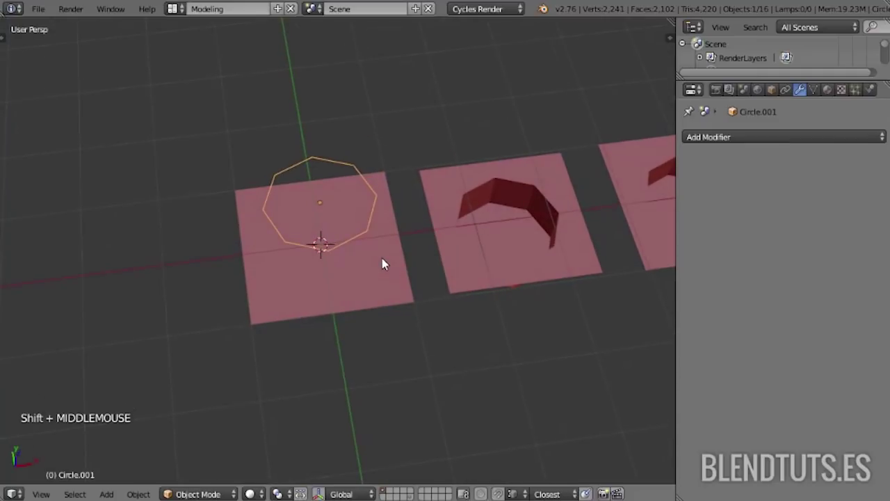
- Select the floating circle then the plane, and view them straight down from the top
{"action": "right_click", "coordinate": [394, 252]}
{"action": "middle_click", "coordinate": [395, 253]}
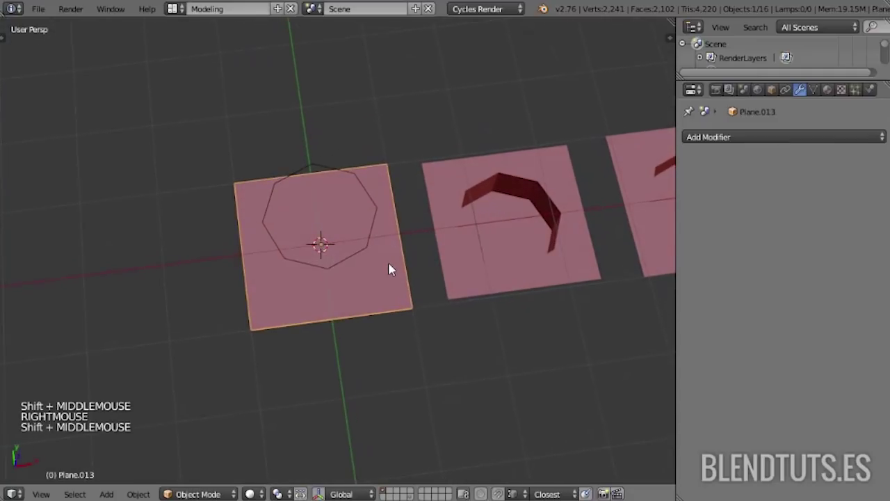
{"action": "right_click", "coordinate": [349, 169]}
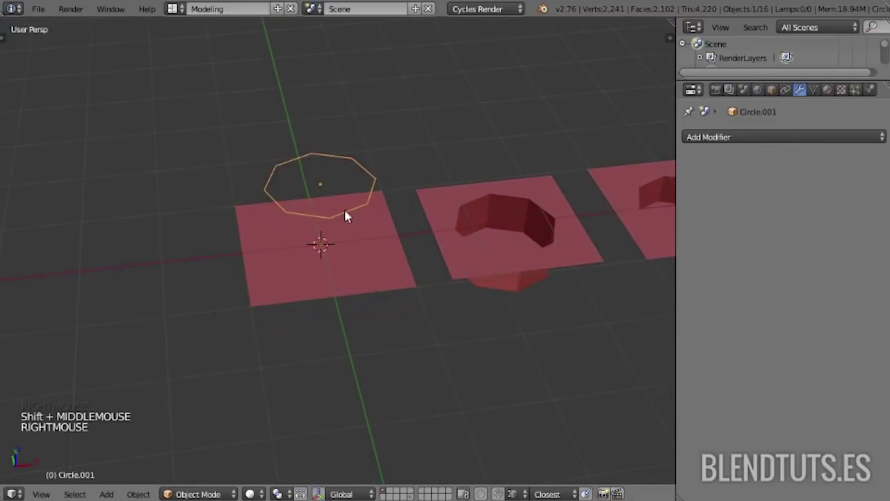
{"action": "middle_click", "coordinate": [396, 228]}
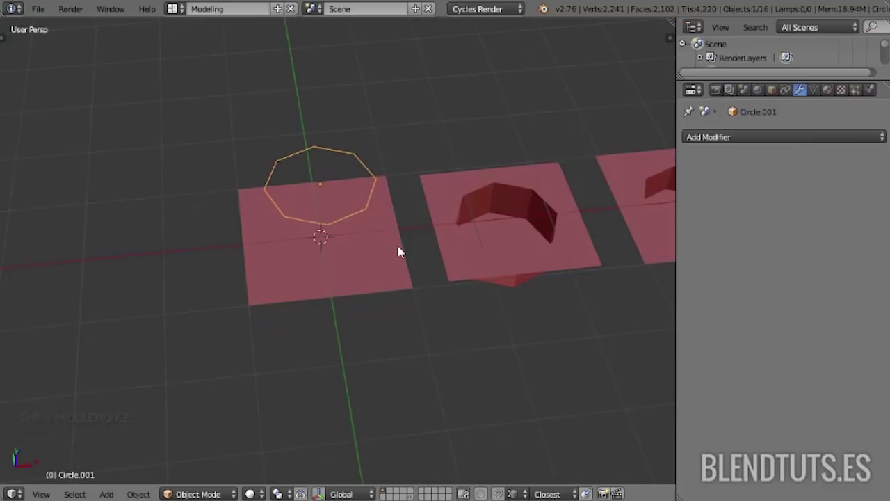
{"action": "right_click", "coordinate": [404, 247]}
{"action": "key", "text": "KP_7"}
{"action": "scroll", "scroll_direction": "down", "scroll_amount": 3}
{"action": "middle_click", "coordinate": [418, 228]}
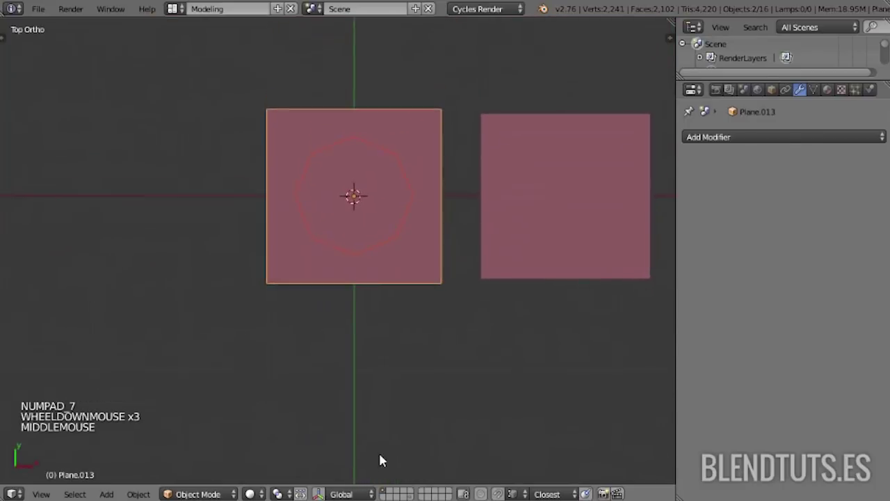
- Knife Project the circle's octagonal outline through Plane.013 and inspect the cut hole
{"action": "scroll", "scroll_direction": "up", "scroll_amount": 3}
{"action": "scroll", "scroll_direction": "up", "scroll_amount": 3}
{"action": "middle_click", "coordinate": [453, 198]}
{"action": "key", "text": "t"}
{"action": "middle_click", "coordinate": [64, 128]}
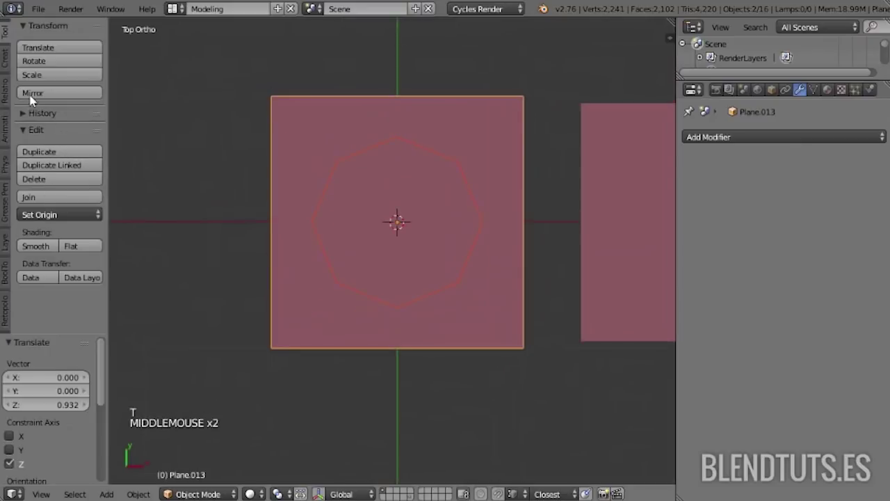
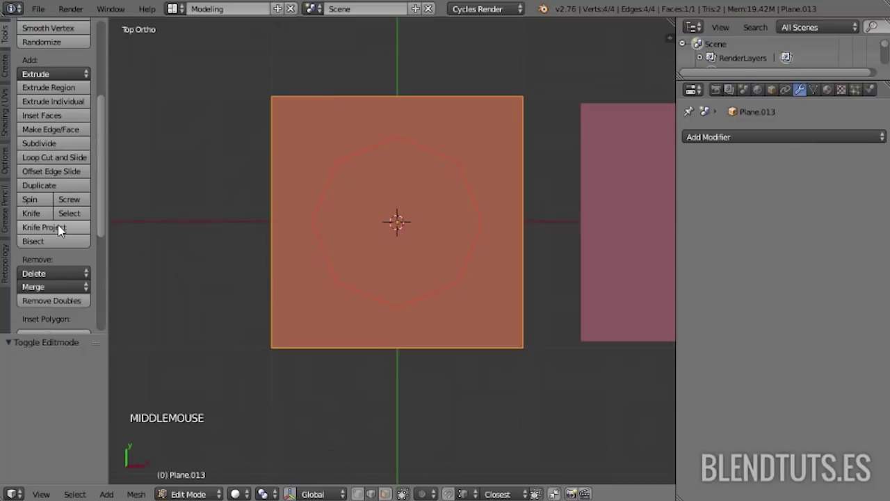
{"action": "left_click", "coordinate": [64, 229]}
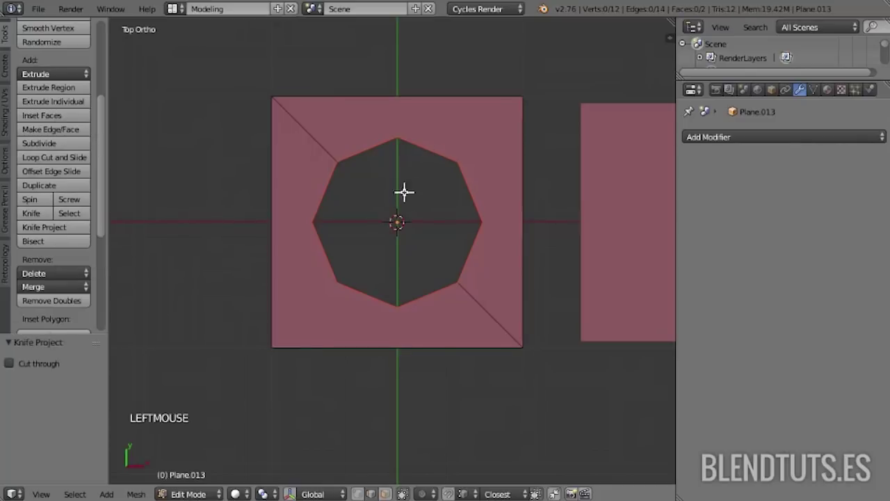
{"action": "middle_click", "coordinate": [440, 248]}
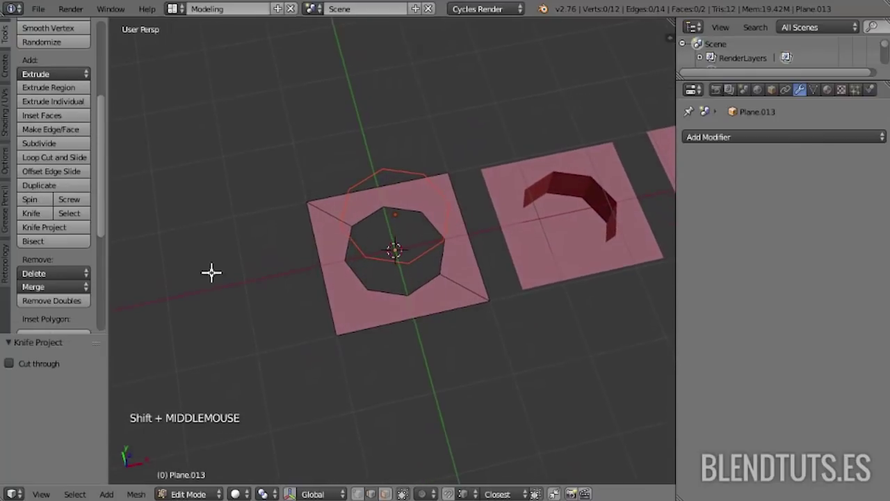
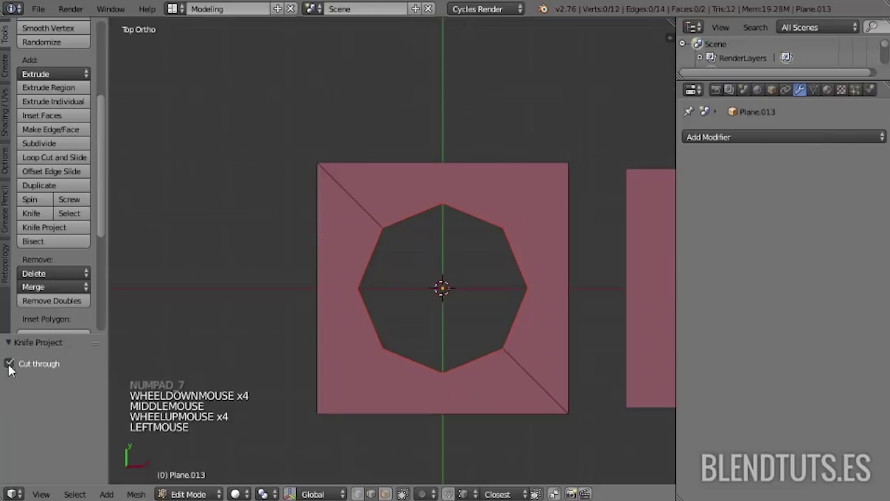
- Undo the Knife Project cut so Plane.013 is a solid square again, checking it from several angles
{"action": "middle_click", "coordinate": [481, 393]}
{"action": "middle_click", "coordinate": [428, 406]}
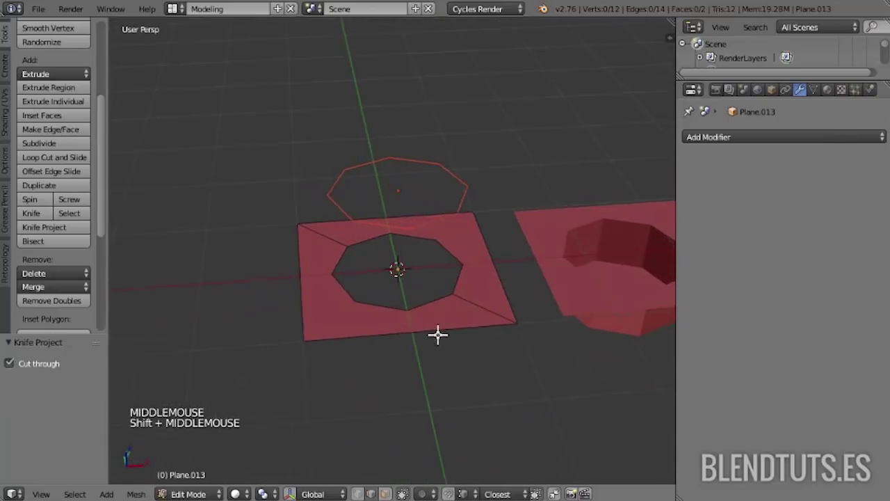
{"action": "key", "text": "ctrl+z"}
{"action": "key", "text": "Tab"}
{"action": "right_click", "coordinate": [453, 295]}
{"action": "key", "text": "Tab"}
{"action": "middle_click", "coordinate": [457, 256]}
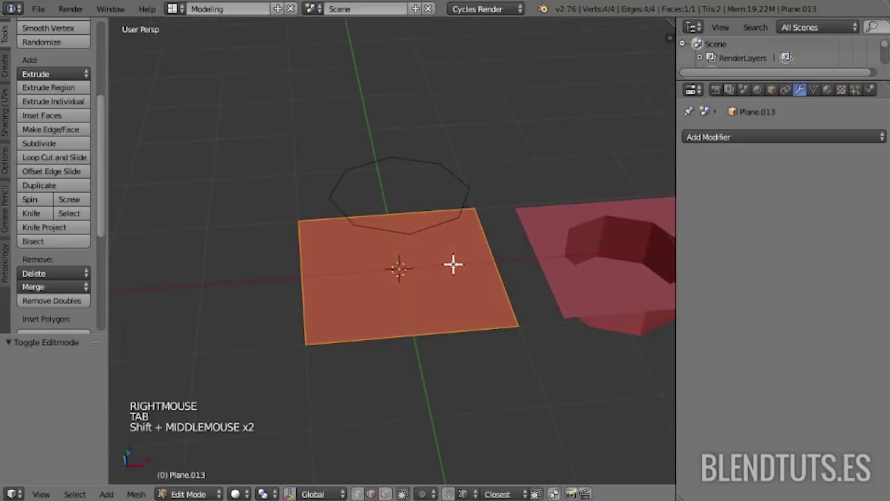
{"action": "middle_click", "coordinate": [479, 269]}
{"action": "middle_click", "coordinate": [459, 295]}
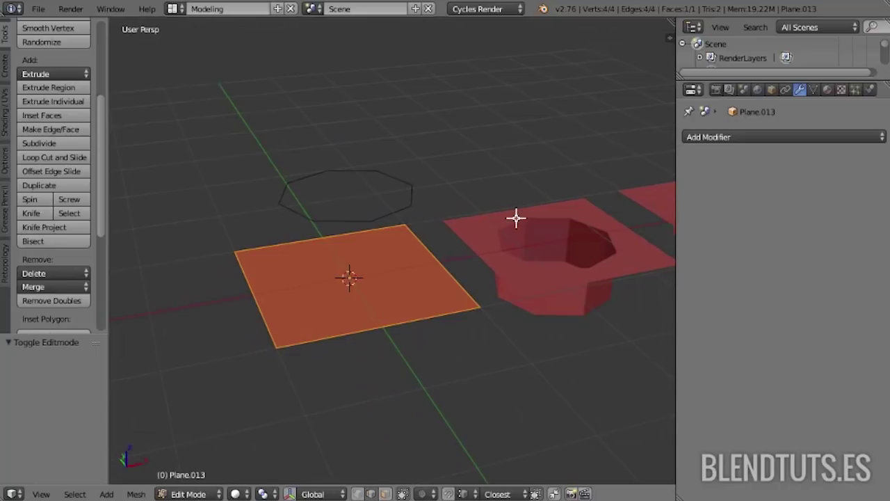
- Reselect the floating circle and the plane for another projection cut
{"action": "right_click", "coordinate": [518, 214]}
{"action": "middle_click", "coordinate": [513, 289]}
{"action": "scroll", "scroll_direction": "down", "scroll_amount": 3}
{"action": "right_click", "coordinate": [570, 250]}
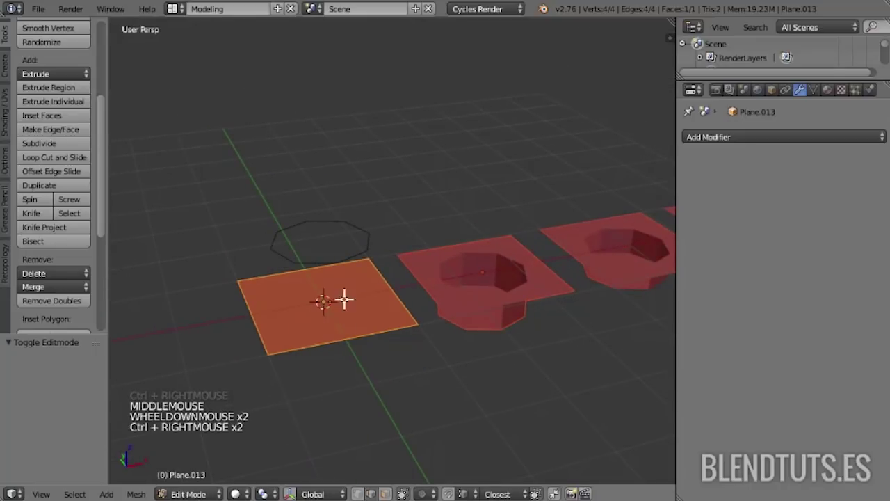
{"action": "key", "text": "a"}
{"action": "key", "text": "a"}
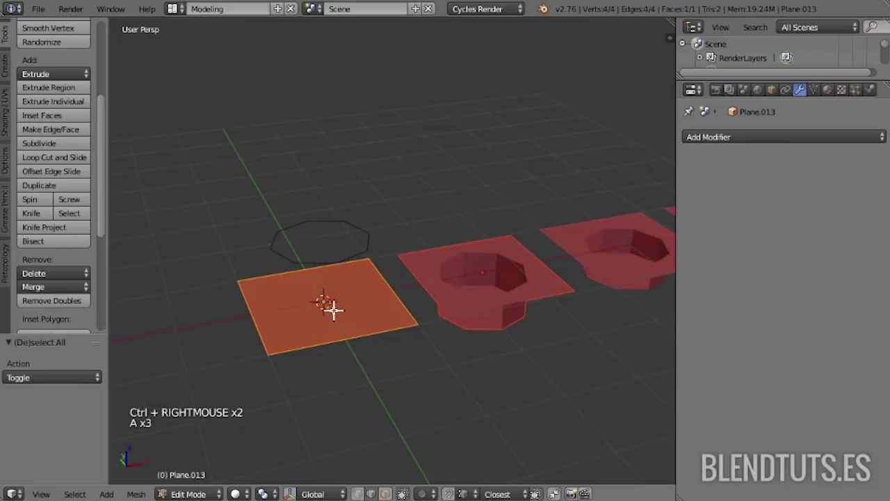
{"action": "right_click", "coordinate": [614, 230]}
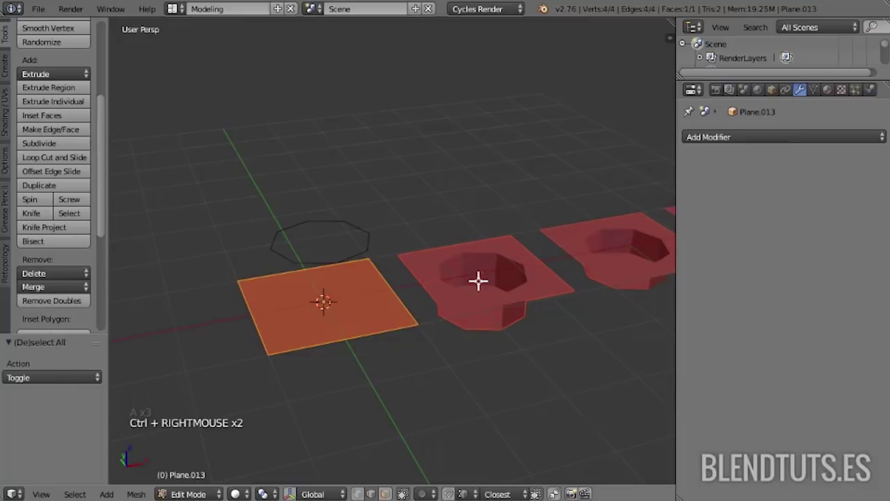
{"action": "middle_click", "coordinate": [388, 254]}
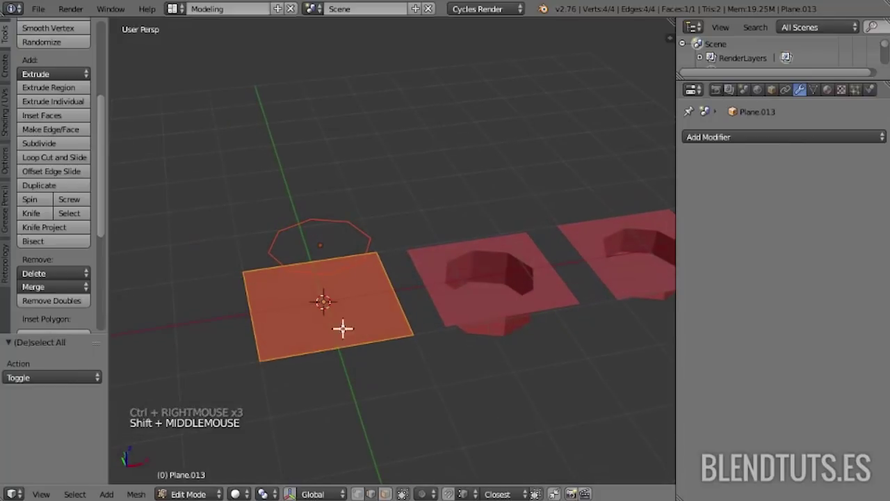
{"action": "middle_click", "coordinate": [414, 327]}
{"action": "right_click", "coordinate": [400, 231]}
- From top view, Knife Project the octagonal hole into Plane.013 once more
{"action": "key", "text": "KP_7"}
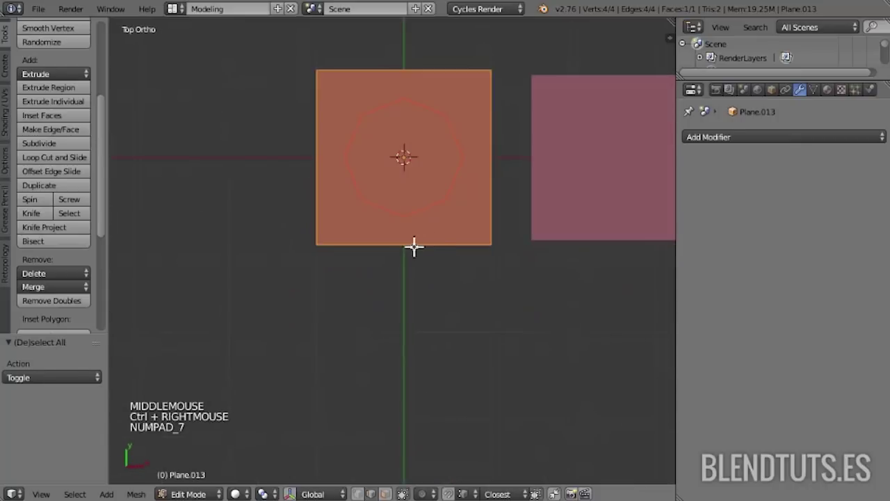
{"action": "middle_click", "coordinate": [434, 247]}
{"action": "scroll", "scroll_direction": "up", "scroll_amount": 3}
{"action": "middle_click", "coordinate": [469, 313]}
{"action": "scroll", "scroll_direction": "up", "scroll_amount": 3}
{"action": "left_click", "coordinate": [51, 232]}
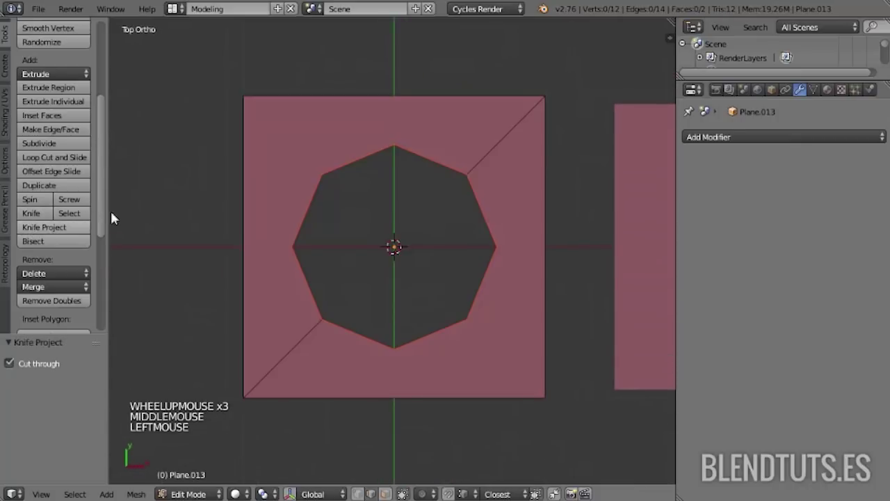
- In Vertex select mode, join tile corner vertices to octagon vertices with new edges
{"action": "key", "text": "ctrl+Tab"}
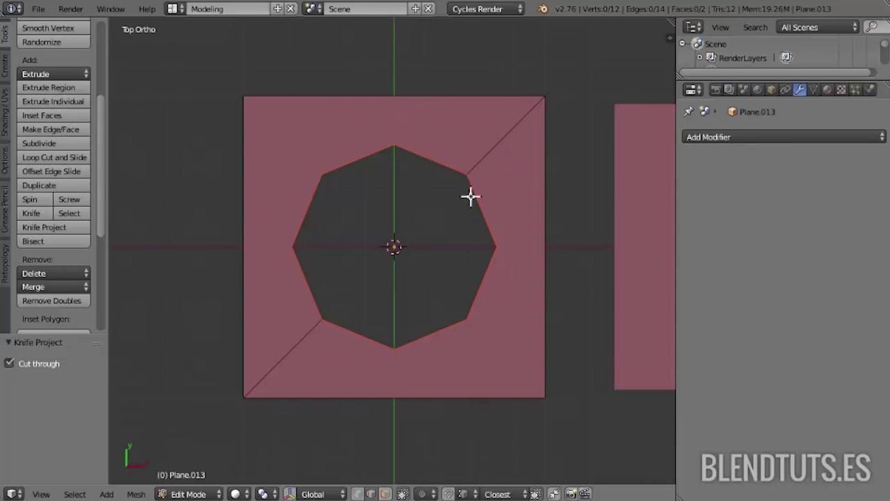
{"action": "key", "text": "ctrl+Tab"}
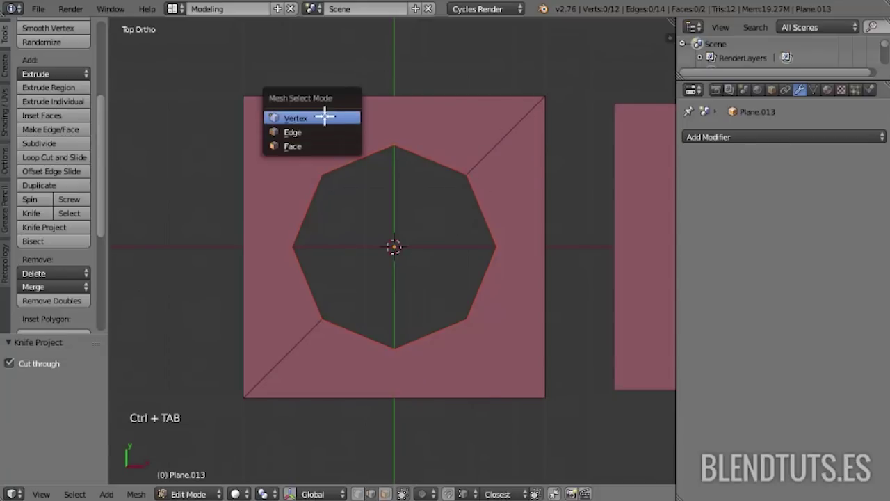
{"action": "right_click", "coordinate": [318, 169]}
{"action": "right_click", "coordinate": [253, 88]}
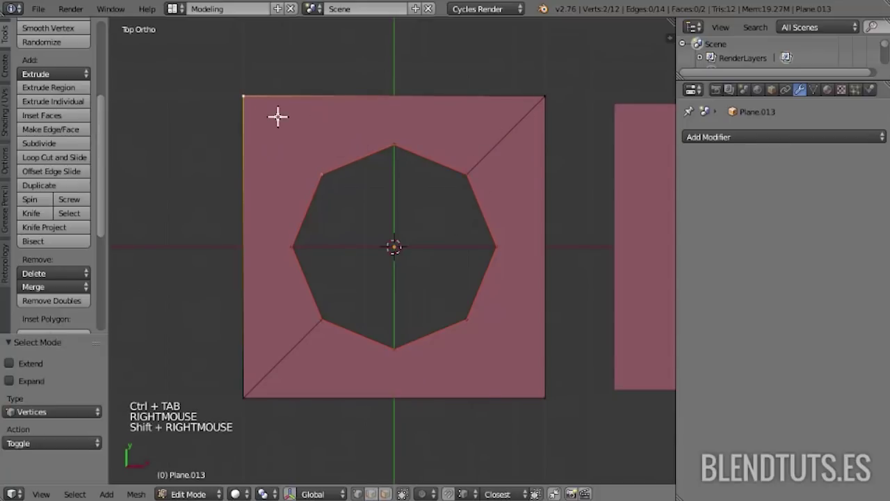
{"action": "key", "text": "j"}
{"action": "right_click", "coordinate": [490, 323]}
{"action": "right_click", "coordinate": [546, 386]}
{"action": "key", "text": "j"}
- Delete the leftover Circle.001 object and return to editing the tile mesh with the Knife tool
{"action": "key", "text": "a"}
{"action": "middle_click", "coordinate": [437, 373]}
{"action": "key", "text": "Tab"}
{"action": "right_click", "coordinate": [392, 124]}
{"action": "key", "text": "x"}
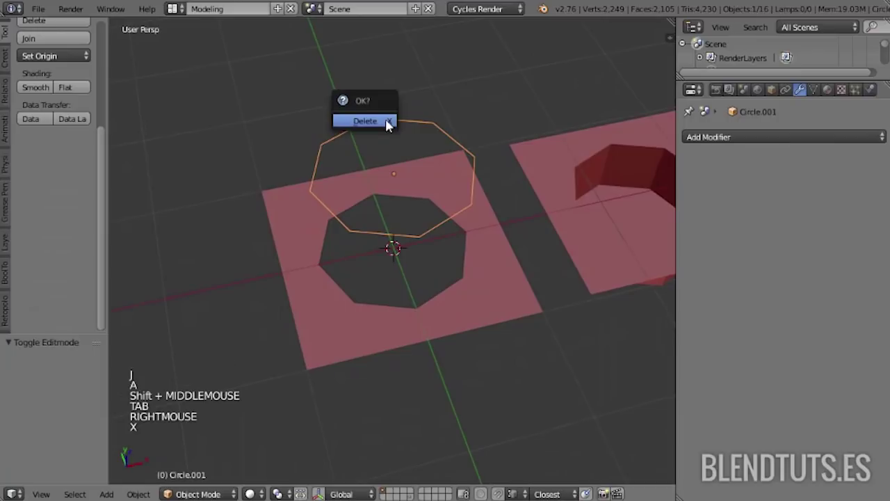
{"action": "right_click", "coordinate": [401, 190]}
{"action": "key", "text": "Tab"}
{"action": "scroll", "scroll_direction": "up", "scroll_amount": 3}
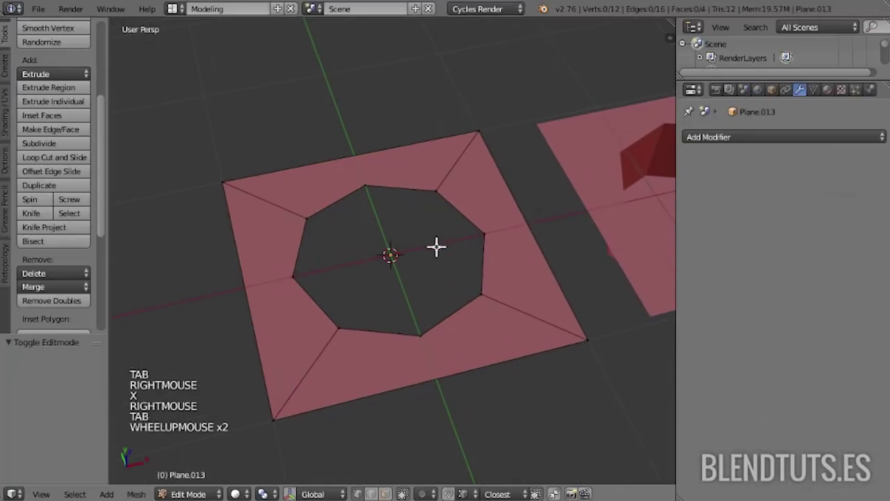
{"action": "key", "text": "k"}
{"action": "scroll", "scroll_direction": "up", "scroll_amount": 3}
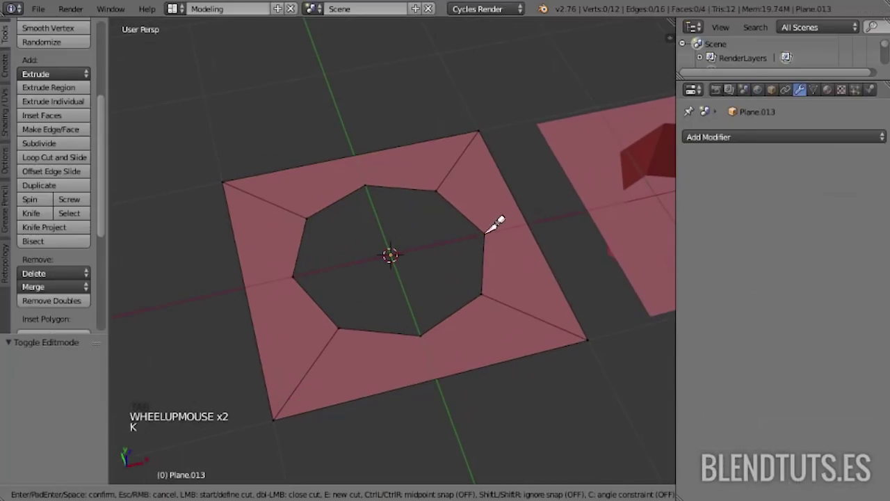
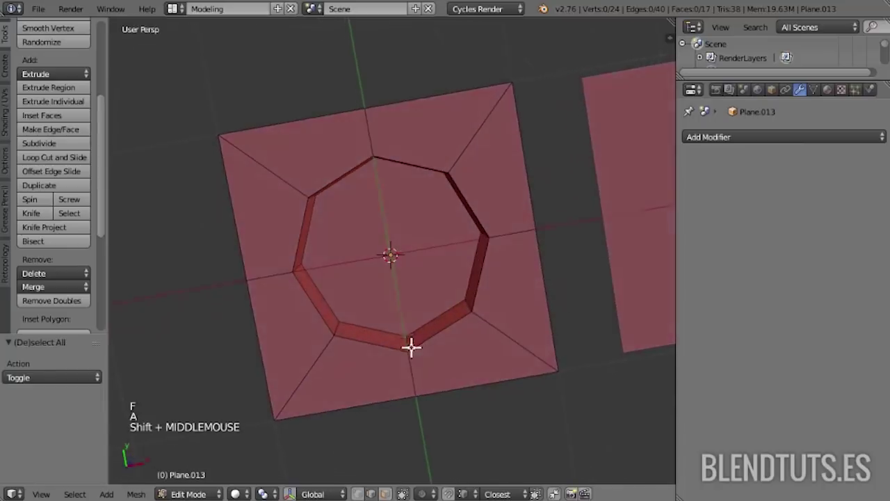
- Leave Edit Mode, select every tile and shift the whole row along the X axis
{"action": "key", "text": "Tab"}
{"action": "key", "text": "a"}
{"action": "key", "text": "a"}
{"action": "key", "text": "g"}
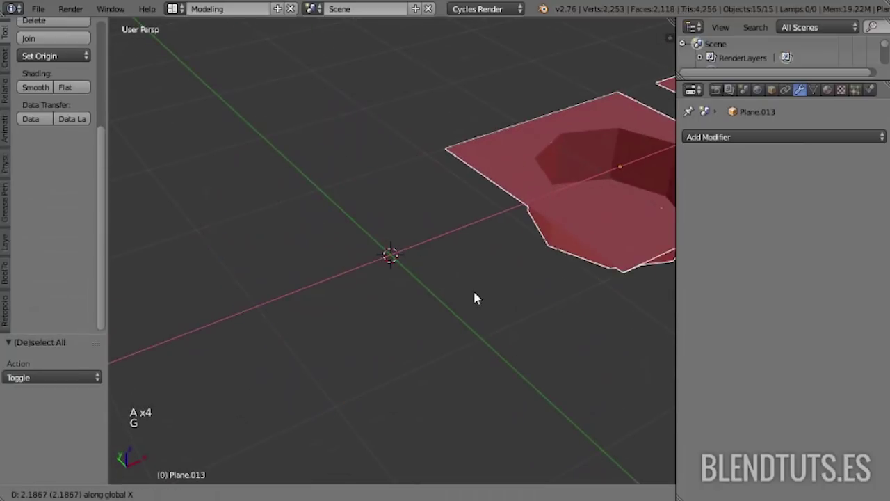
- Add a new plane tile and, inside its mesh, an 8-vertex cylinder passing through it
{"action": "key", "text": "a"}
{"action": "middle_click", "coordinate": [500, 213]}
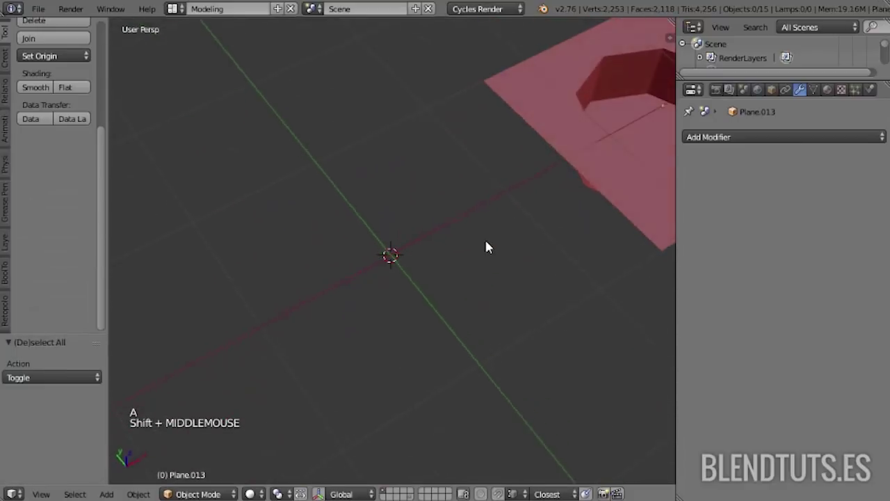
{"action": "key", "text": "shift+a"}
{"action": "middle_click", "coordinate": [484, 274]}
{"action": "key", "text": "shift+a"}
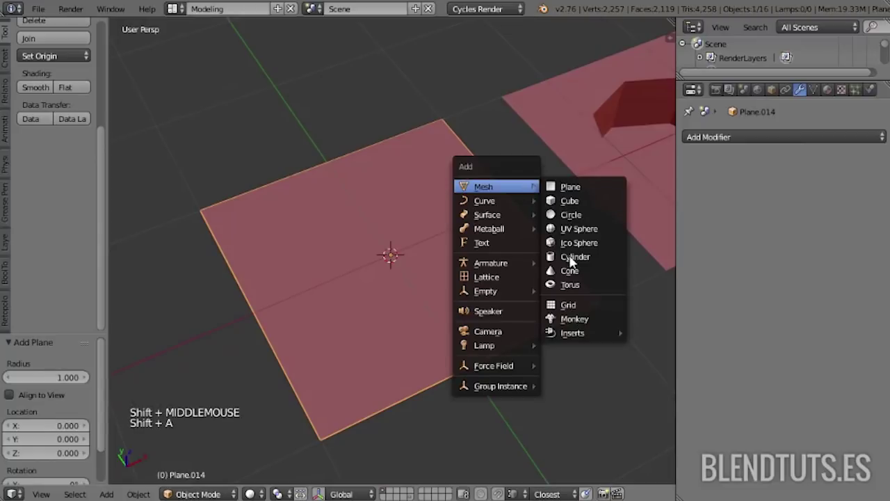
{"action": "key", "text": "Tab"}
{"action": "key", "text": "shift+a"}
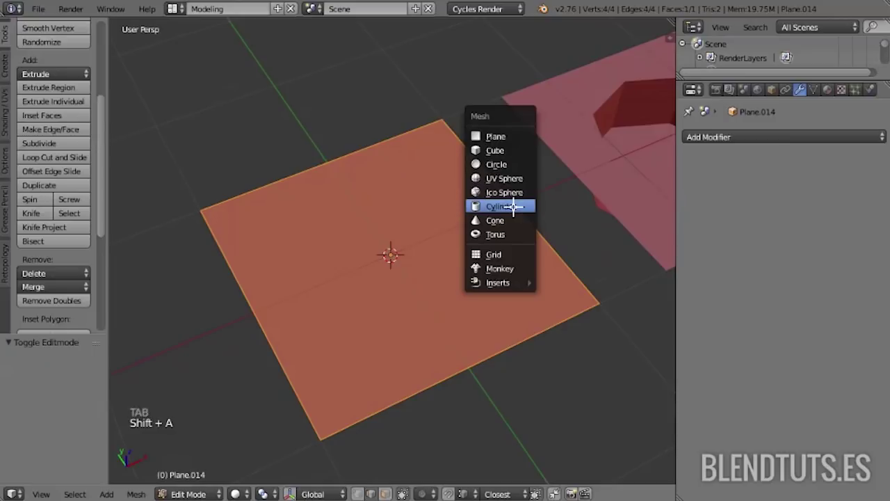
{"action": "middle_click", "coordinate": [499, 321]}
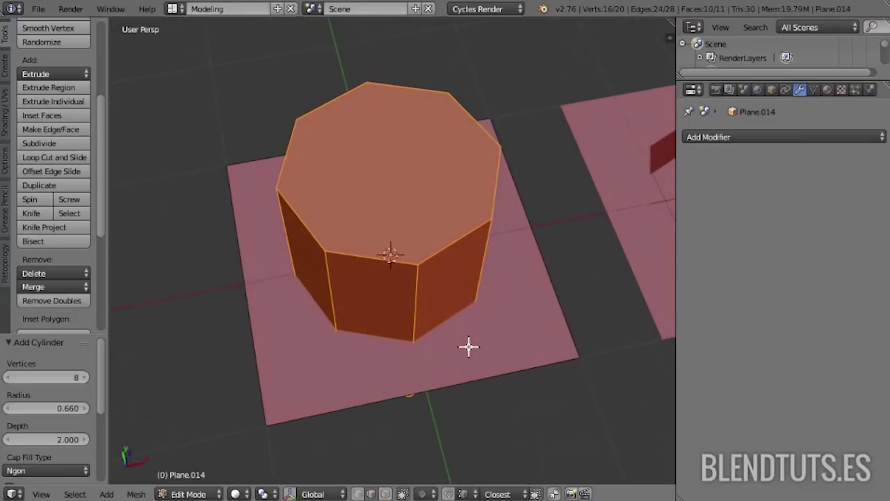
{"action": "middle_click", "coordinate": [354, 283]}
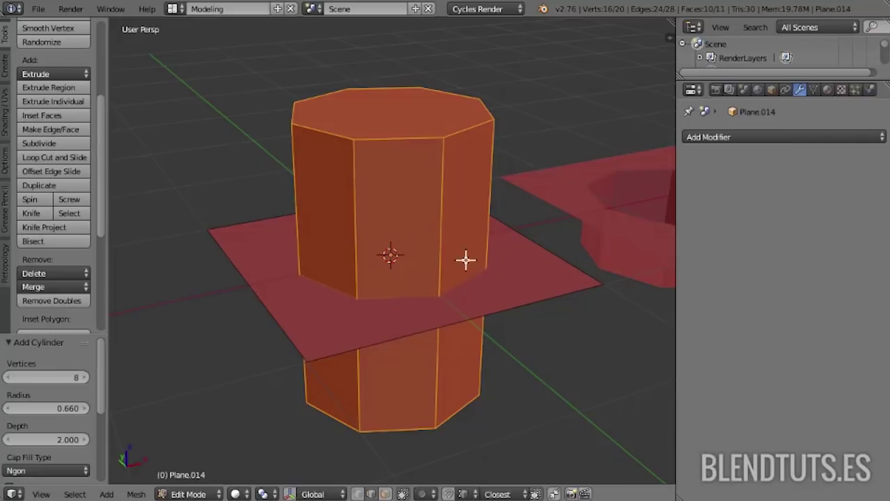
{"action": "middle_click", "coordinate": [429, 293]}
{"action": "middle_click", "coordinate": [417, 284]}
{"action": "middle_click", "coordinate": [414, 271]}
- Select the tile face and cylinder and Intersect them so crossing edges are cut into Plane.014
{"action": "key", "text": "ctrl+Tab"}
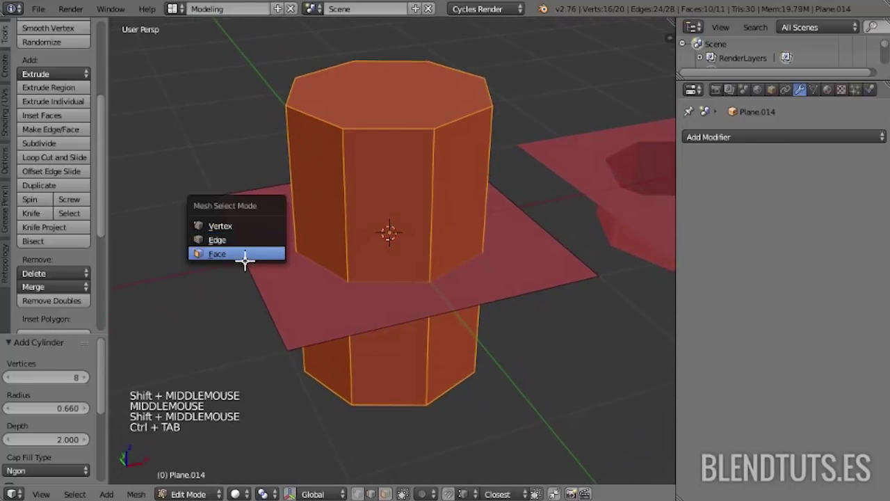
{"action": "right_click", "coordinate": [252, 248]}
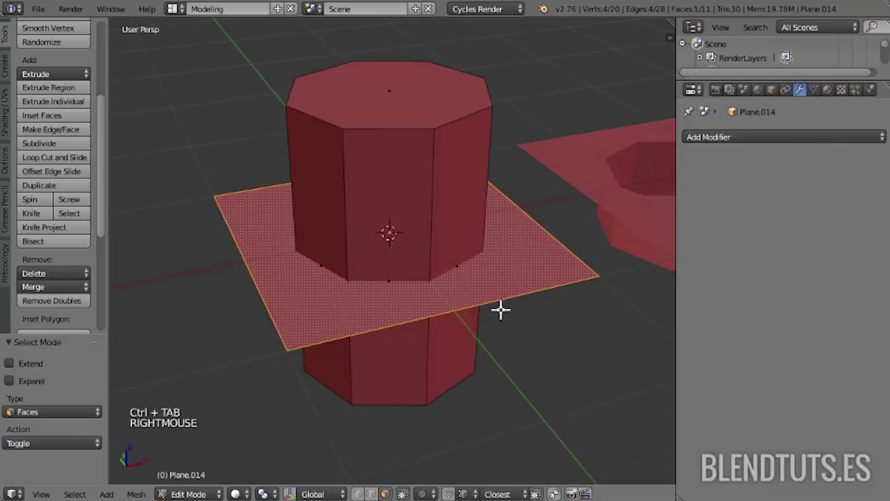
{"action": "key", "text": "alt+p"}
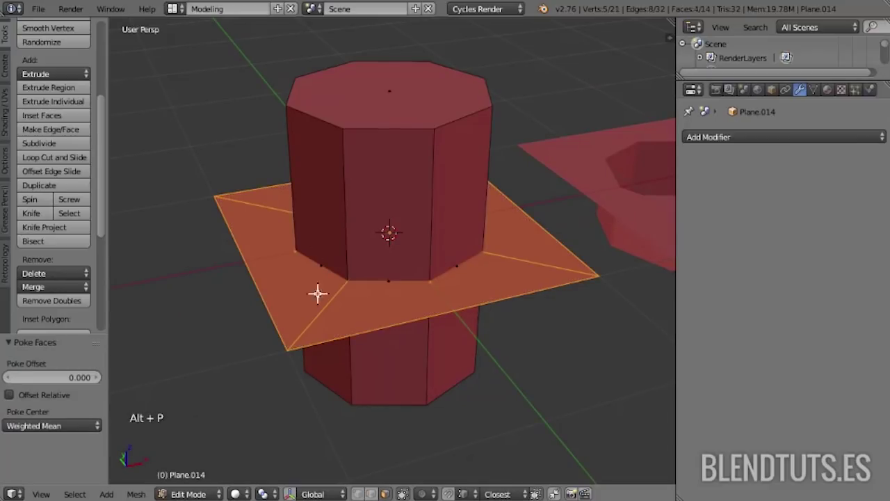
{"action": "key", "text": "a"}
{"action": "middle_click", "coordinate": [404, 181]}
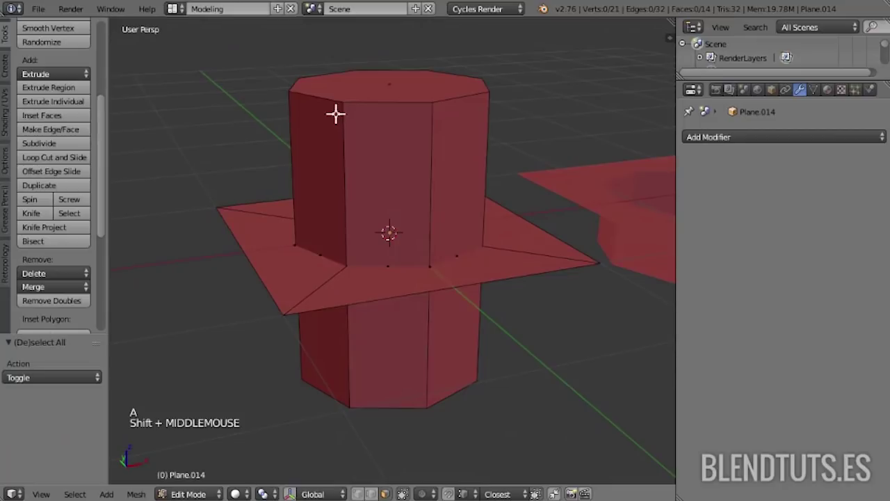
{"action": "key", "text": "l"}
{"action": "middle_click", "coordinate": [425, 179]}
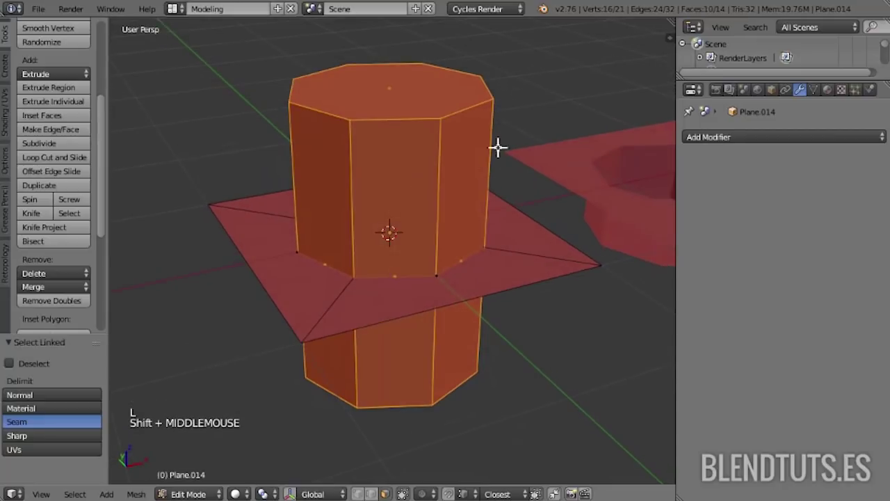
{"action": "key", "text": "ctrl+f"}
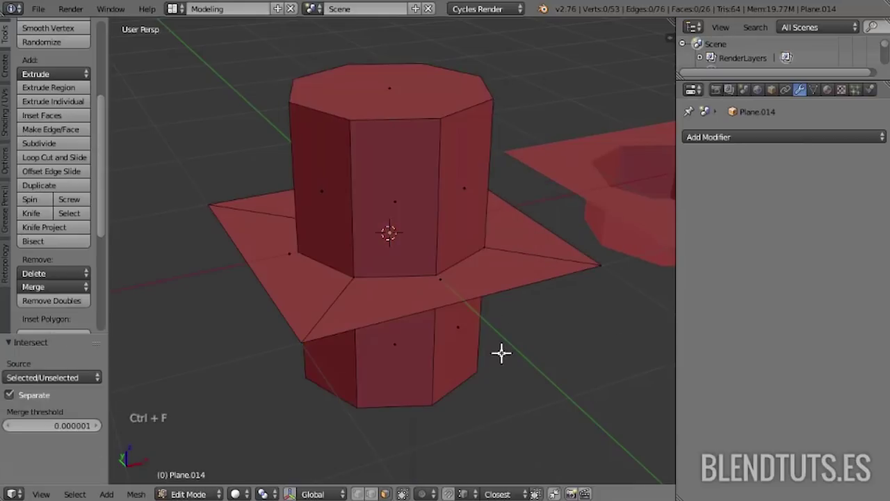
{"action": "middle_click", "coordinate": [483, 330]}
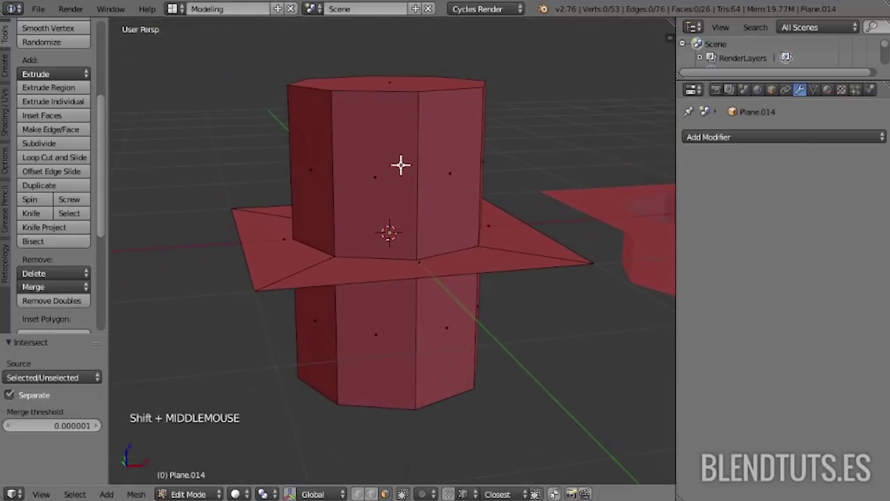
{"action": "key", "text": "ctrl+Tab"}
- In wireframe, select the upper cylinder part as linked geometry and move it up along Z
{"action": "key", "text": "z"}
{"action": "middle_click", "coordinate": [424, 255]}
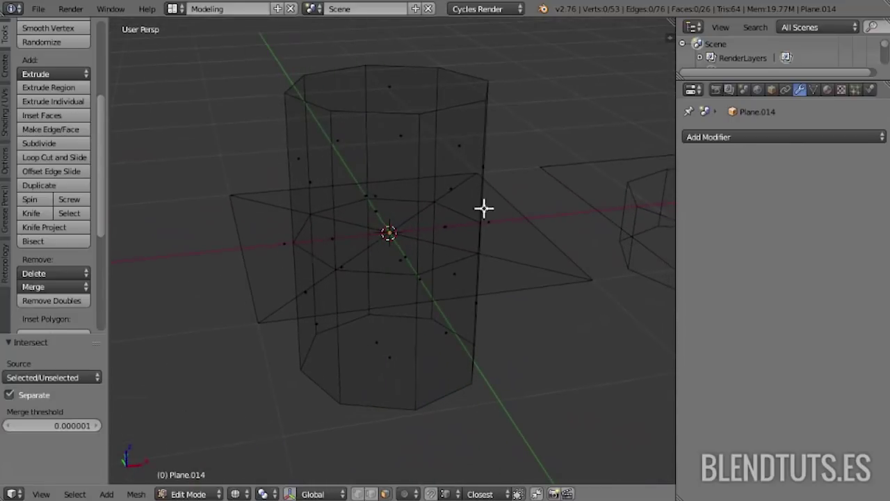
{"action": "middle_click", "coordinate": [479, 197]}
{"action": "right_click", "coordinate": [428, 124]}
{"action": "key", "text": "a"}
{"action": "key", "text": "l"}
{"action": "key", "text": "g"}
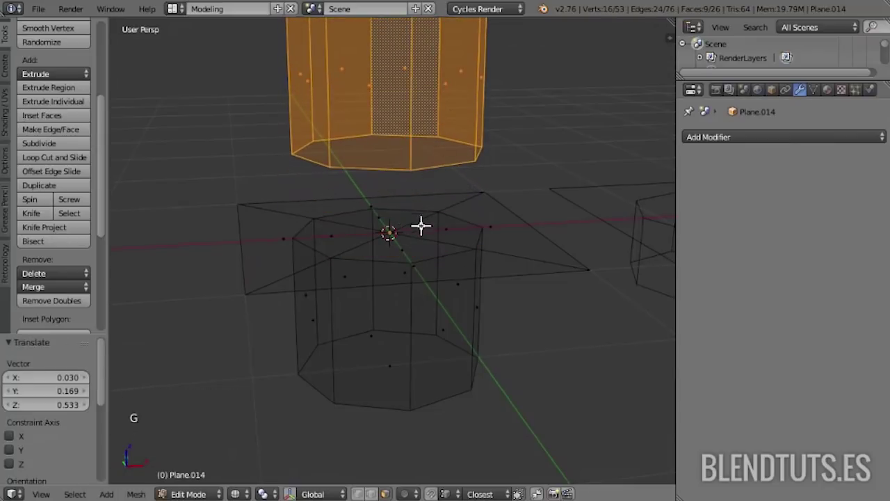
{"action": "key", "text": "g"}
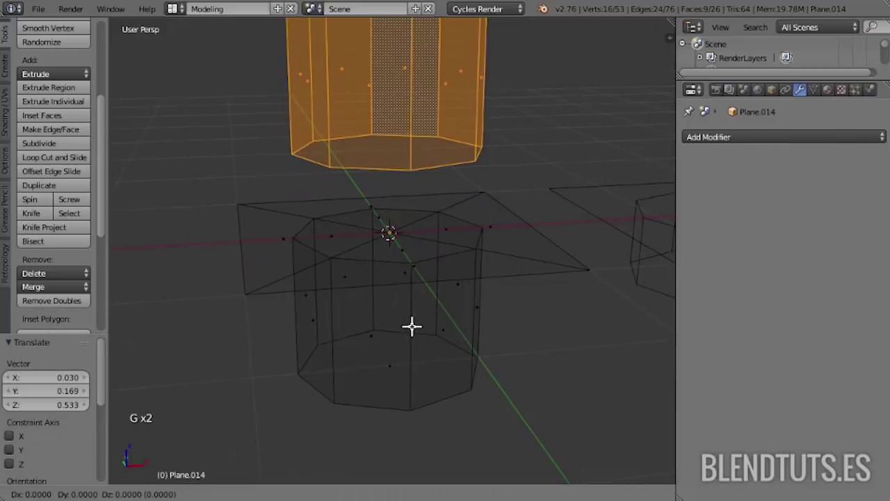
- Add the lower cylinder part to the selection and delete both pieces, leaving the octagonal cut tile
{"action": "key", "text": "k"}
{"action": "right_click", "coordinate": [417, 327]}
{"action": "key", "text": "l"}
{"action": "key", "text": "g"}
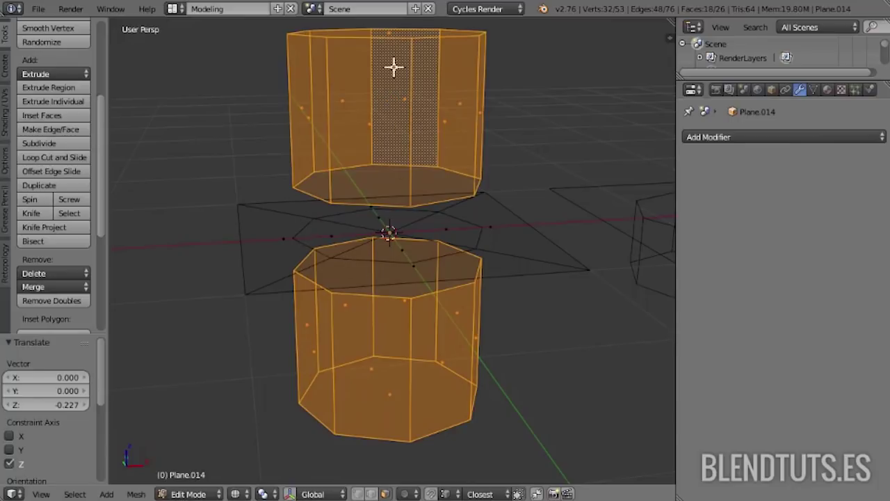
{"action": "key", "text": "x"}
{"action": "middle_click", "coordinate": [463, 164]}
{"action": "scroll", "scroll_direction": "up", "scroll_amount": 3}
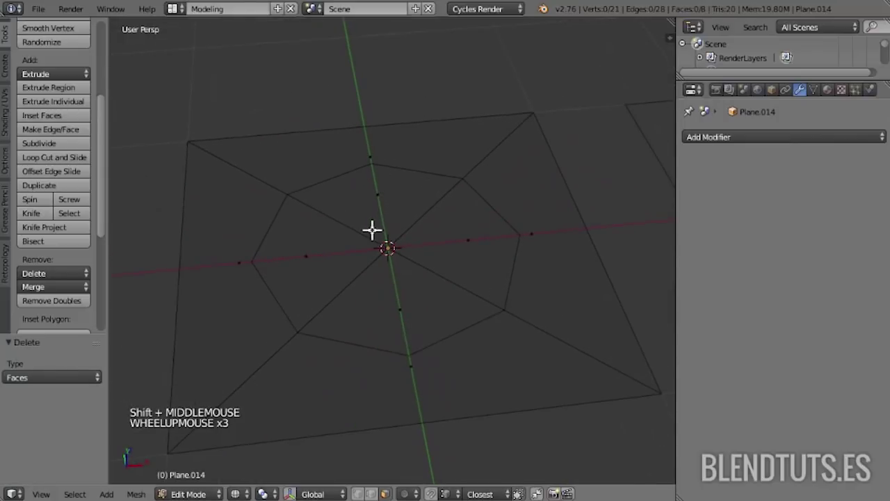
- Back in solid view, select all of Plane.014 and merge its duplicate vertices from the Specials menu
{"action": "middle_click", "coordinate": [374, 228]}
{"action": "scroll", "scroll_direction": "up", "scroll_amount": 3}
{"action": "key", "text": "z"}
{"action": "middle_click", "coordinate": [374, 213]}
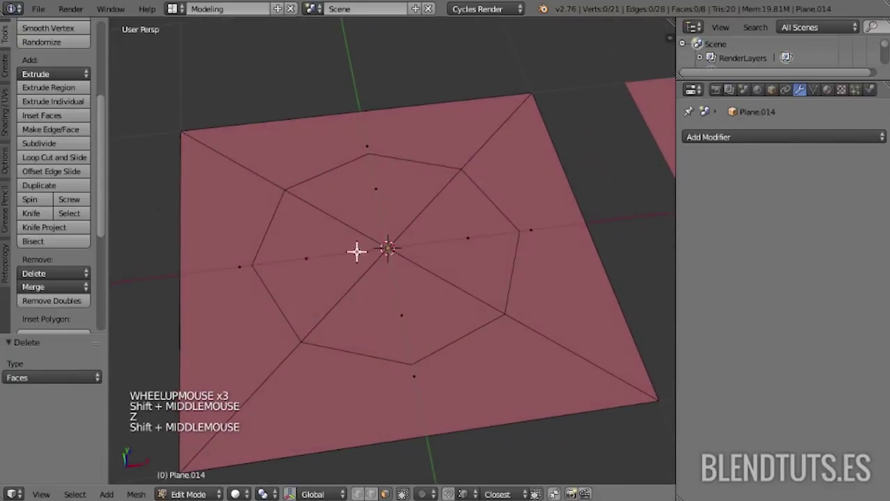
{"action": "scroll", "scroll_direction": "up", "scroll_amount": 3}
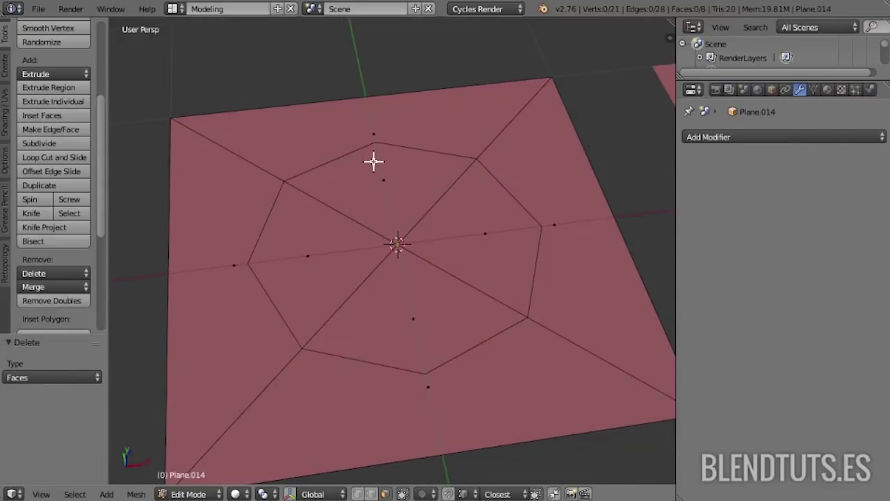
{"action": "right_click", "coordinate": [378, 130]}
{"action": "middle_click", "coordinate": [385, 222]}
{"action": "right_click", "coordinate": [415, 152]}
{"action": "key", "text": "g"}
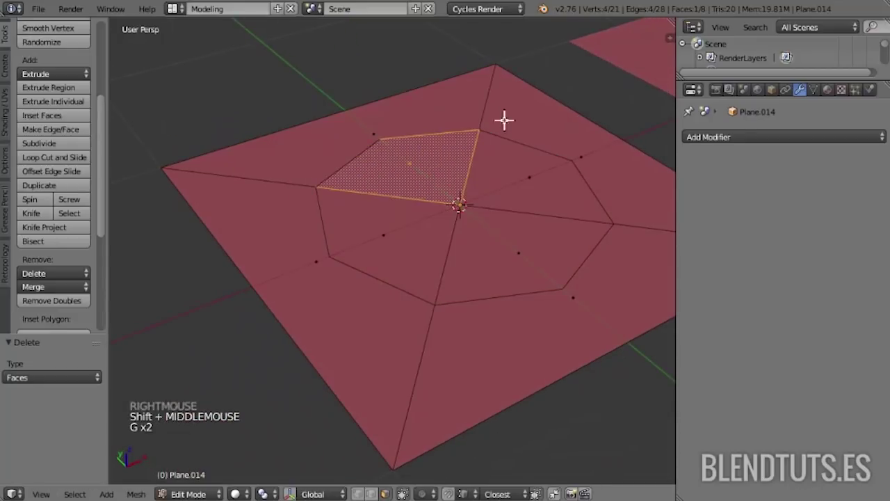
{"action": "key", "text": "g"}
{"action": "key", "text": "a"}
{"action": "key", "text": "a"}
{"action": "key", "text": "w"}
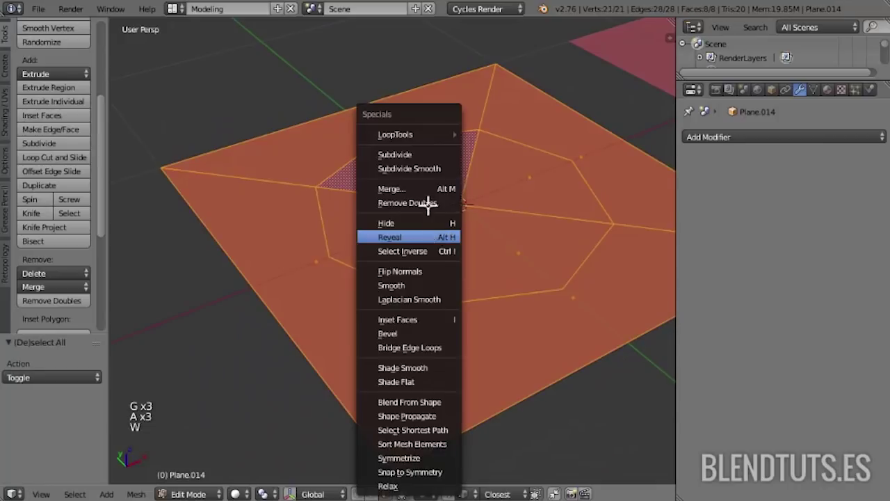
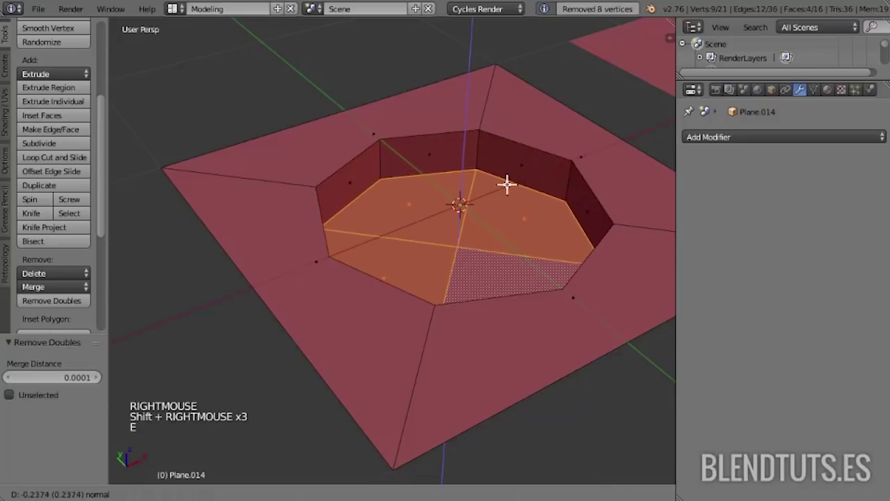
- Switch mesh selection to Edge mode for the dented tile
{"action": "key", "text": "ctrl+Tab"}
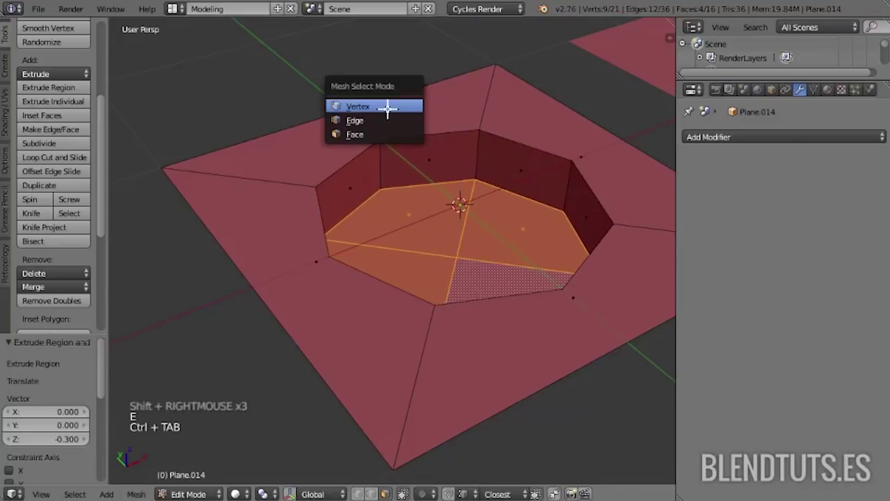
{"action": "middle_click", "coordinate": [403, 167]}
{"action": "key", "text": "ctrl+Tab"}
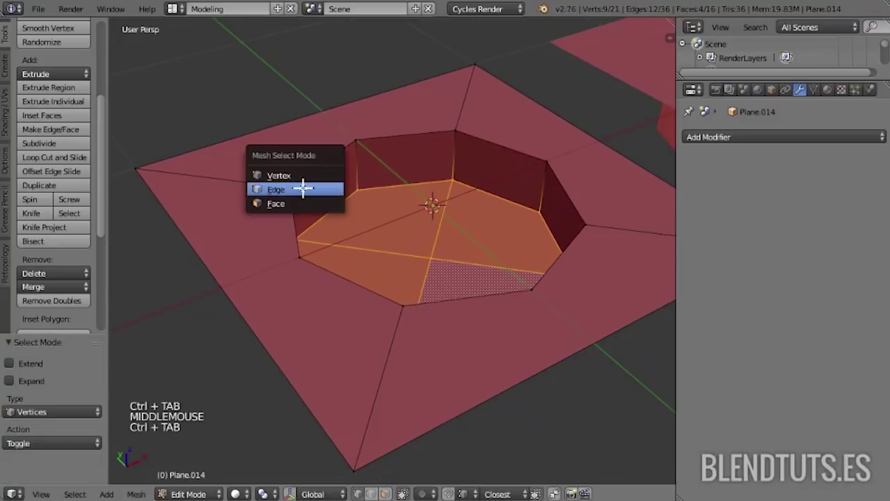
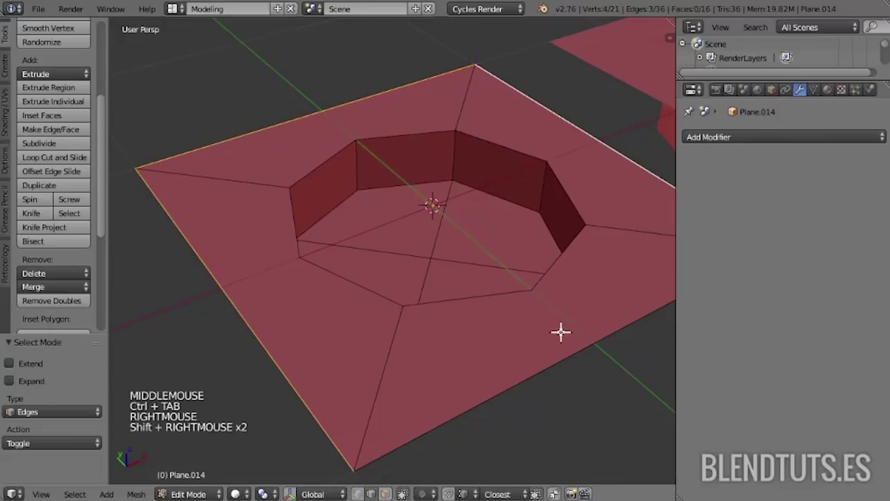
- Subdivide the four outer border edges of the dented tile pair by pair
{"action": "middle_click", "coordinate": [511, 348]}
{"action": "scroll", "scroll_direction": "down", "scroll_amount": 3}
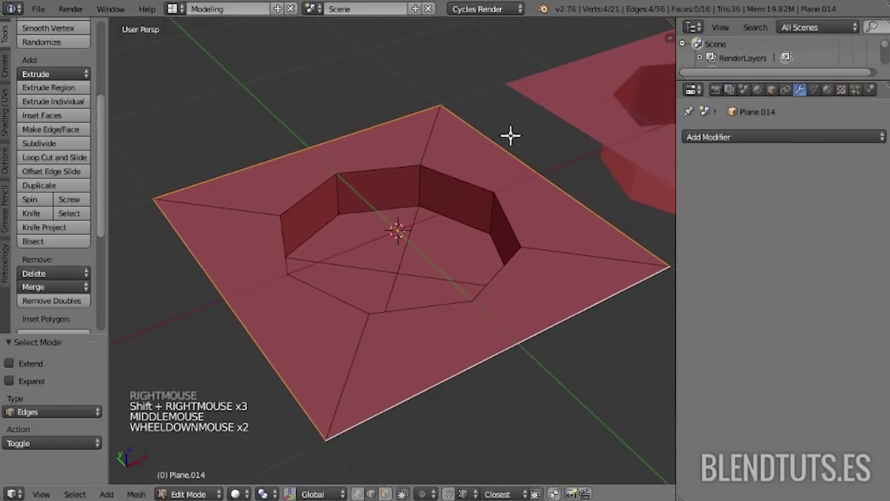
{"action": "key", "text": "w"}
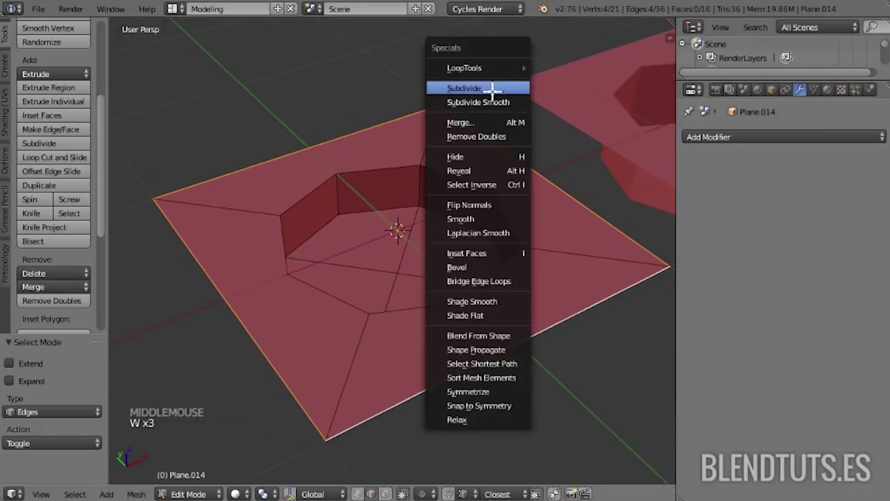
{"action": "key", "text": "ctrl+Tab"}
{"action": "right_click", "coordinate": [309, 146]}
{"action": "right_click", "coordinate": [337, 172]}
{"action": "key", "text": "j"}
{"action": "right_click", "coordinate": [550, 166]}
{"action": "right_click", "coordinate": [482, 183]}
{"action": "key", "text": "j"}
{"action": "right_click", "coordinate": [485, 297]}
{"action": "right_click", "coordinate": [521, 350]}
{"action": "key", "text": "j"}
{"action": "right_click", "coordinate": [276, 275]}
{"action": "right_click", "coordinate": [218, 301]}
{"action": "key", "text": "j"}
- Check the tile's faces from above in face-select mode, orbiting around the dent
{"action": "key", "text": "a"}
{"action": "middle_click", "coordinate": [448, 216]}
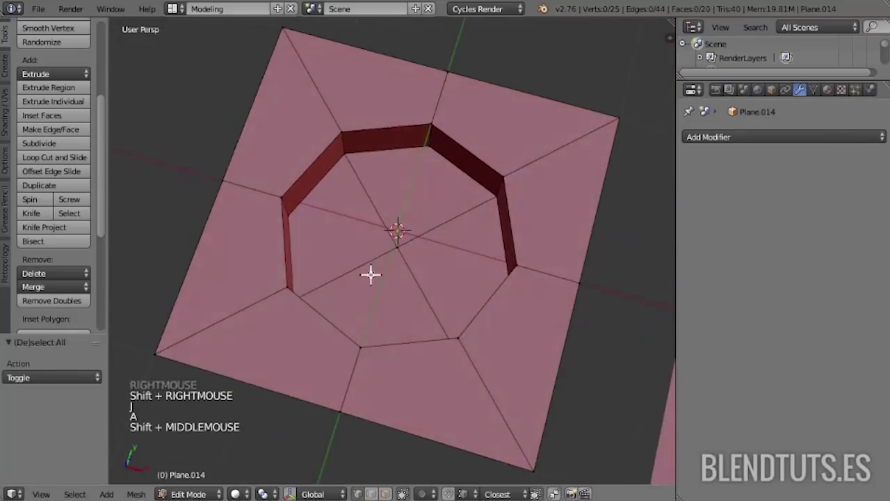
{"action": "key", "text": "ctrl+Tab"}
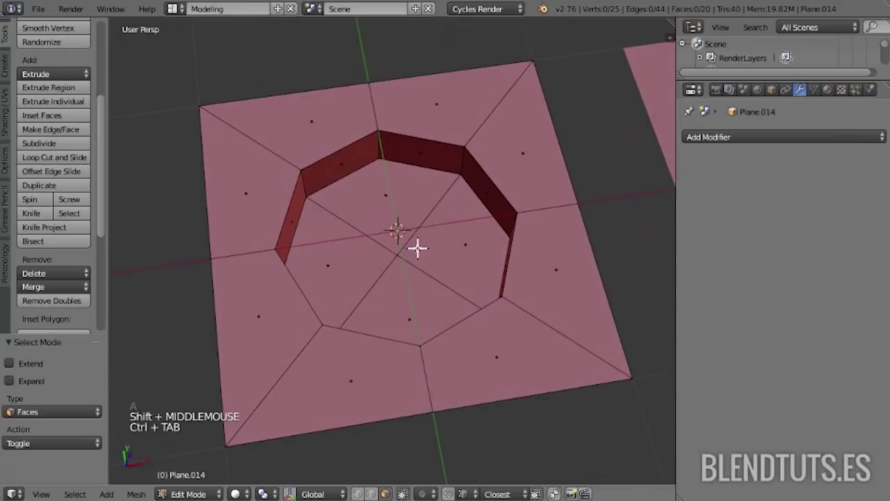
{"action": "right_click", "coordinate": [396, 216]}
{"action": "right_click", "coordinate": [351, 251]}
{"action": "key", "text": "a"}
{"action": "middle_click", "coordinate": [414, 210]}
{"action": "key", "text": "ctrl+Tab"}
{"action": "middle_click", "coordinate": [413, 217]}
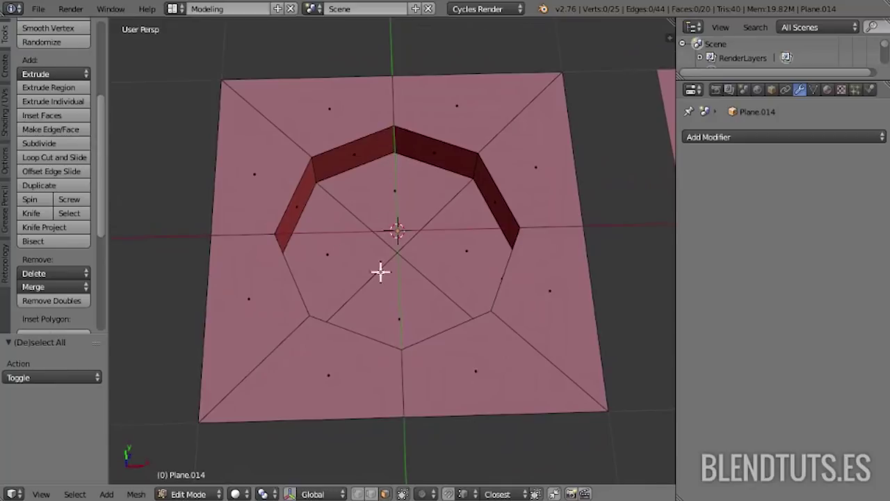
{"action": "middle_click", "coordinate": [294, 279]}
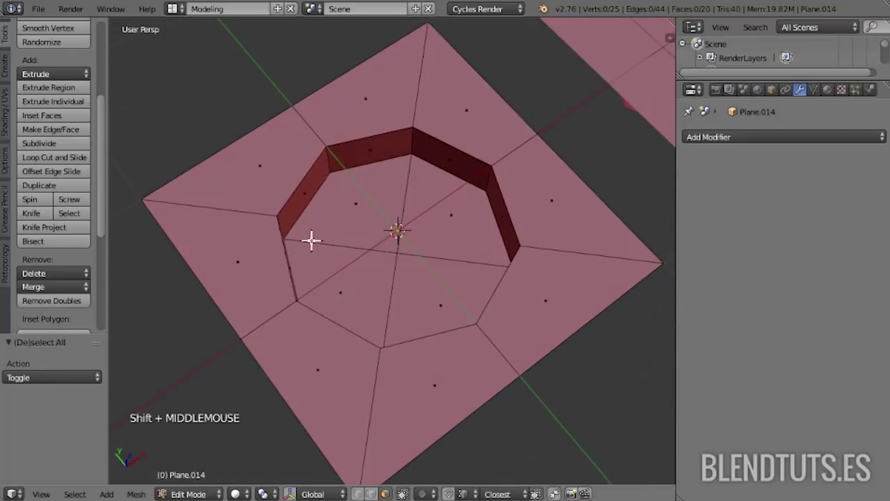
- Leave Edit Mode on Plane.014 and zoom out until the whole row of tiles is visible
{"action": "key", "text": "Tab"}
{"action": "key", "text": "a"}
{"action": "middle_click", "coordinate": [446, 270]}
{"action": "scroll", "scroll_direction": "down", "scroll_amount": 3}
{"action": "middle_click", "coordinate": [446, 333]}
{"action": "scroll", "scroll_direction": "down", "scroll_amount": 3}
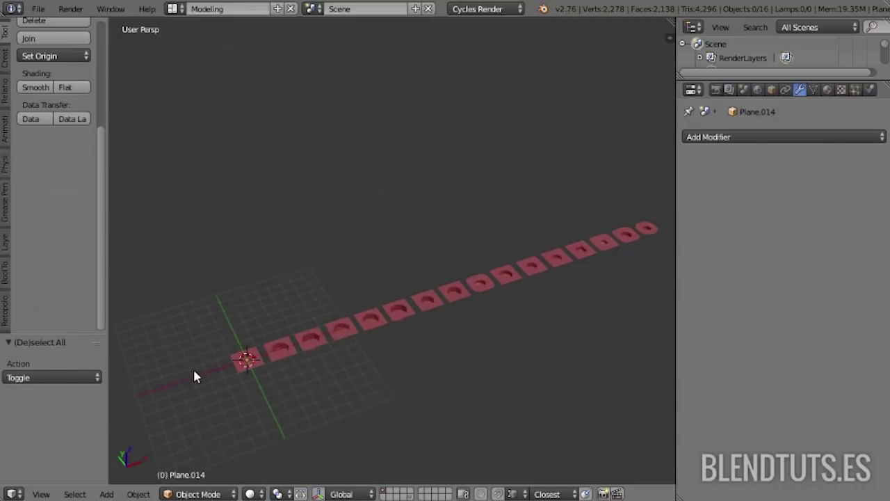
- Select every tile and shift the whole row along X, then clear the selection
{"action": "key", "text": "a"}
{"action": "key", "text": "a"}
{"action": "key", "text": "a"}
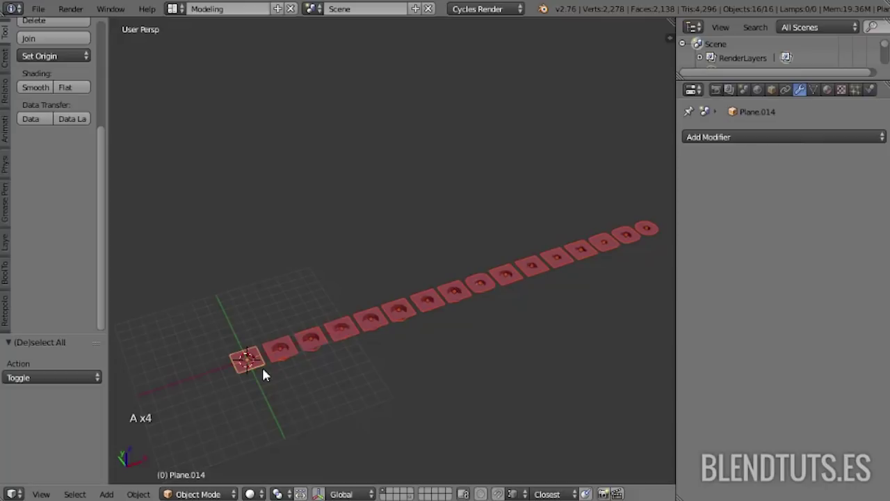
{"action": "key", "text": "g"}
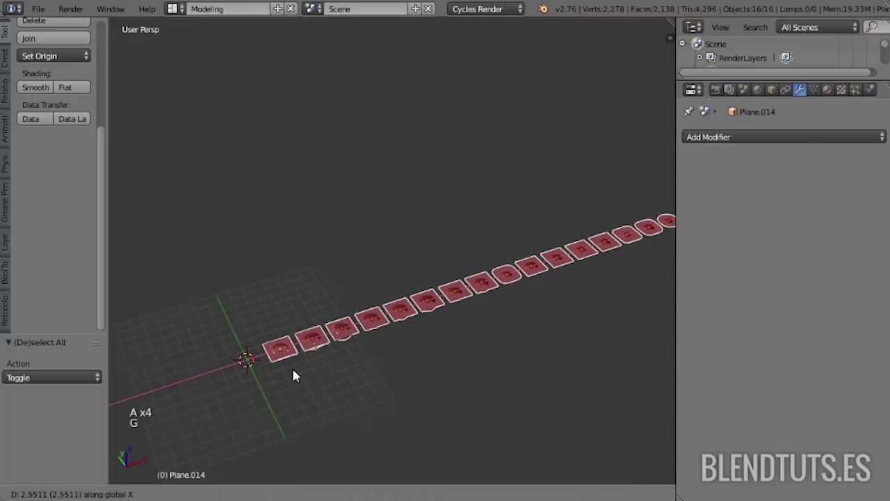
{"action": "scroll", "scroll_direction": "up", "scroll_amount": 3}
{"action": "middle_click", "coordinate": [255, 372]}
{"action": "scroll", "scroll_direction": "up", "scroll_amount": 3}
{"action": "scroll", "scroll_direction": "up", "scroll_amount": 3}
{"action": "middle_click", "coordinate": [377, 317]}
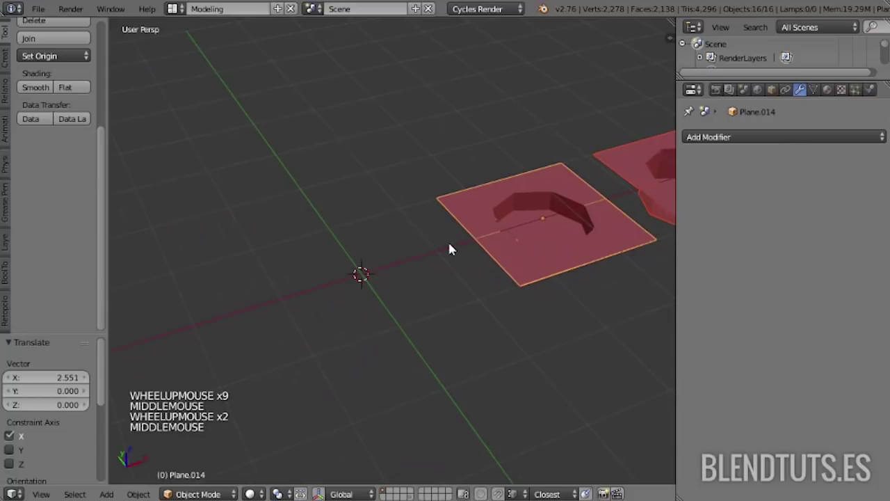
{"action": "key", "text": "Tab"}
{"action": "key", "text": "x"}
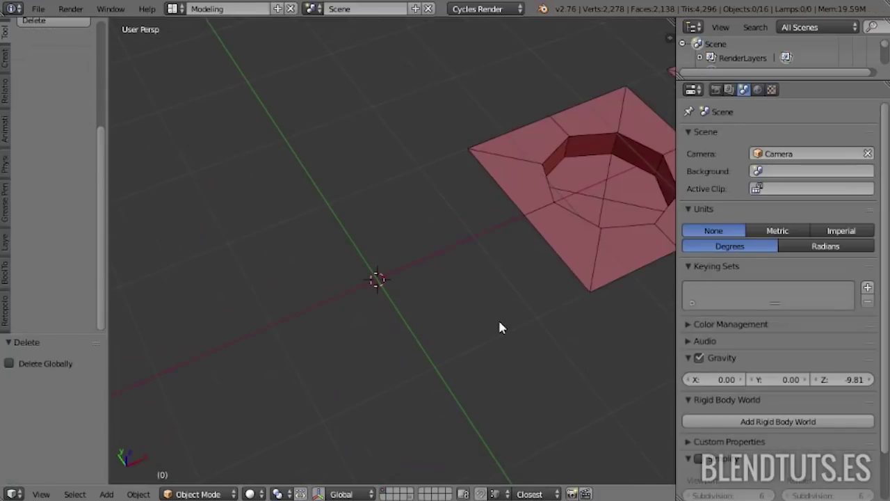
- Add a new flat plane, Plane.015, at the origin beside the dented tile
{"action": "key", "text": "shift+a"}
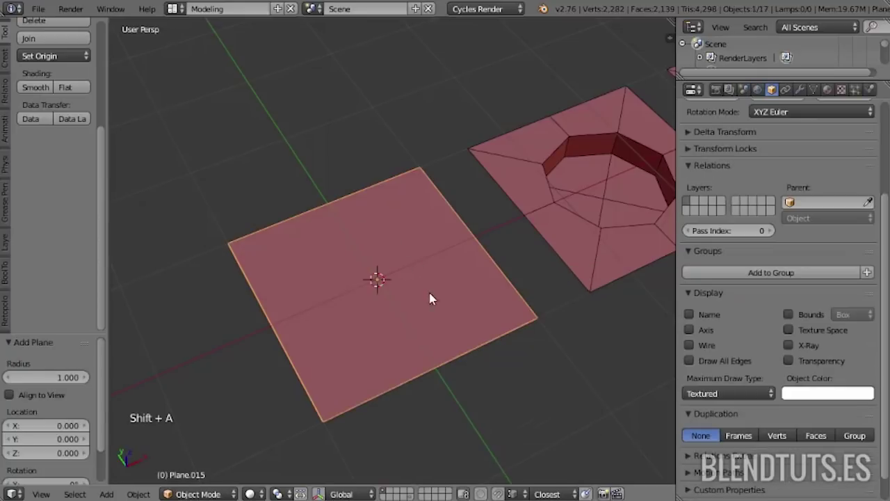
{"action": "middle_click", "coordinate": [396, 341]}
{"action": "scroll", "scroll_direction": "down", "scroll_amount": 3}
- Cut Plane.015 into a grid with loop cuts running in both directions
{"action": "scroll", "scroll_direction": "up", "scroll_amount": 3}
{"action": "key", "text": "Tab"}
{"action": "scroll", "scroll_direction": "up", "scroll_amount": 3}
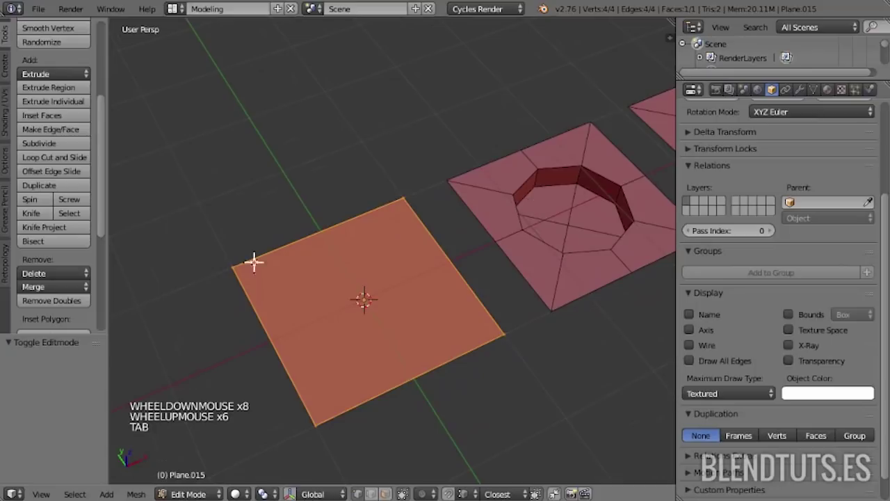
{"action": "key", "text": "ctrl+r"}
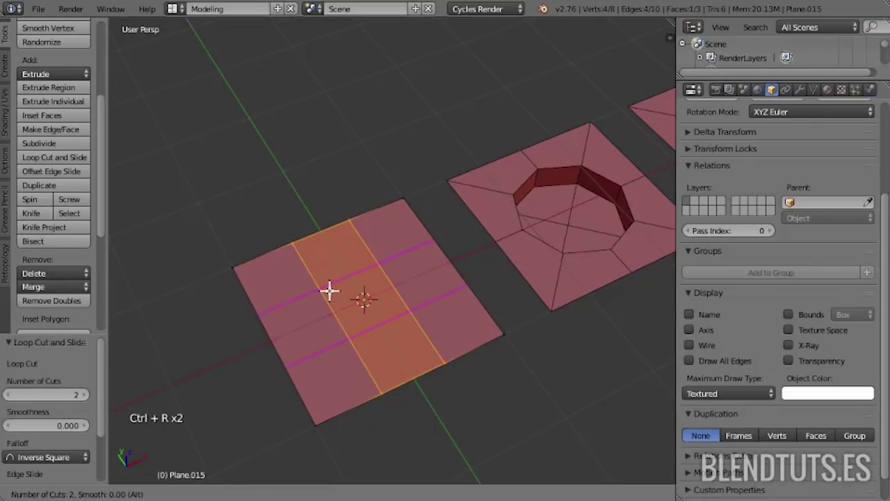
{"action": "key", "text": "a"}
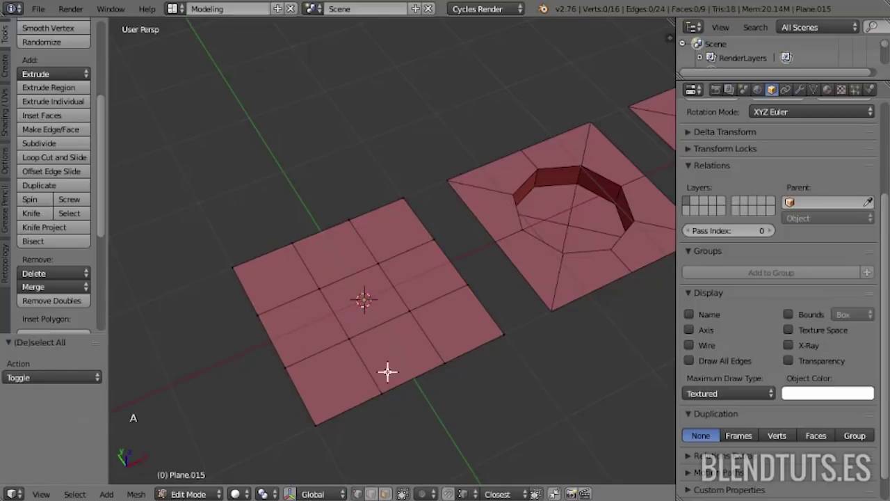
{"action": "key", "text": "ctrl+r"}
{"action": "key", "text": "a"}
{"action": "middle_click", "coordinate": [429, 375]}
{"action": "scroll", "scroll_direction": "up", "scroll_amount": 3}
- Round the central faces into a circle with LoopTools and resize the patch
{"action": "key", "text": "ctrl+Tab"}
{"action": "scroll", "scroll_direction": "up", "scroll_amount": 3}
{"action": "right_click", "coordinate": [348, 282]}
{"action": "right_click", "coordinate": [356, 319]}
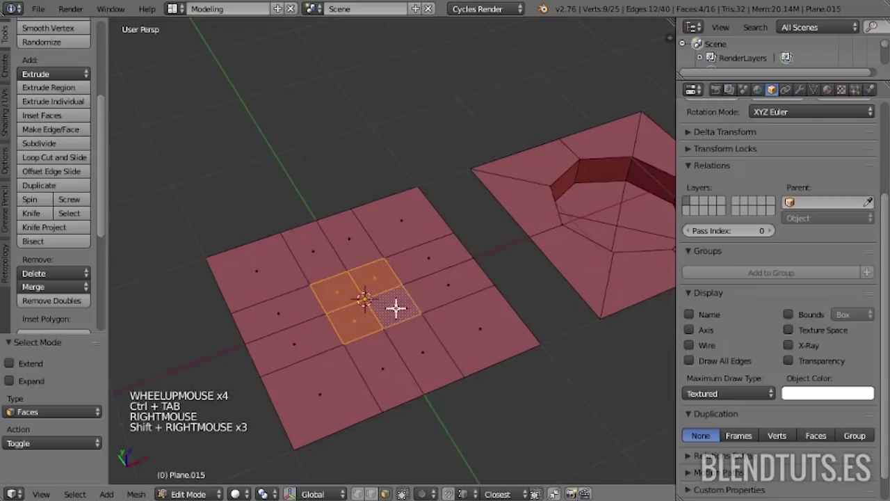
{"action": "key", "text": "w"}
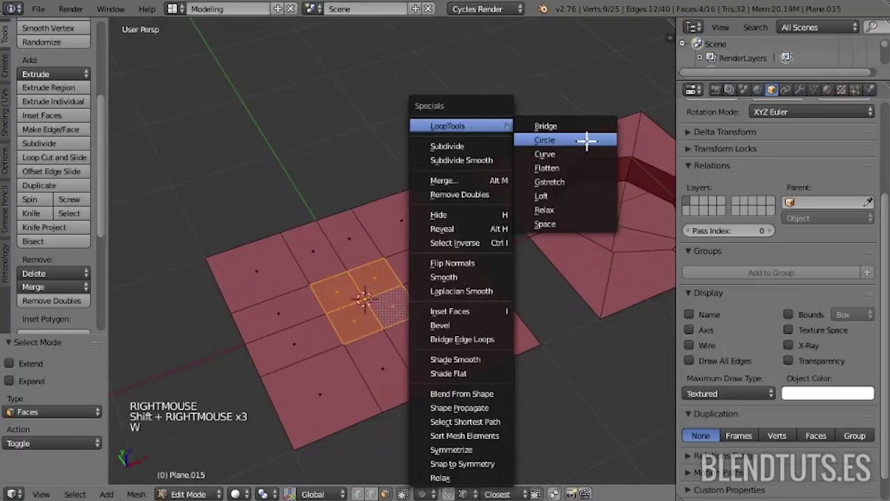
{"action": "key", "text": "s"}
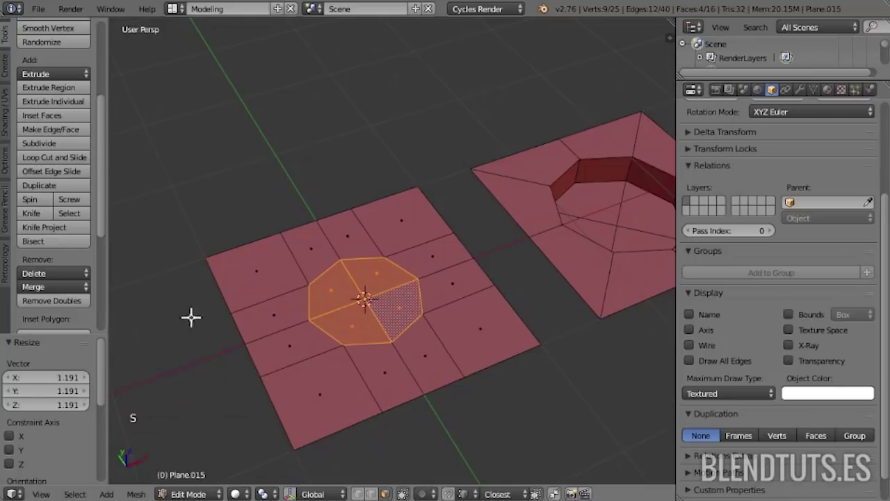
{"action": "key", "text": "s"}
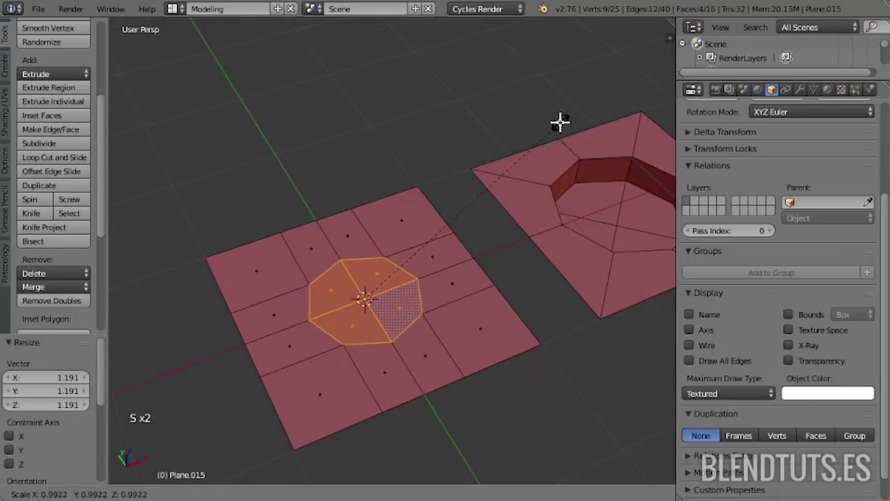
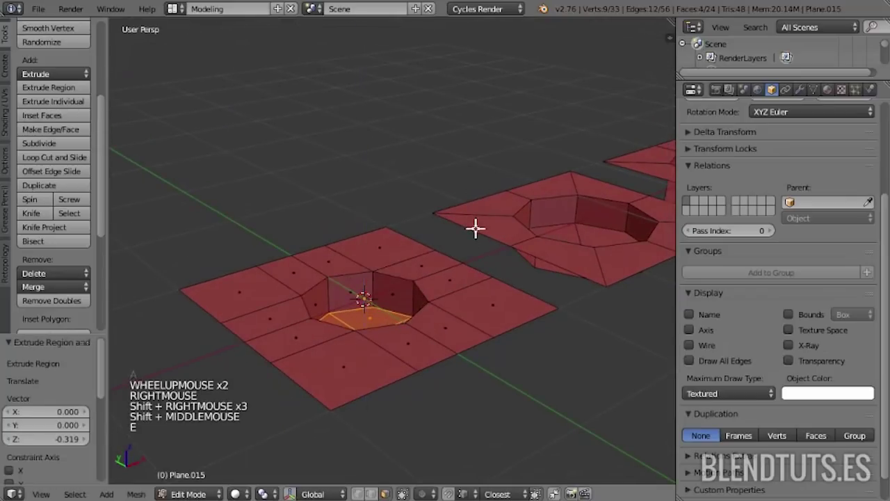
{"action": "middle_click", "coordinate": [459, 268]}
- Add centred loop cuts around the patch and sink it into an octagonal well
{"action": "key", "text": "ctrl+r"}
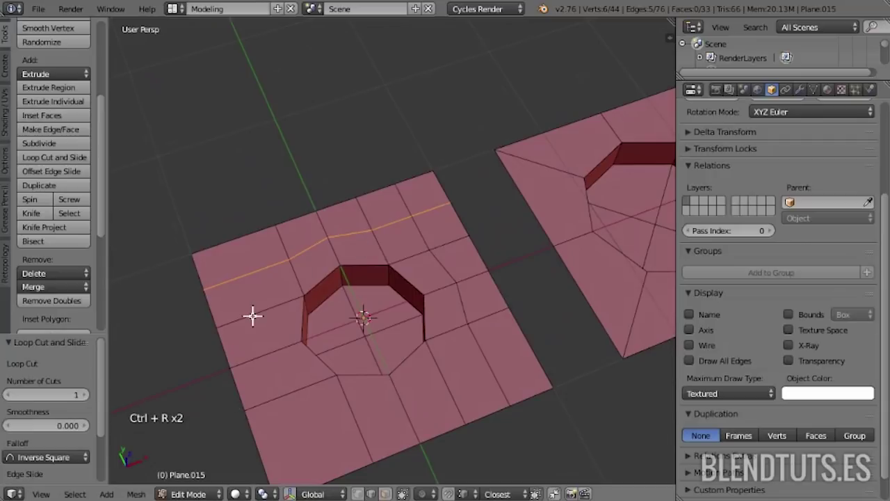
{"action": "key", "text": "a"}
{"action": "key", "text": "ctrl+Tab"}
{"action": "right_click", "coordinate": [413, 398]}
{"action": "right_click", "coordinate": [448, 274]}
{"action": "key", "text": "s"}
{"action": "key", "text": "a"}
{"action": "middle_click", "coordinate": [483, 258]}
{"action": "right_click", "coordinate": [471, 264]}
{"action": "right_click", "coordinate": [332, 233]}
{"action": "right_click", "coordinate": [302, 288]}
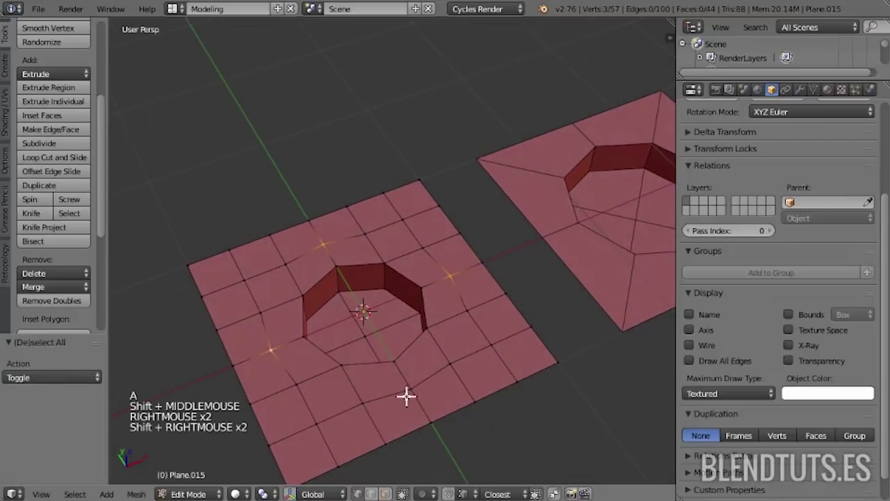
{"action": "key", "text": "s"}
{"action": "key", "text": "a"}
- Orbit and zoom around the tile to inspect the sunken octagonal dent
{"action": "middle_click", "coordinate": [406, 344]}
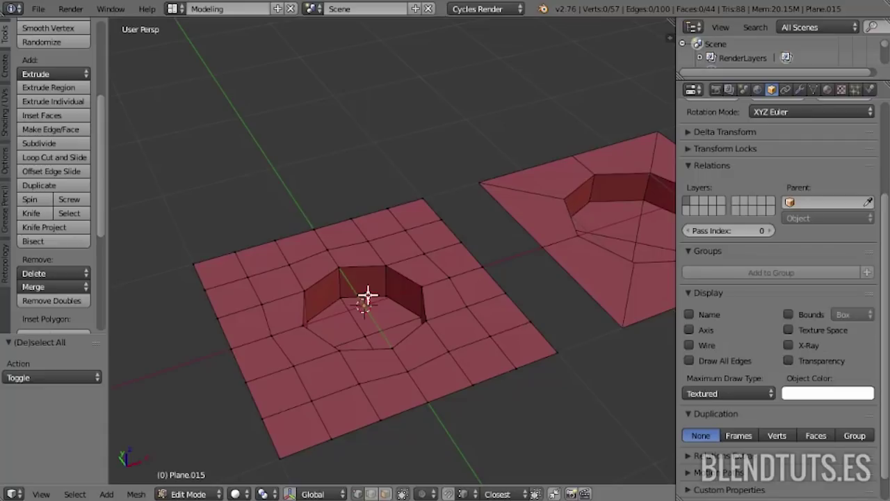
{"action": "middle_click", "coordinate": [371, 291]}
{"action": "middle_click", "coordinate": [489, 254]}
{"action": "scroll", "scroll_direction": "down", "scroll_amount": 3}
{"action": "middle_click", "coordinate": [512, 321]}
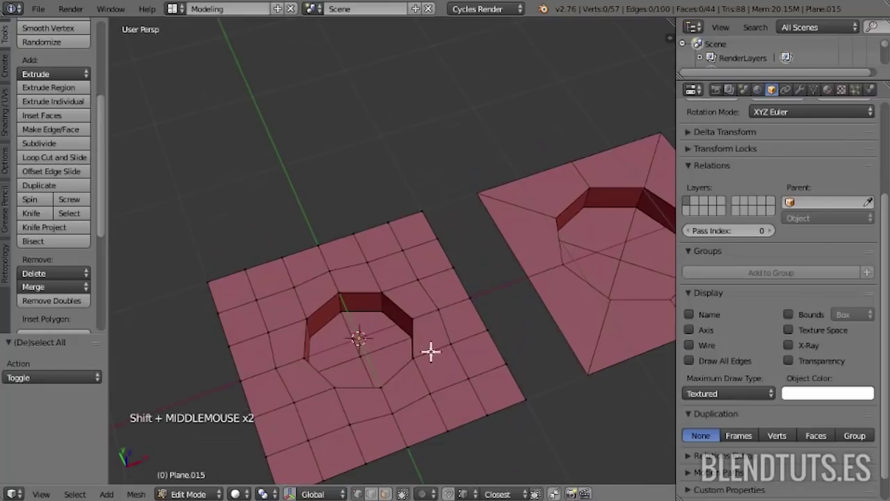
{"action": "scroll", "scroll_direction": "down", "scroll_amount": 3}
{"action": "scroll", "scroll_direction": "up", "scroll_amount": 3}
{"action": "middle_click", "coordinate": [353, 263]}
{"action": "scroll", "scroll_direction": "up", "scroll_amount": 3}
{"action": "middle_click", "coordinate": [405, 290]}
{"action": "middle_click", "coordinate": [349, 307]}
{"action": "middle_click", "coordinate": [401, 273]}
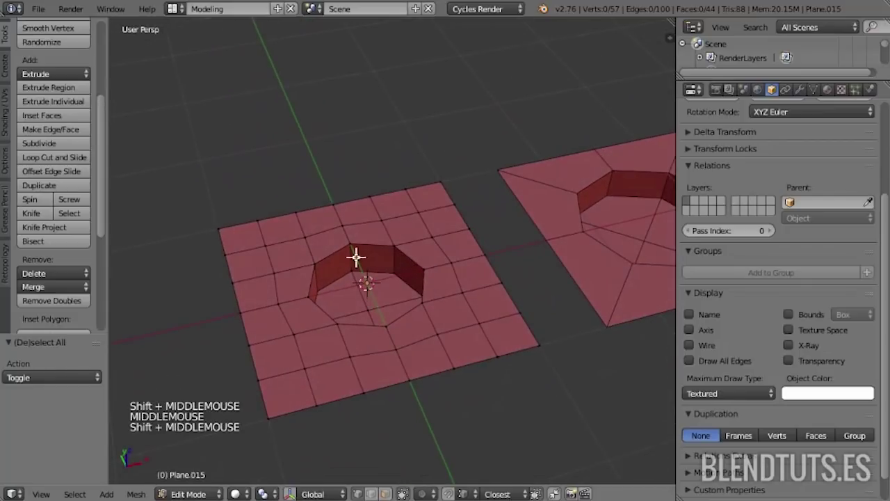
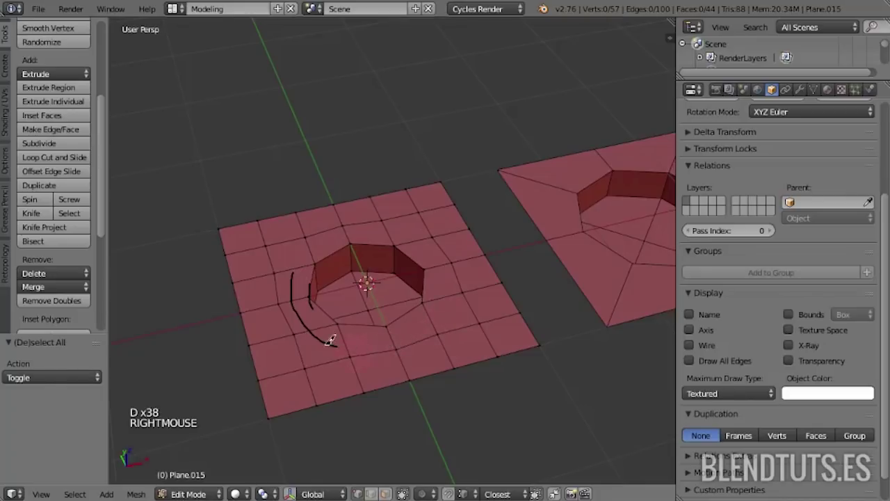
- Finish the grid tile, move the row along X and add Plane.016 at the origin for editing
{"action": "key", "text": "d"}
{"action": "key", "text": "d"}
{"action": "key", "text": "d"}
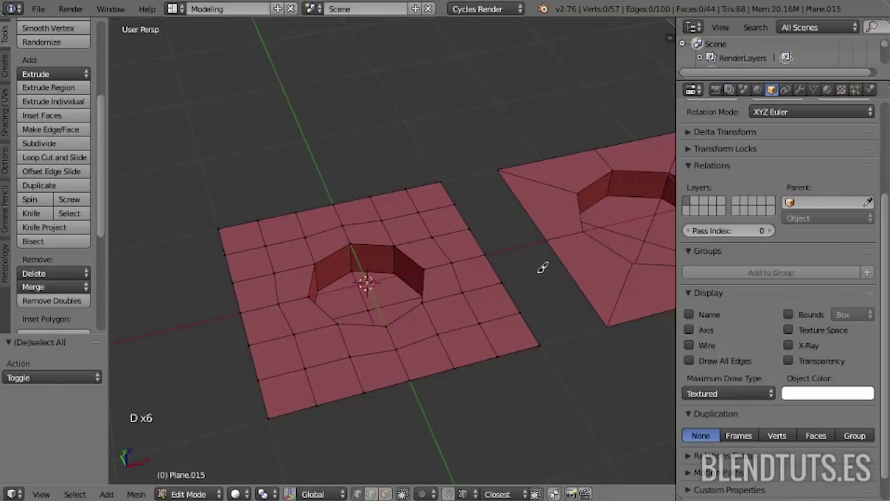
{"action": "key", "text": "Tab"}
{"action": "key", "text": "a"}
{"action": "key", "text": "a"}
{"action": "key", "text": "g"}
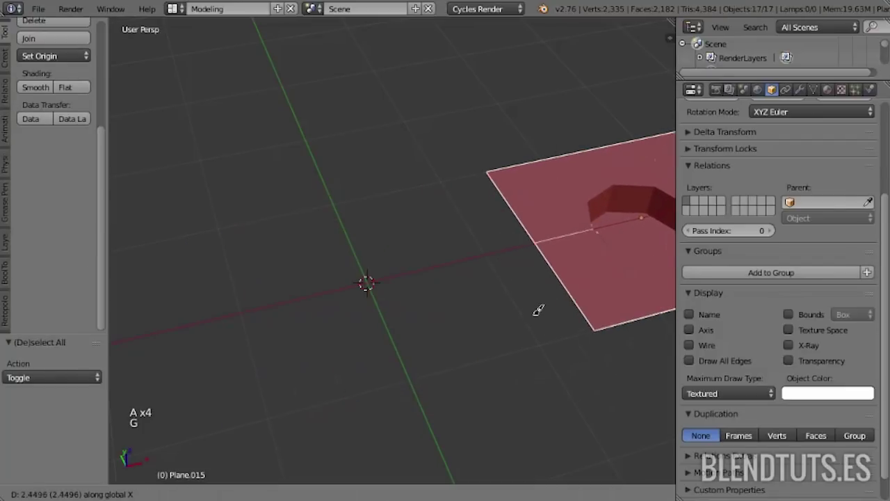
{"action": "key", "text": "shift+a"}
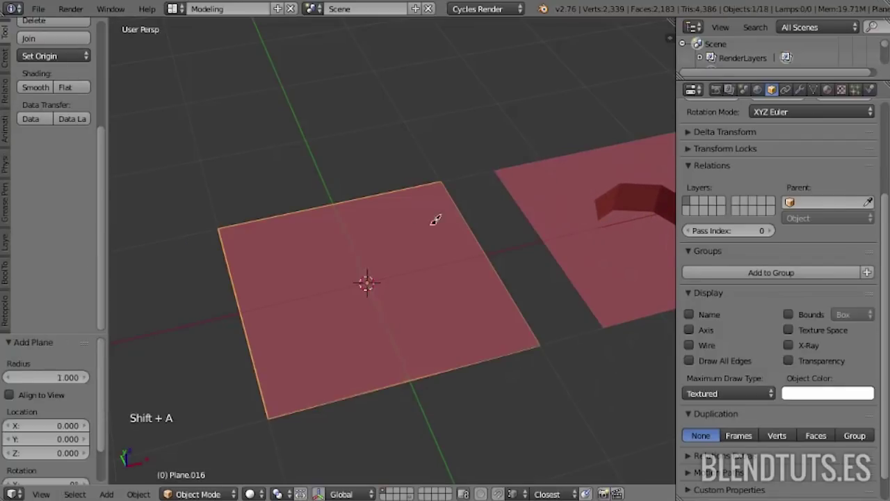
{"action": "key", "text": "Tab"}
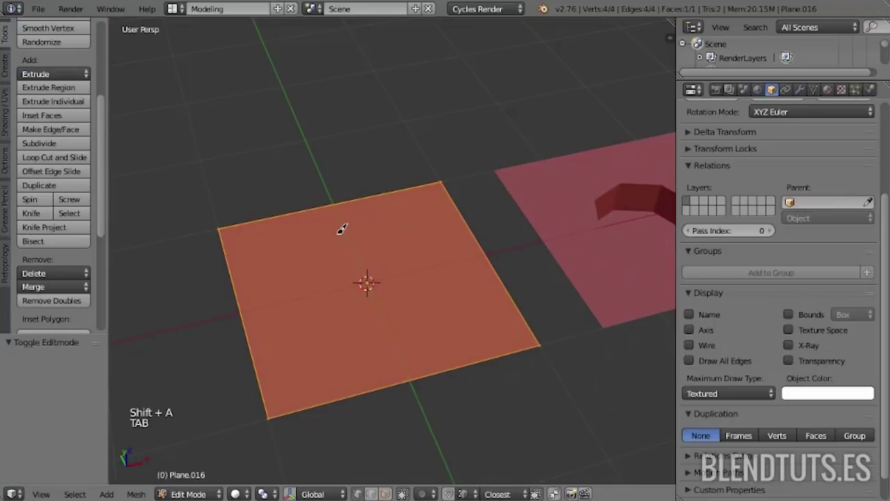
- Loop cut the plane twice each way into a 3×3 grid and spread the inner loops apart
{"action": "key", "text": "ctrl+r"}
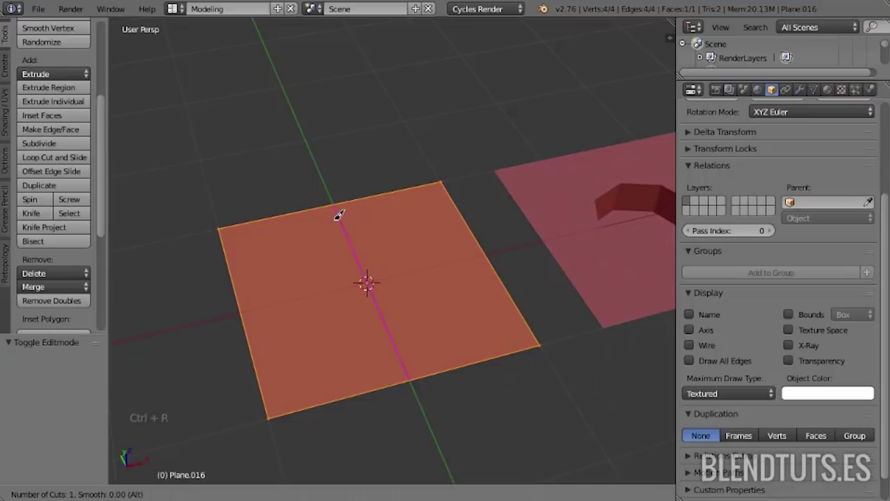
{"action": "key", "text": "ctrl+r"}
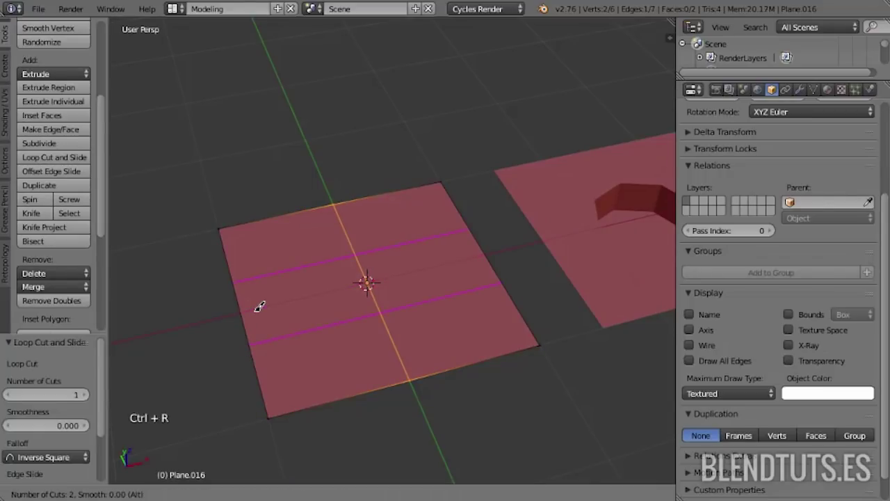
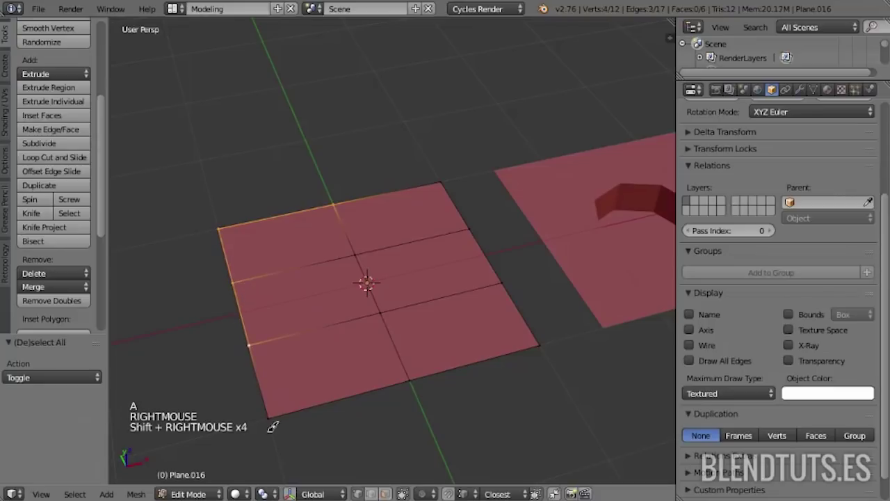
{"action": "key", "text": "a"}
{"action": "key", "text": "ctrl+Tab"}
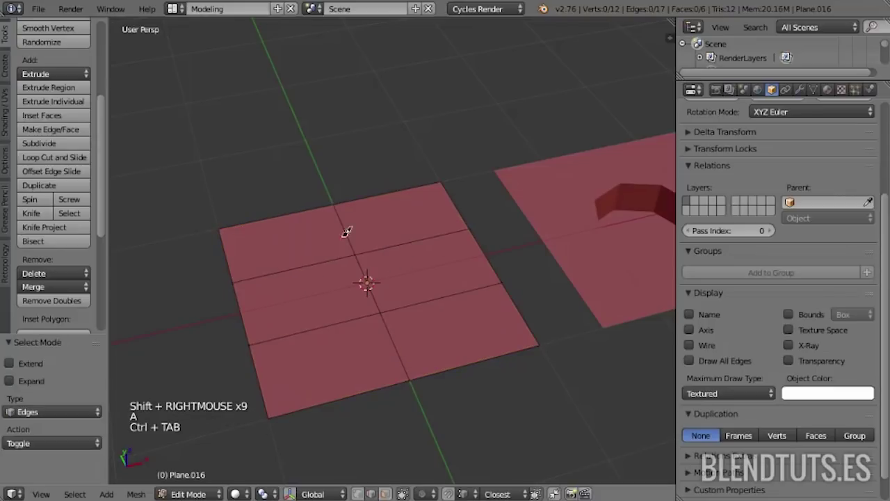
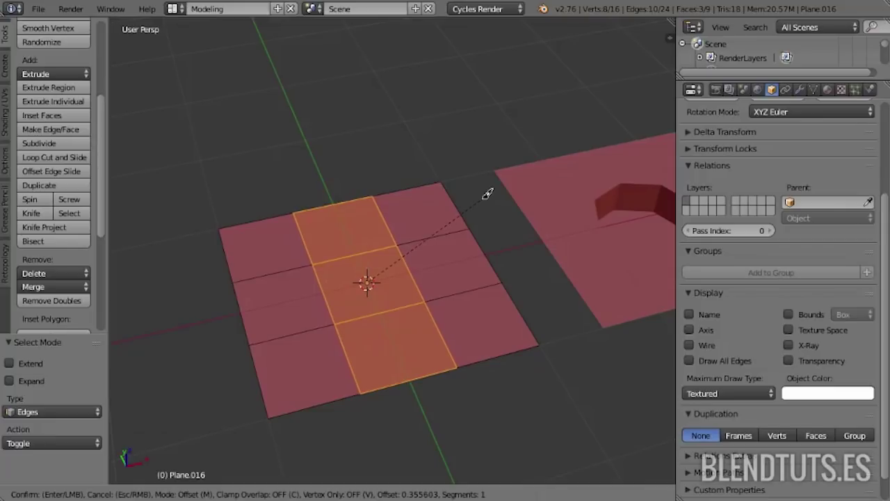
{"action": "key", "text": "a"}
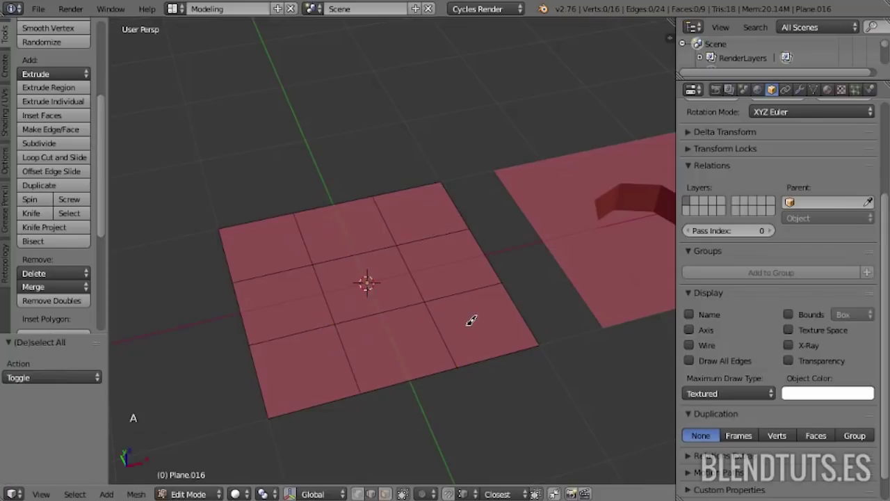
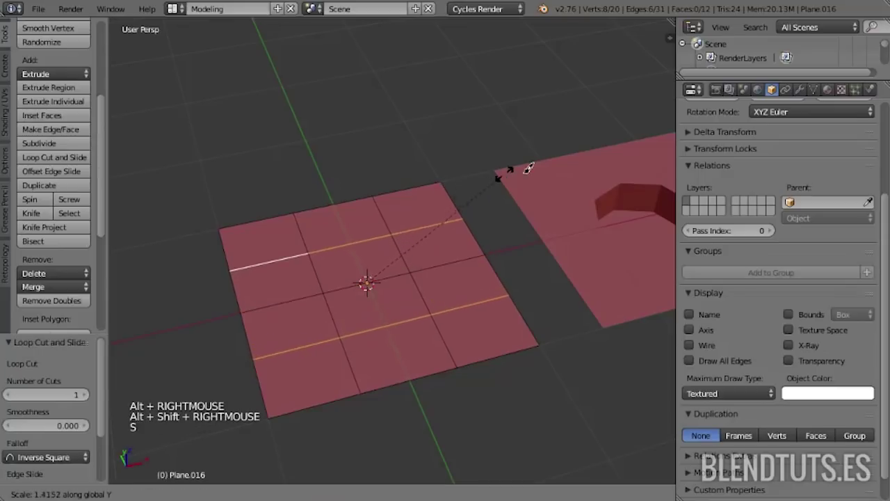
{"action": "key", "text": "a"}
- Inset a border ring, shrink the centre faces and round them into a circle
{"action": "key", "text": "ctrl+Tab"}
{"action": "key", "text": "a"}
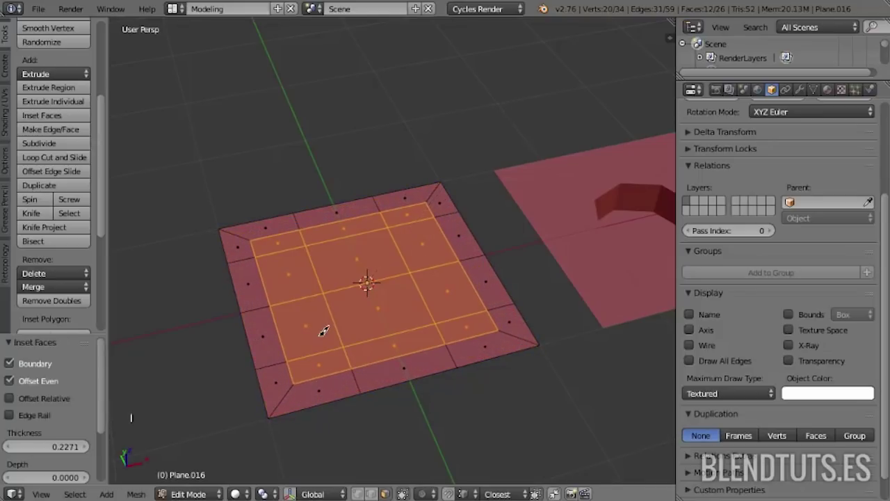
{"action": "key", "text": "s"}
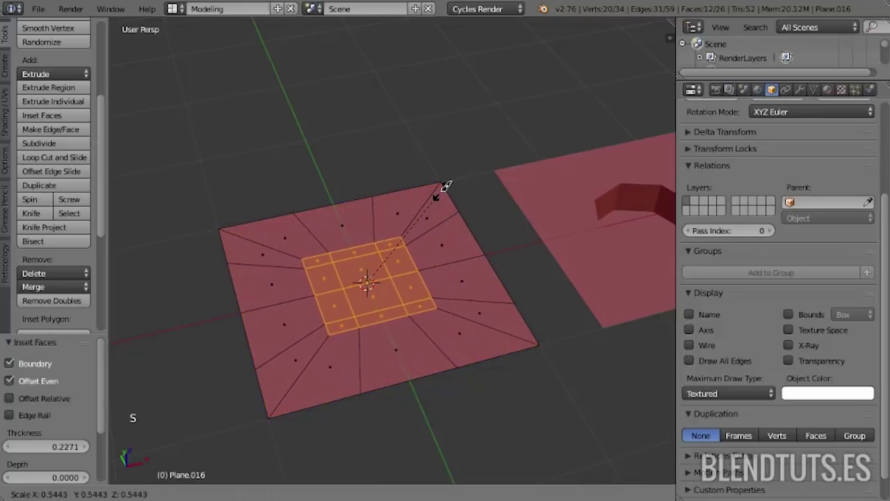
{"action": "key", "text": "w"}
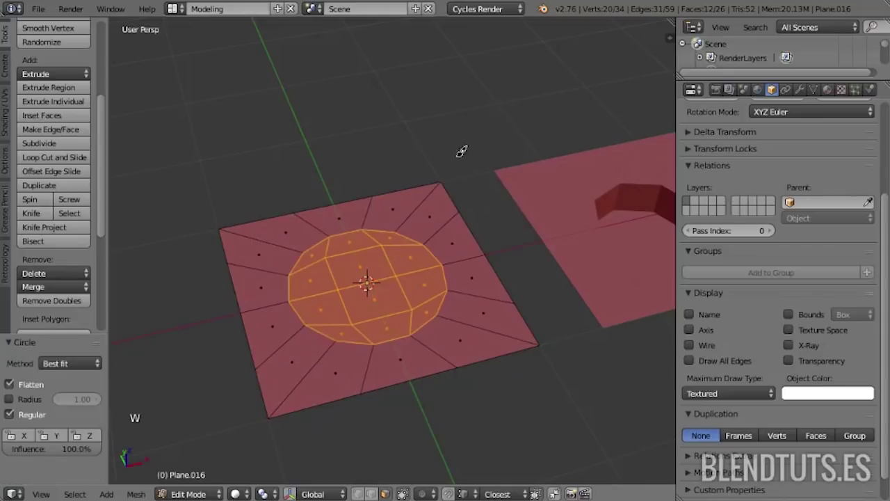
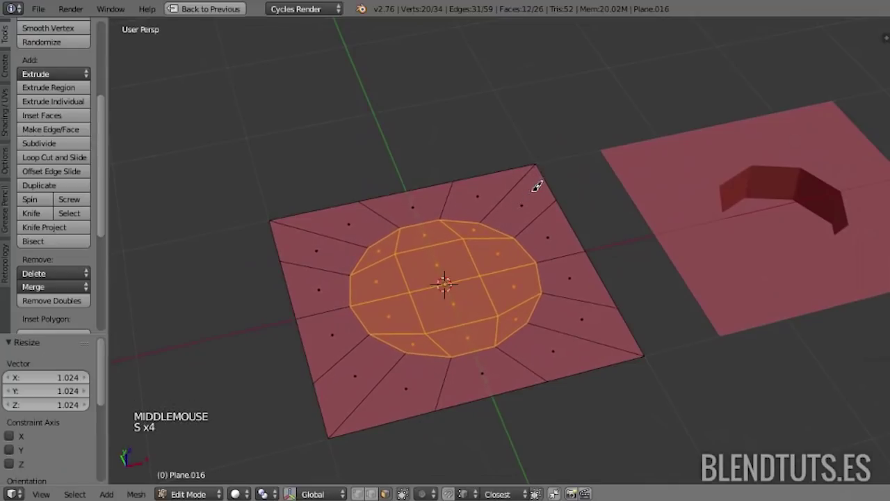
- Scale the circle's inner edges toward the middle to start forming the hole
{"action": "key", "text": "ctrl+Tab"}
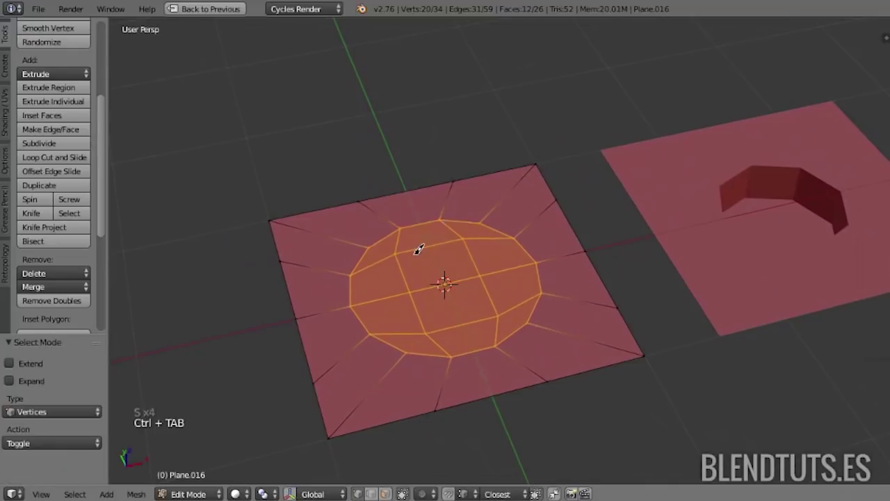
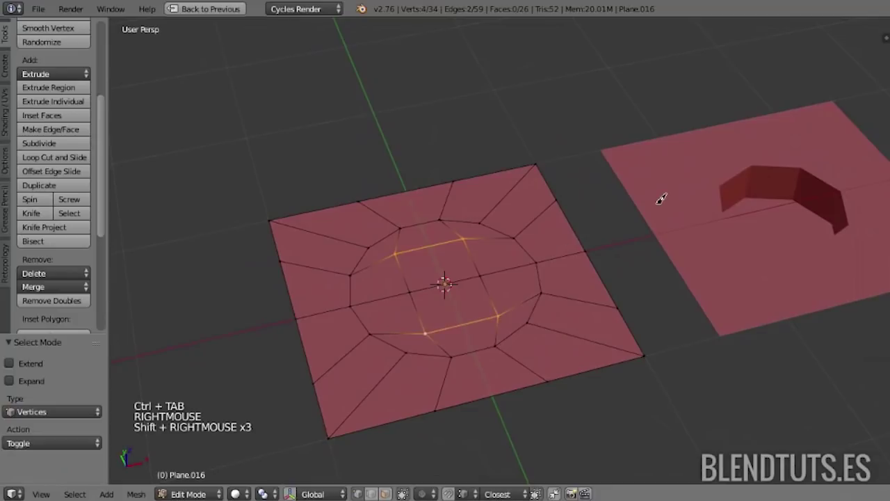
{"action": "key", "text": "s"}
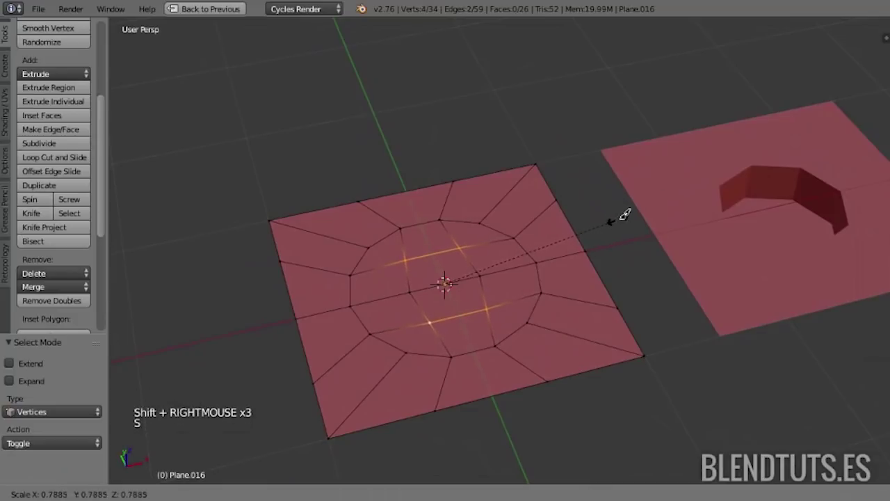
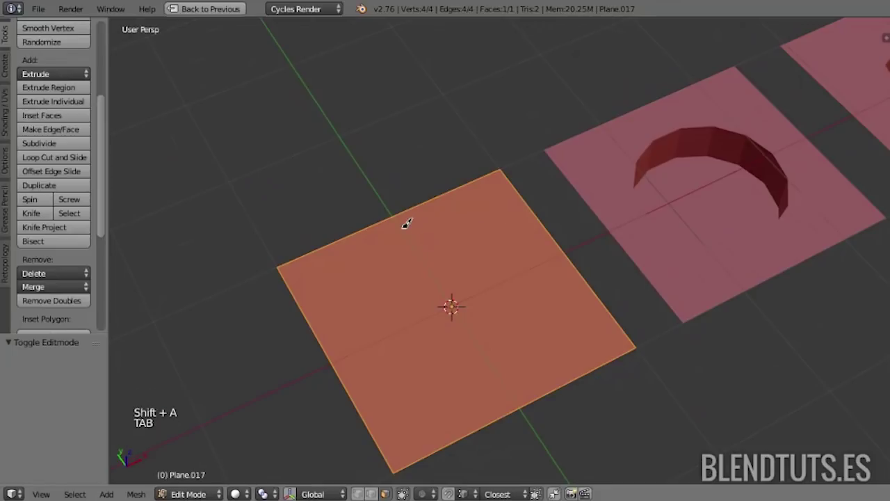
- Cut Plane.017 with two loop cuts both ways and bring up LoopTools for the centre faces
{"action": "key", "text": "ctrl+r"}
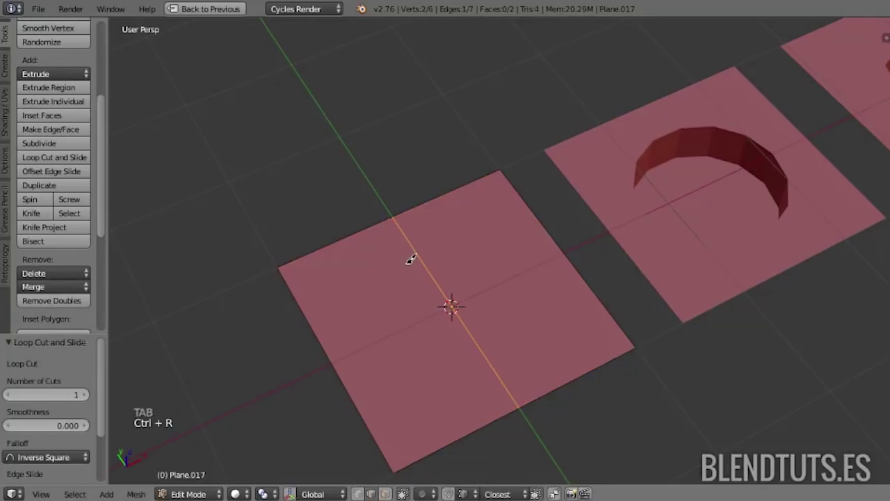
{"action": "key", "text": "ctrl+z"}
{"action": "key", "text": "ctrl+r"}
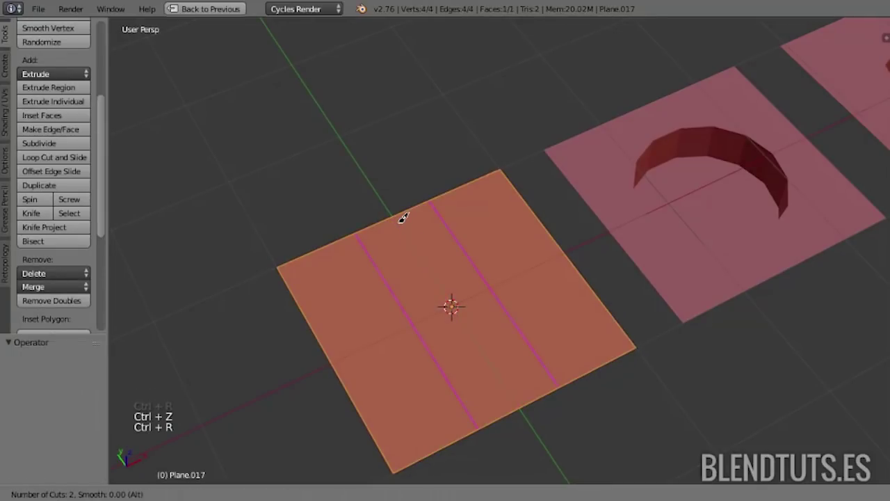
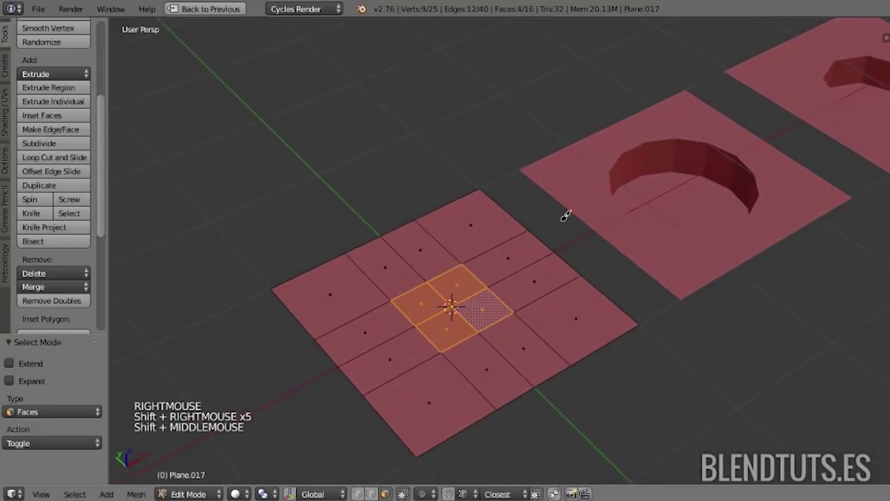
{"action": "key", "text": "w"}
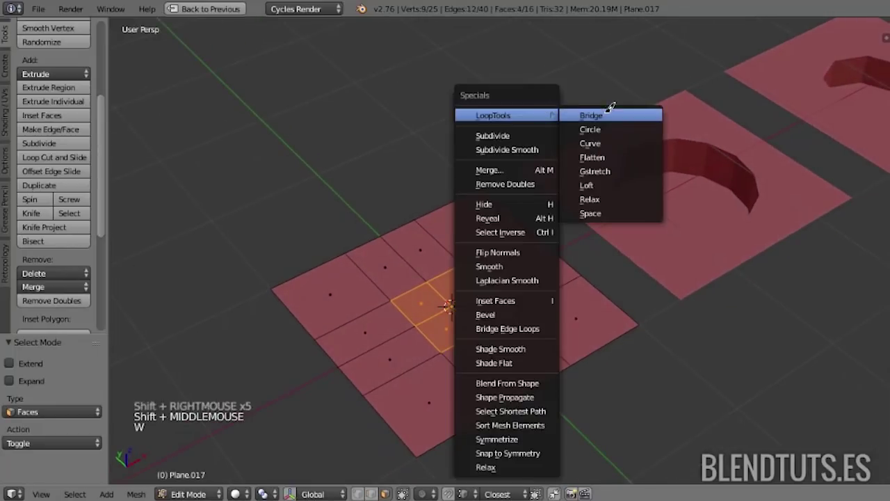
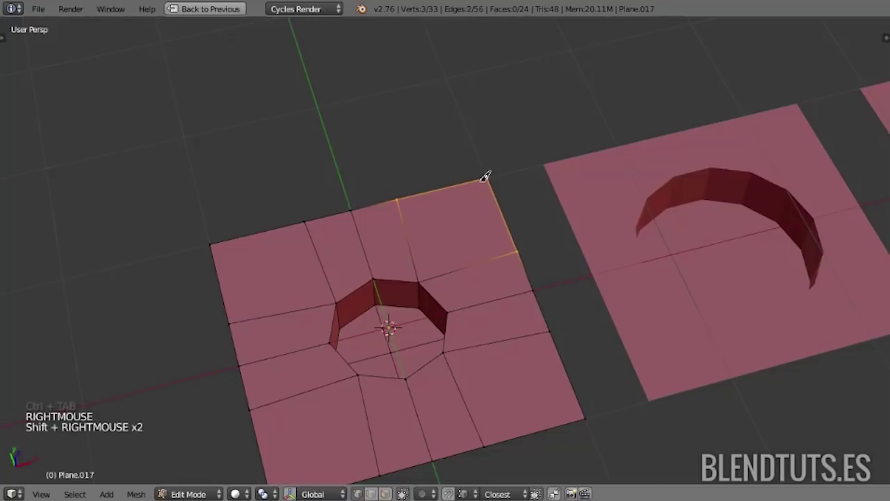
- Merge the corner vertices At Last, select the whole tile and add an edge ring around the hole
{"action": "key", "text": "alt+m"}
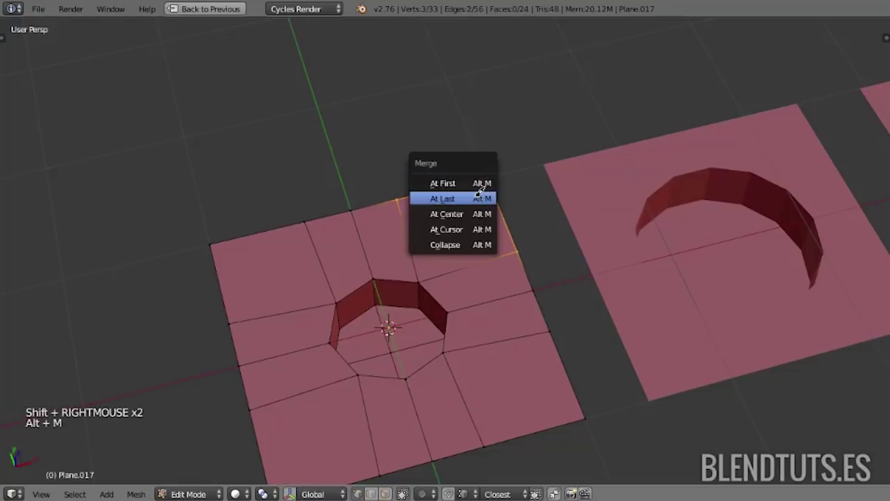
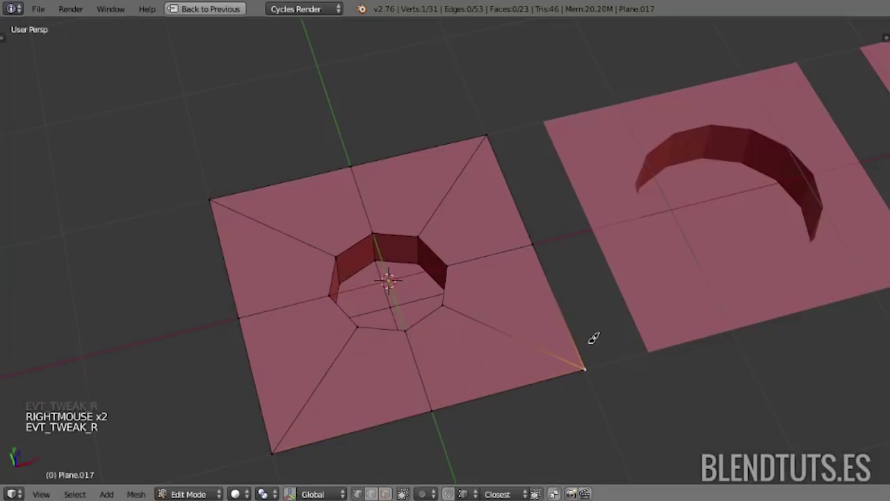
{"action": "key", "text": "a"}
{"action": "key", "text": "w"}
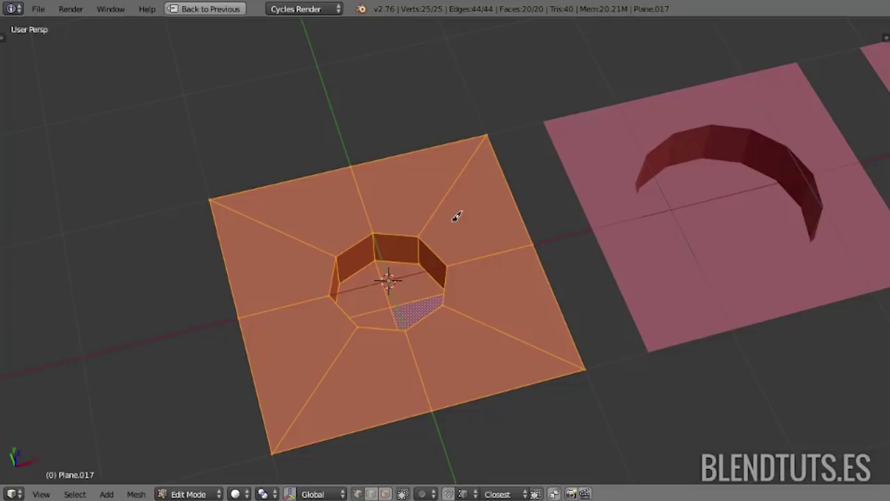
{"action": "key", "text": "ctrl+r"}
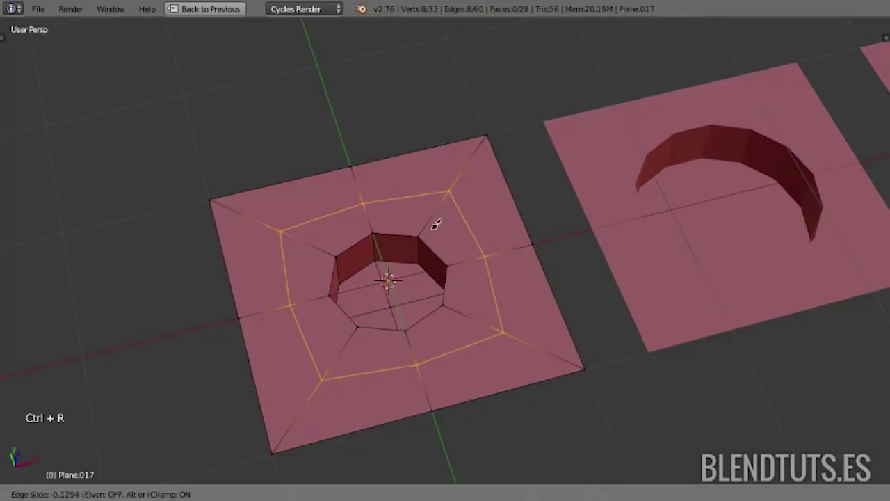
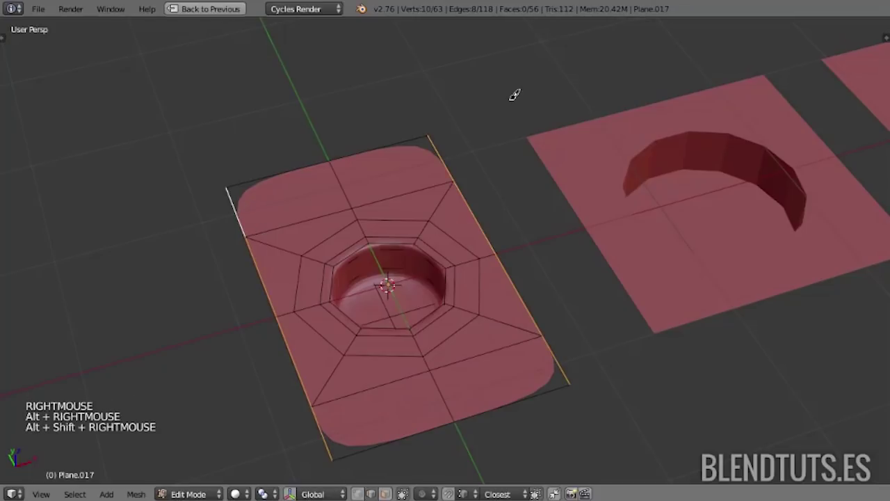
- Stretch Plane.017's side border edges outward along X to widen the rounded tile
{"action": "key", "text": "e"}
{"action": "key", "text": "s"}
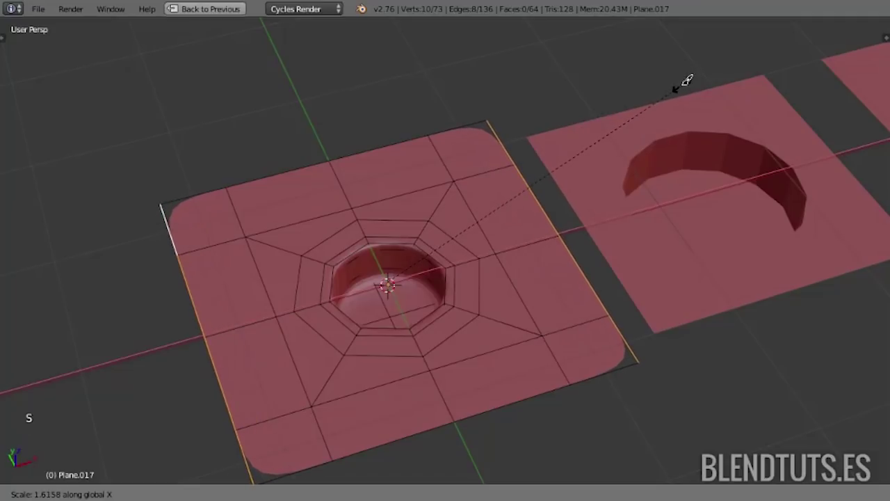
{"action": "key", "text": "a"}
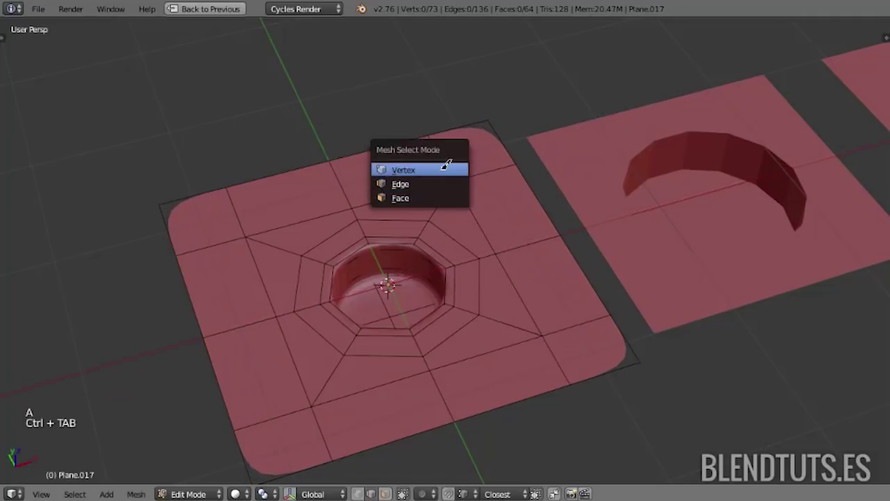
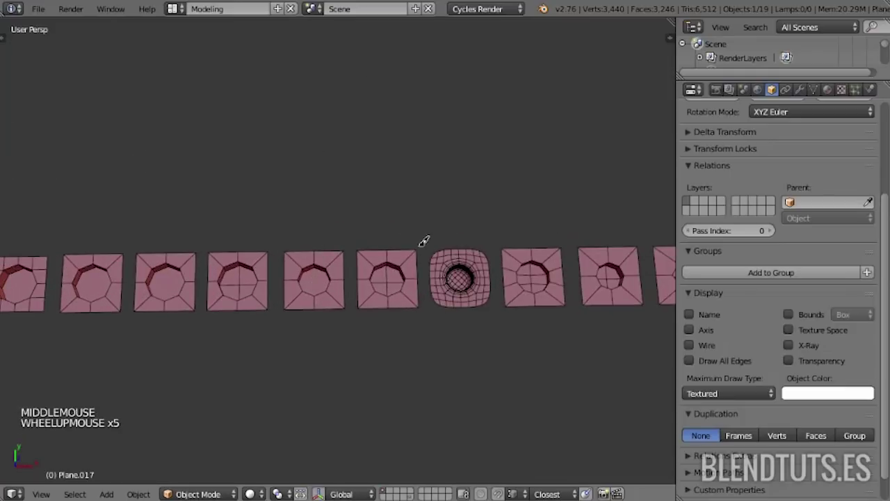
{"action": "scroll", "scroll_direction": "up", "scroll_amount": 3}
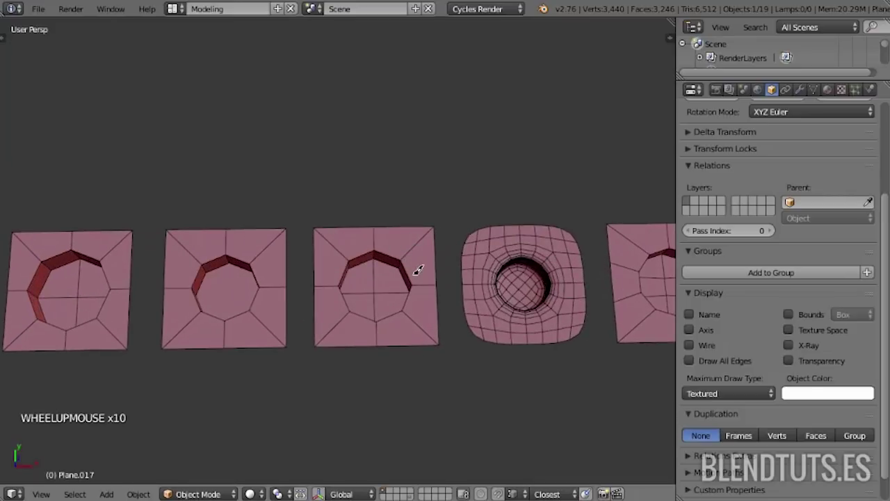
{"action": "scroll", "scroll_direction": "up", "scroll_amount": 3}
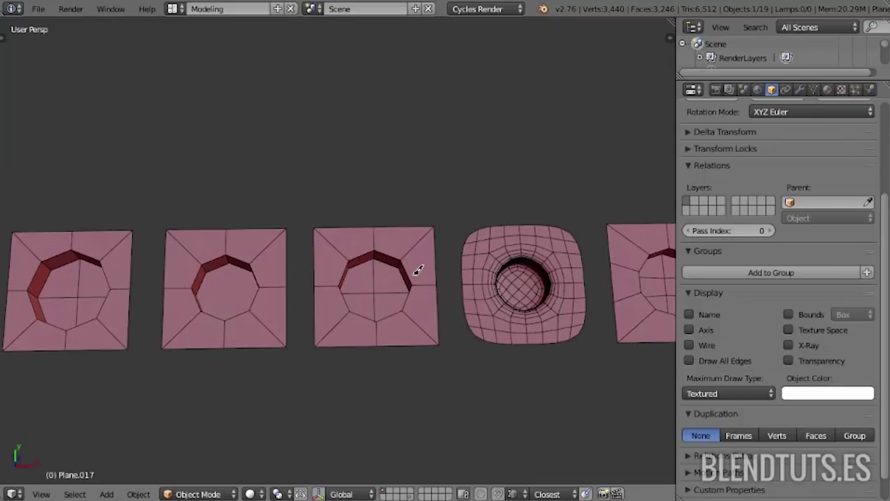